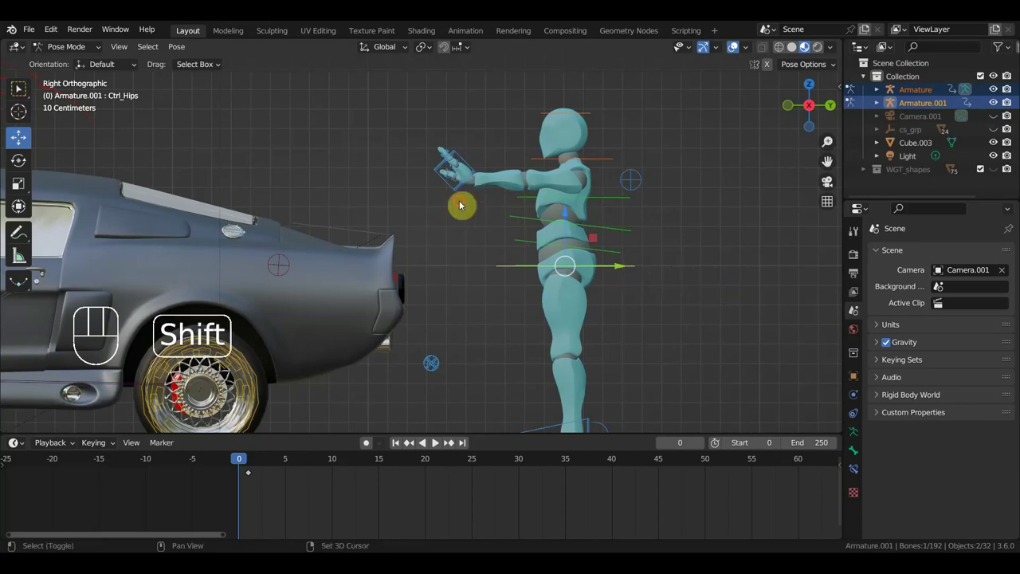
Tilt the torso forward and move the hand onto the car's rear, rotating it to face the car.
left_click_drag(452, 197, 466, 204)
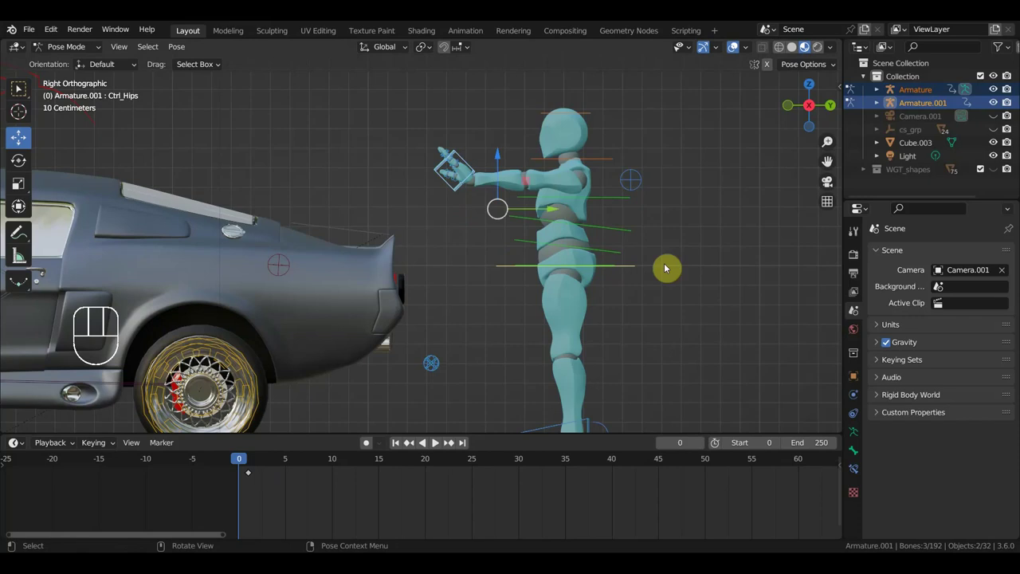
key("r")
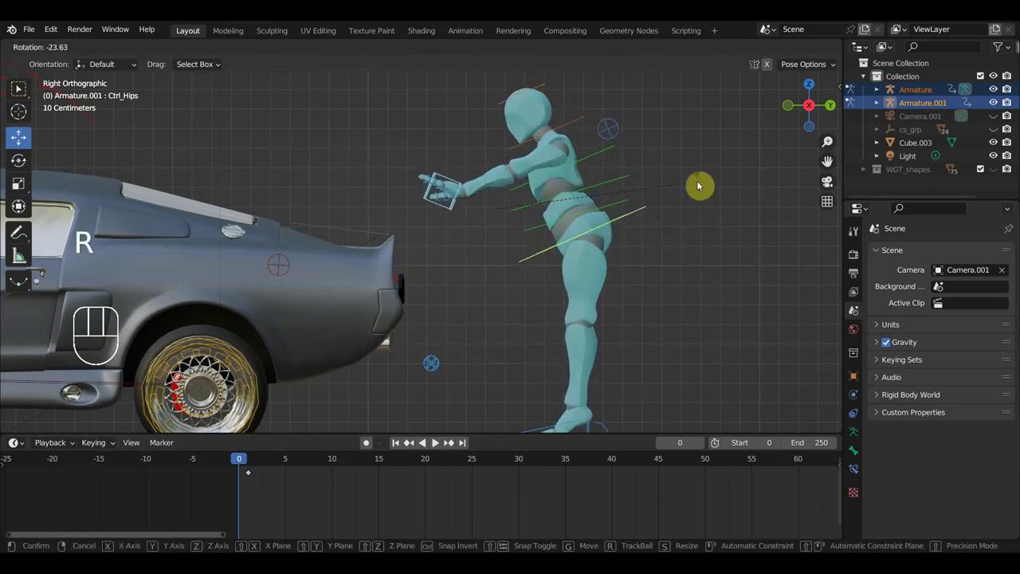
key("g")
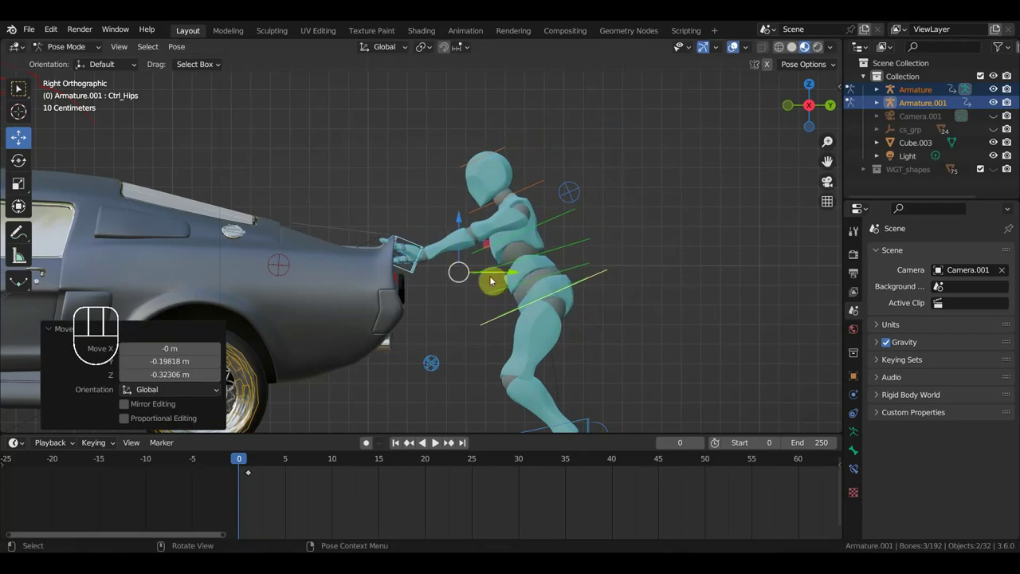
left_click_drag(406, 232, 412, 243)
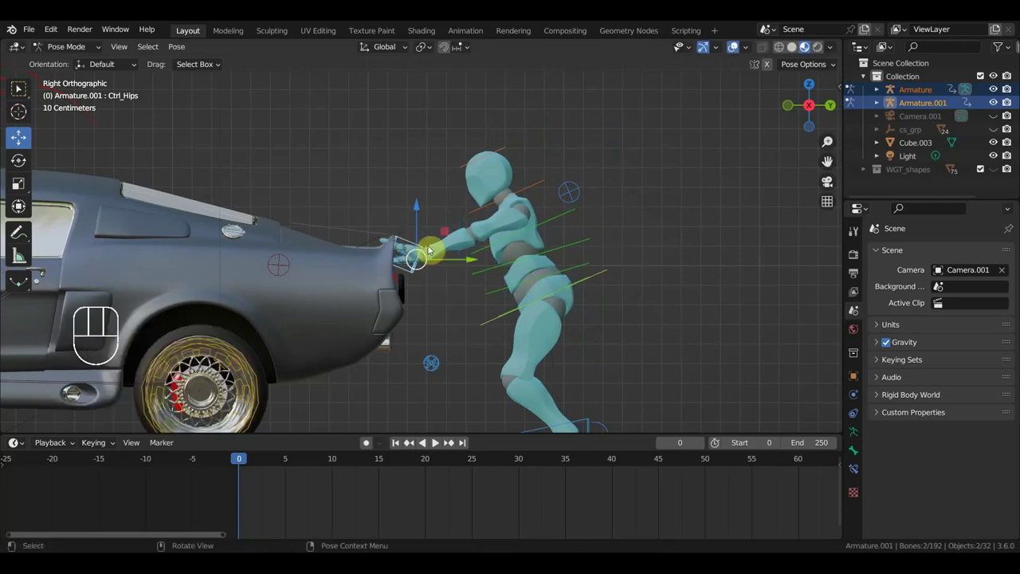
key("r")
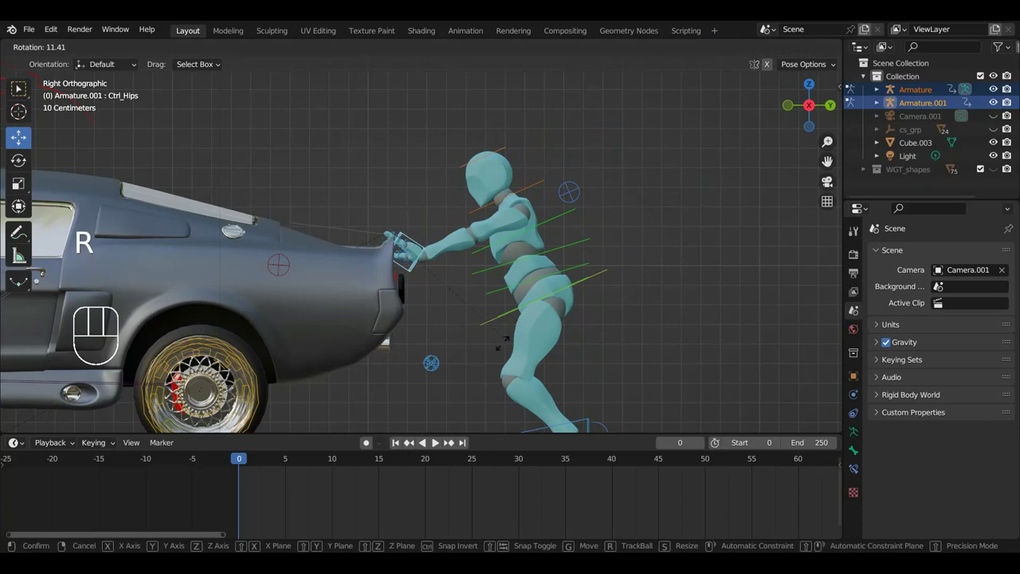
Rotate the first hand control so the hand lies against the car body.
left_click_drag(479, 318, 552, 386)
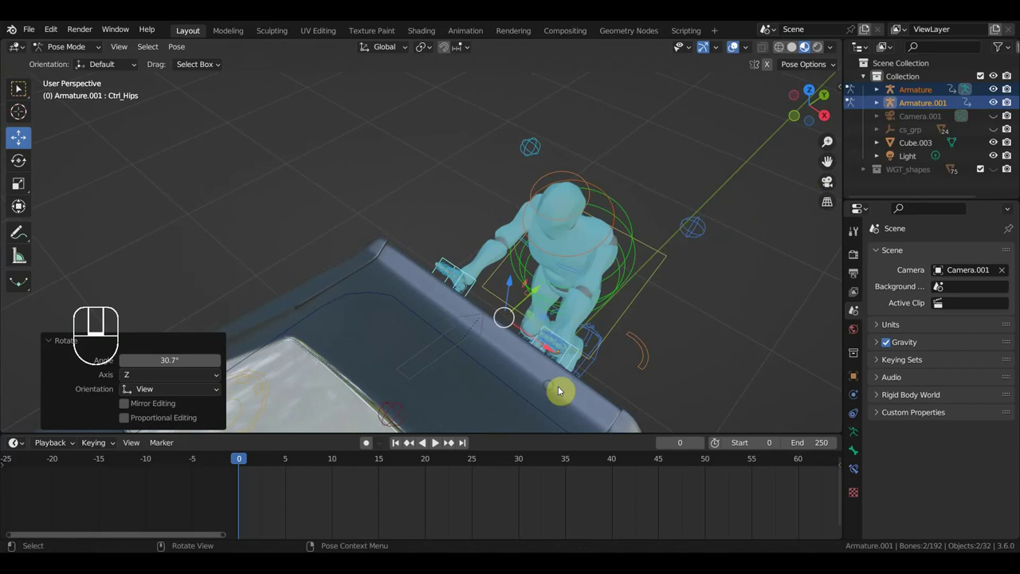
left_click_drag(624, 294, 618, 279)
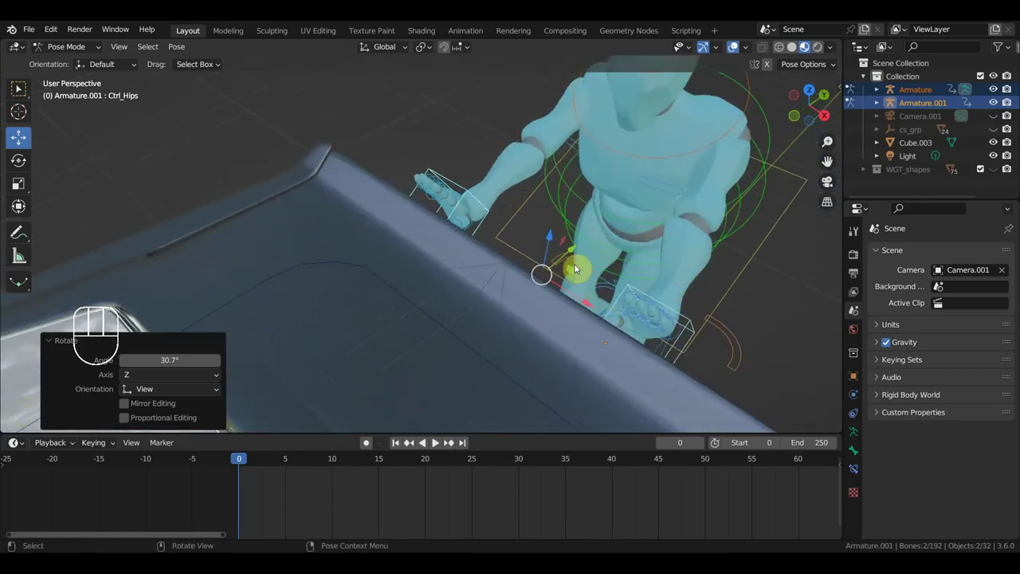
left_click_drag(579, 280, 569, 293)
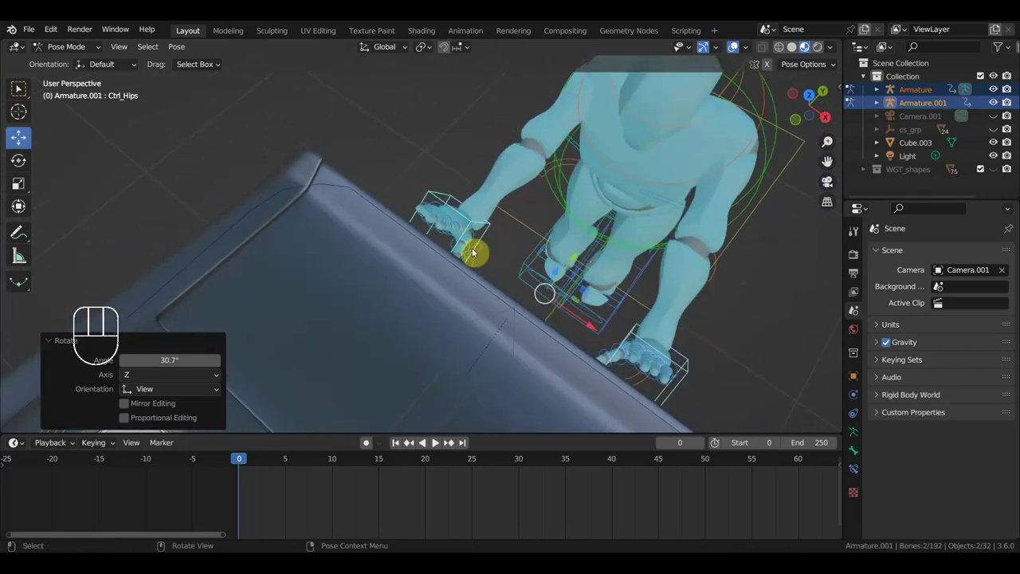
left_click_drag(470, 237, 419, 199)
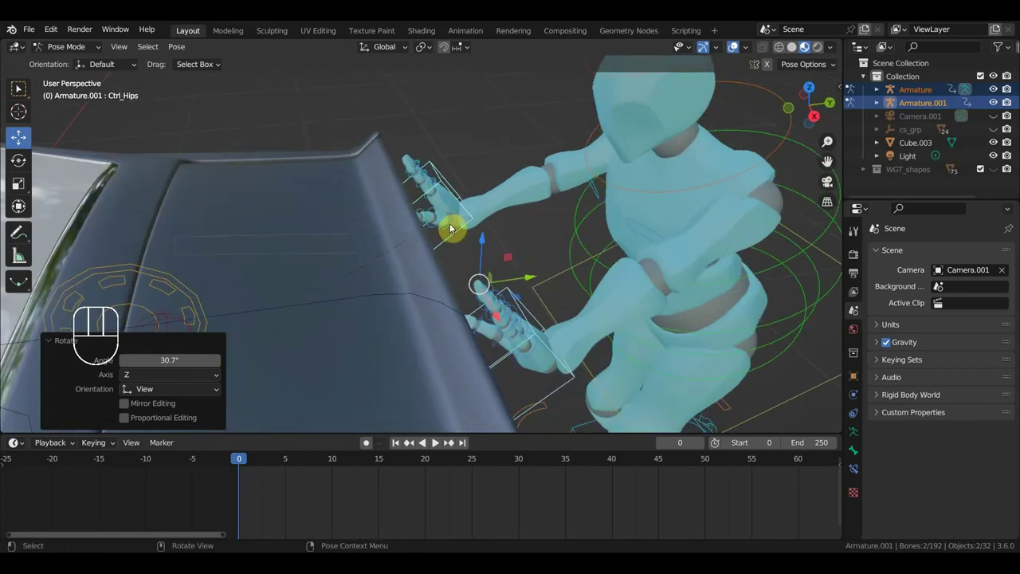
left_click(451, 229)
middle_click(477, 222)
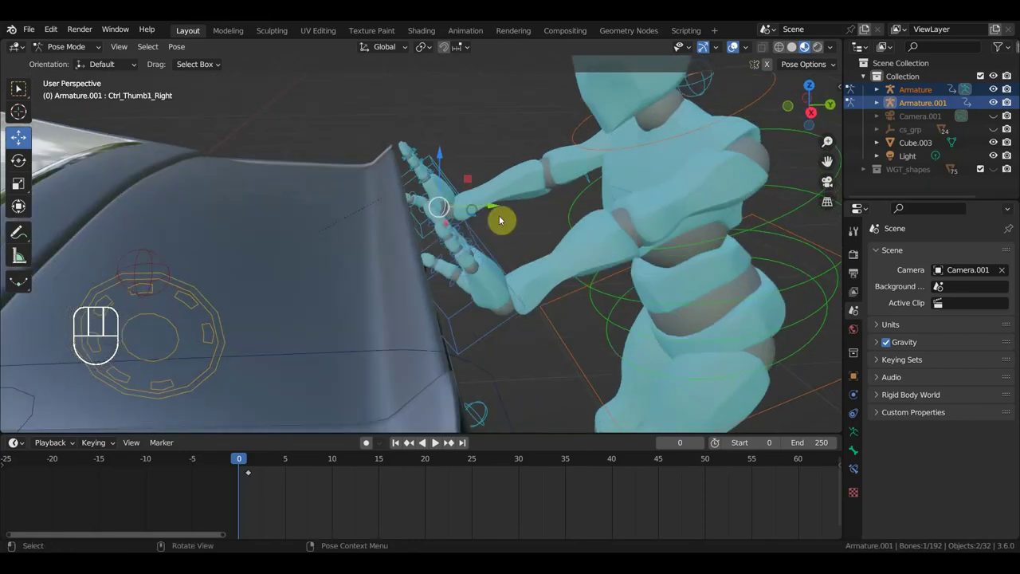
key("r")
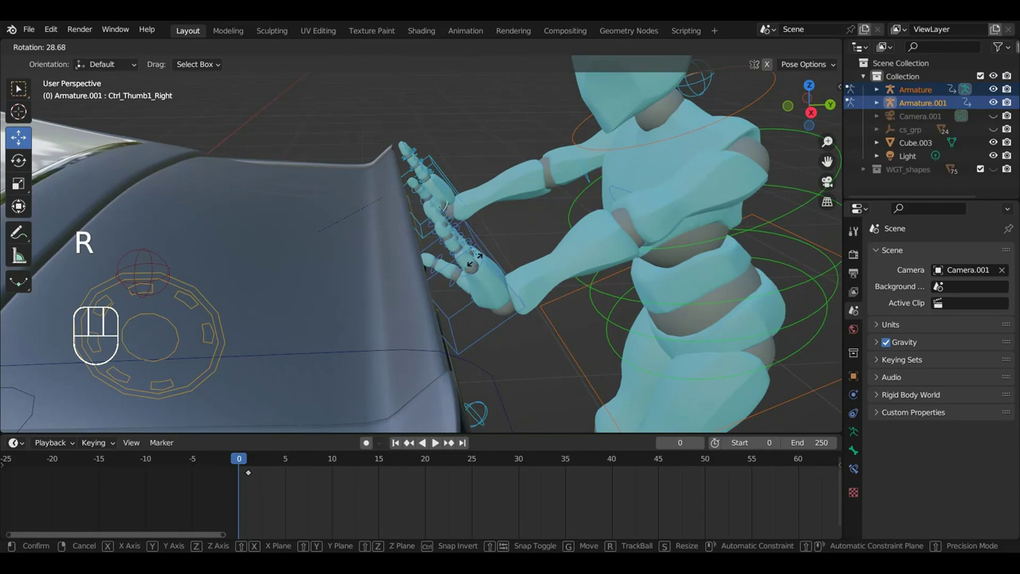
Rotate the other hand control flat onto the car's rear.
left_click_drag(474, 291, 419, 315)
left_click_drag(379, 309, 185, 298)
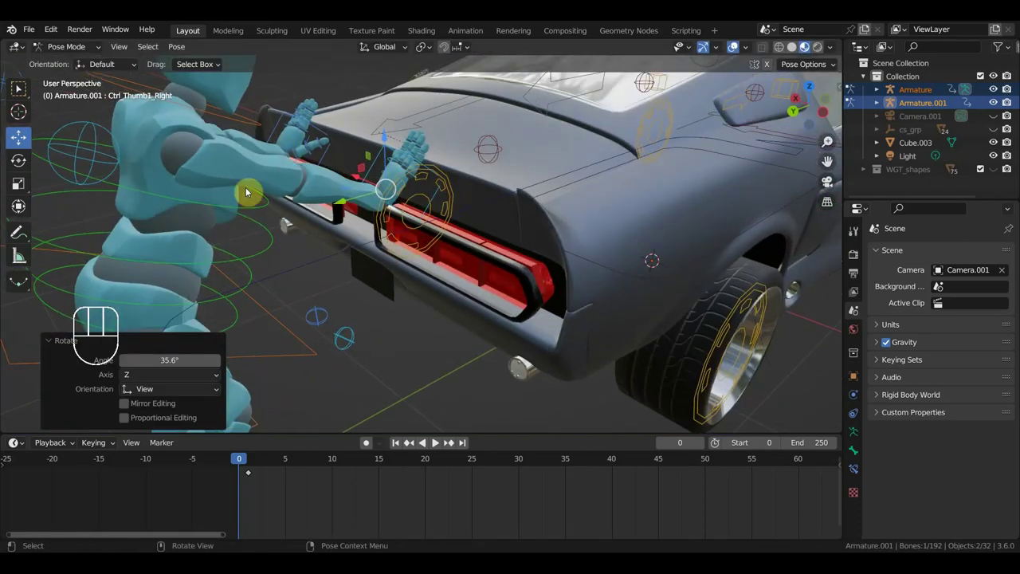
left_click(298, 154)
left_click_drag(382, 193, 313, 180)
key("r")
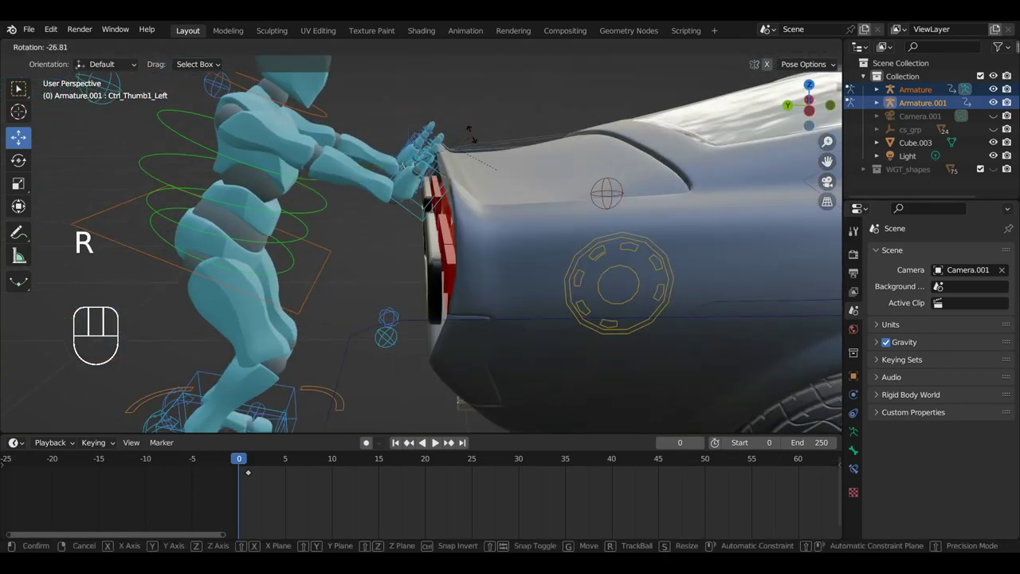
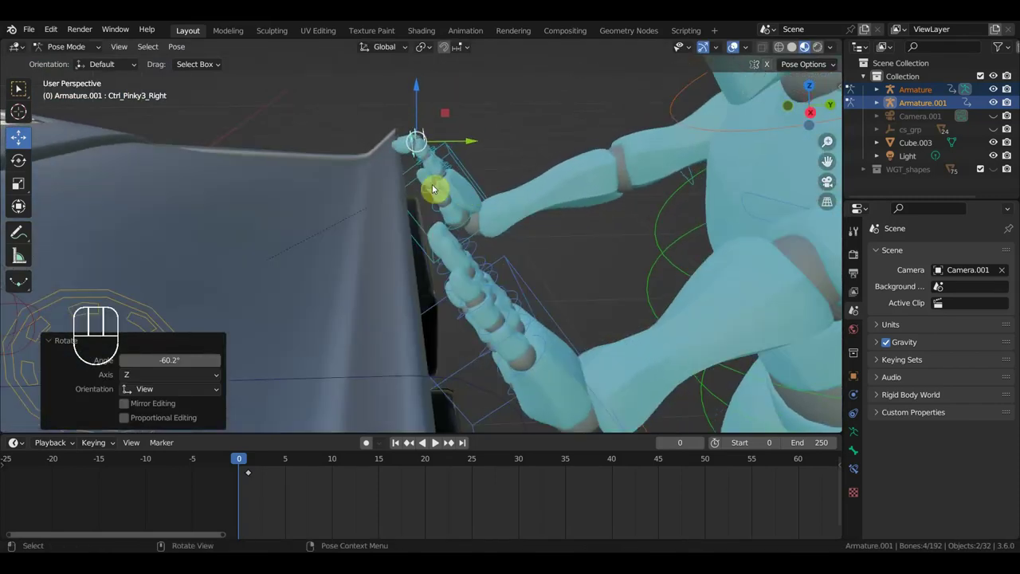
Rotate a finger control so the fingers bend along the car's surface.
left_click(441, 186)
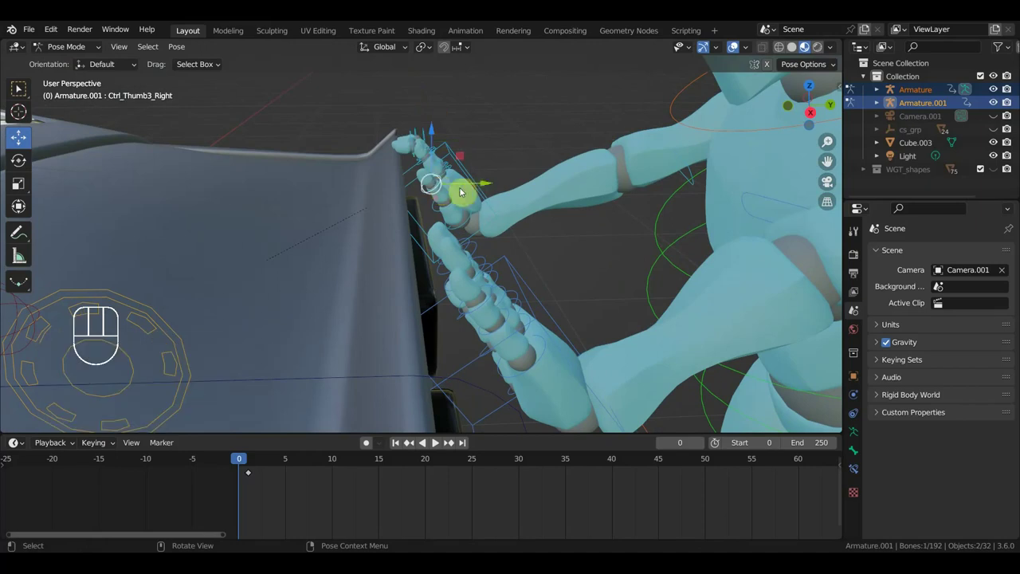
left_click_drag(477, 189, 470, 184)
left_click_drag(500, 171, 502, 157)
key("r")
left_click_drag(524, 175, 505, 192)
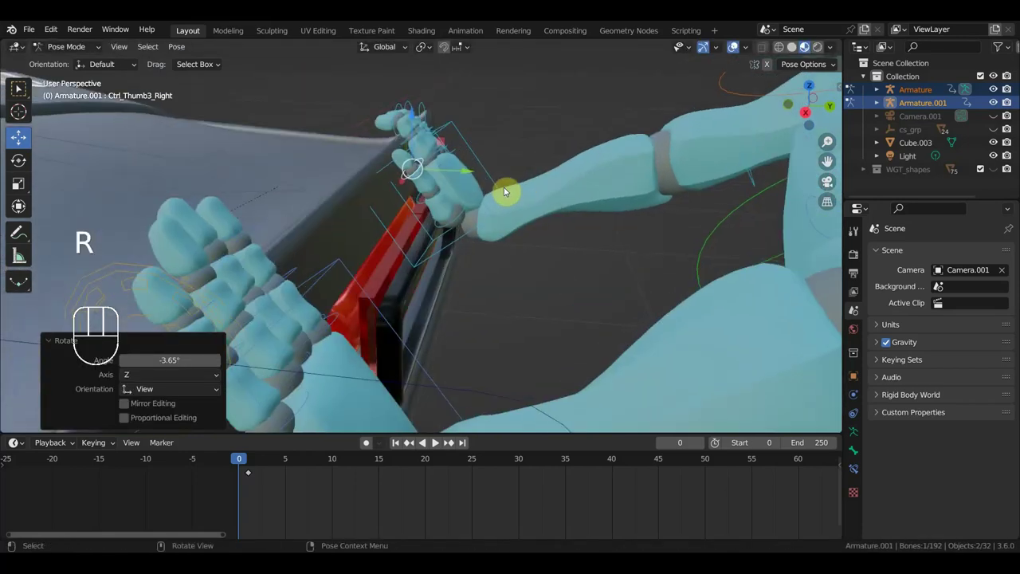
Rotate and shift the wrist control closer to the car's rear edge.
left_click(491, 168)
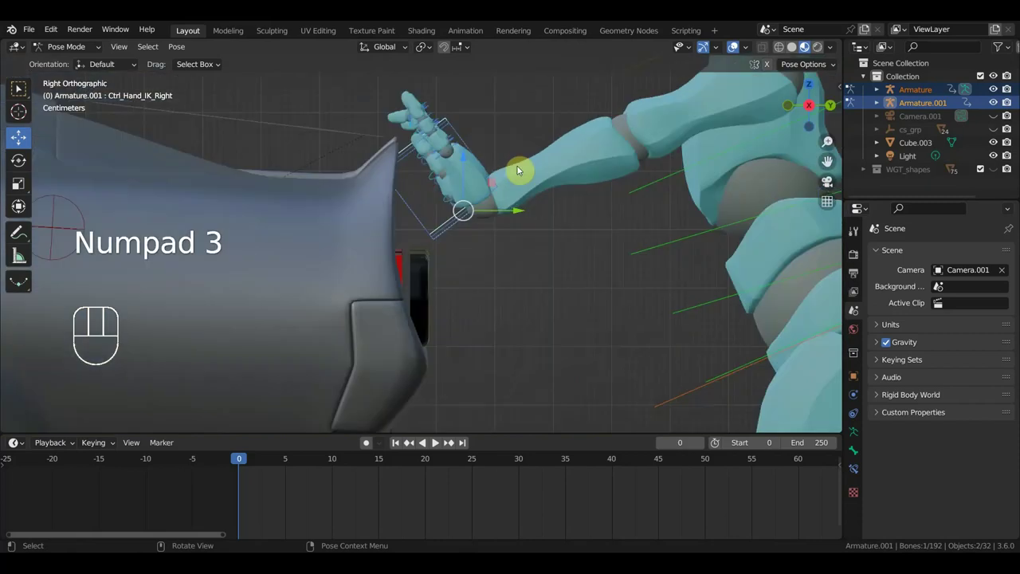
key("r")
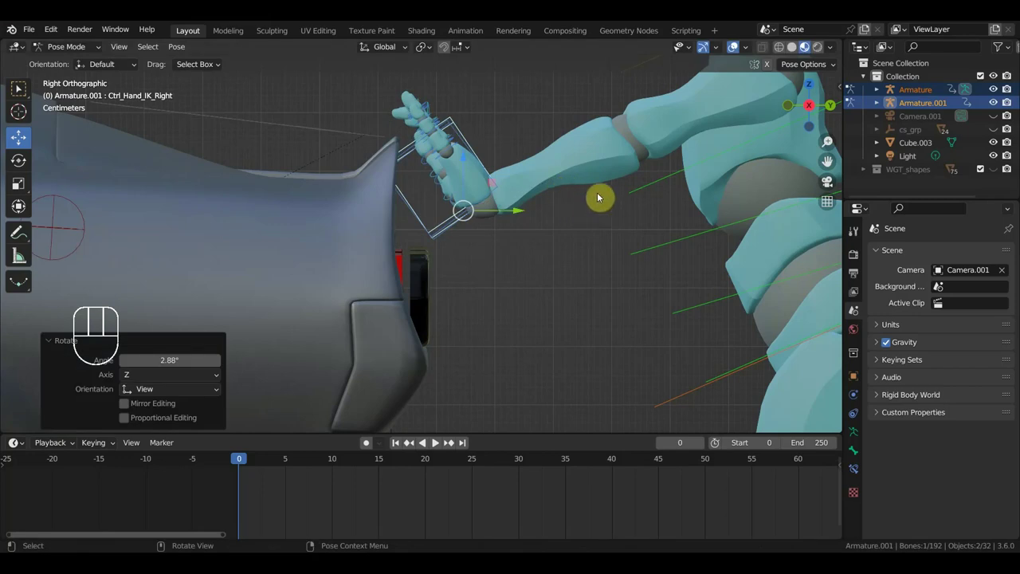
key("g")
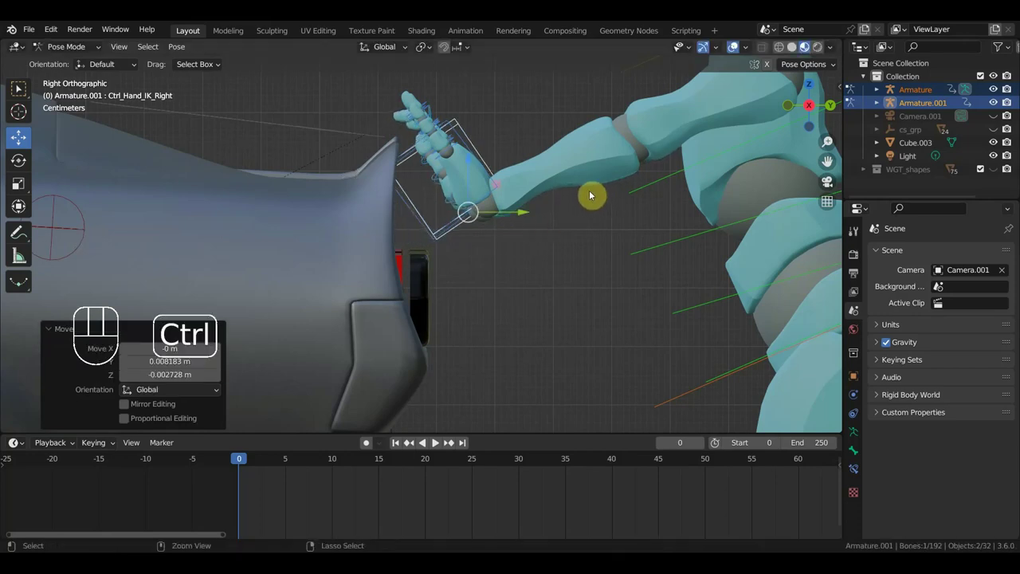
left_click_drag(573, 199, 592, 209)
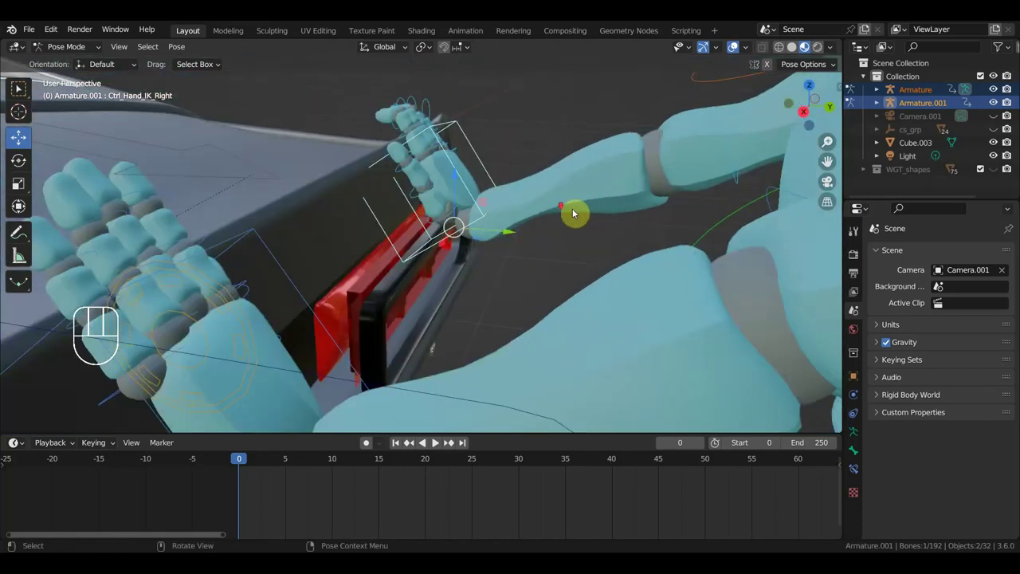
middle_click(337, 245)
left_click_drag(328, 250, 406, 218)
middle_click(390, 225)
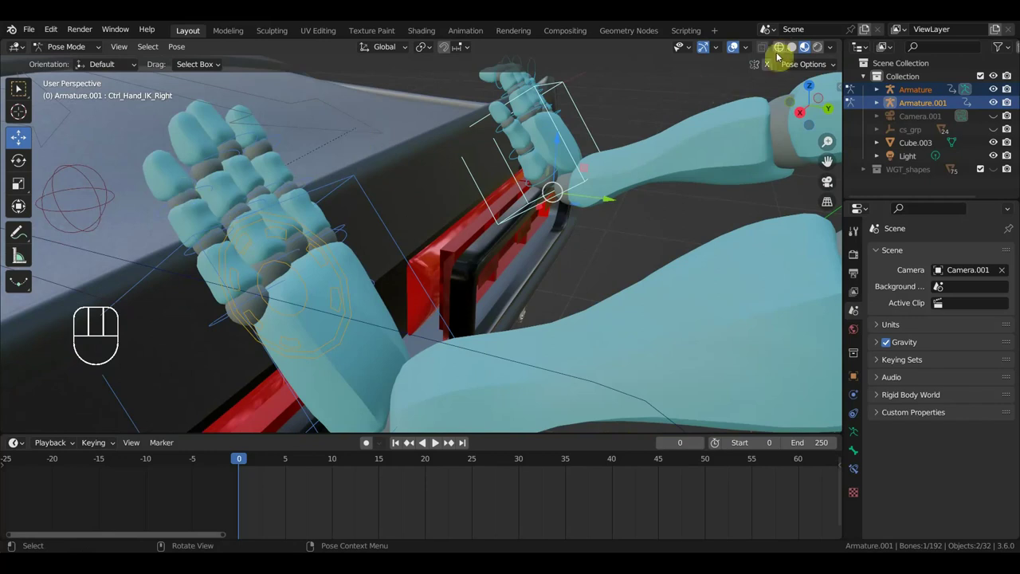
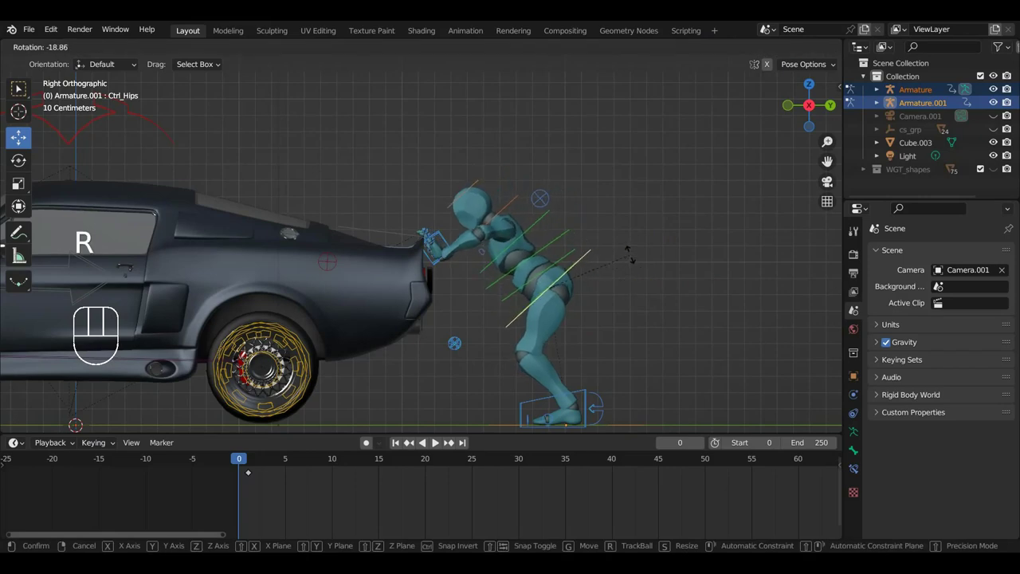
Confirm the torso tilt and rotate the legs into a deeper forward lean.
left_click(516, 197)
key("r")
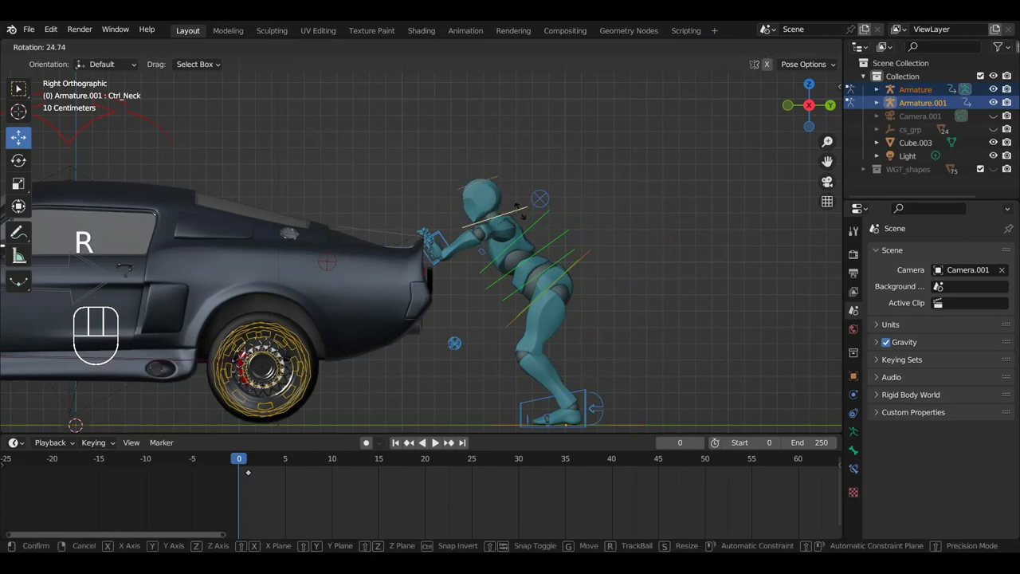
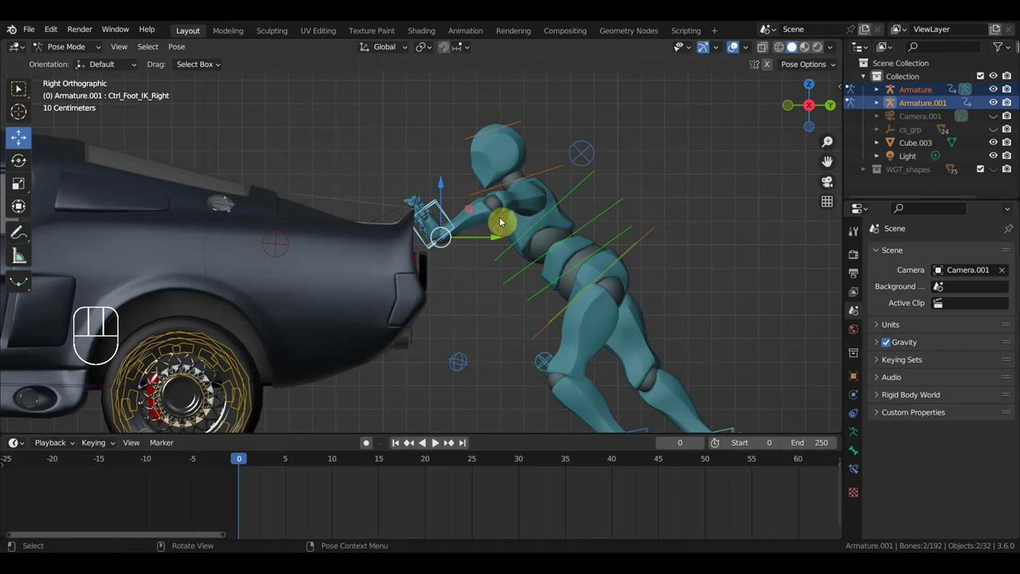
Move and rotate the hand IK control back onto the car's rear, keeping the low lean.
key("g")
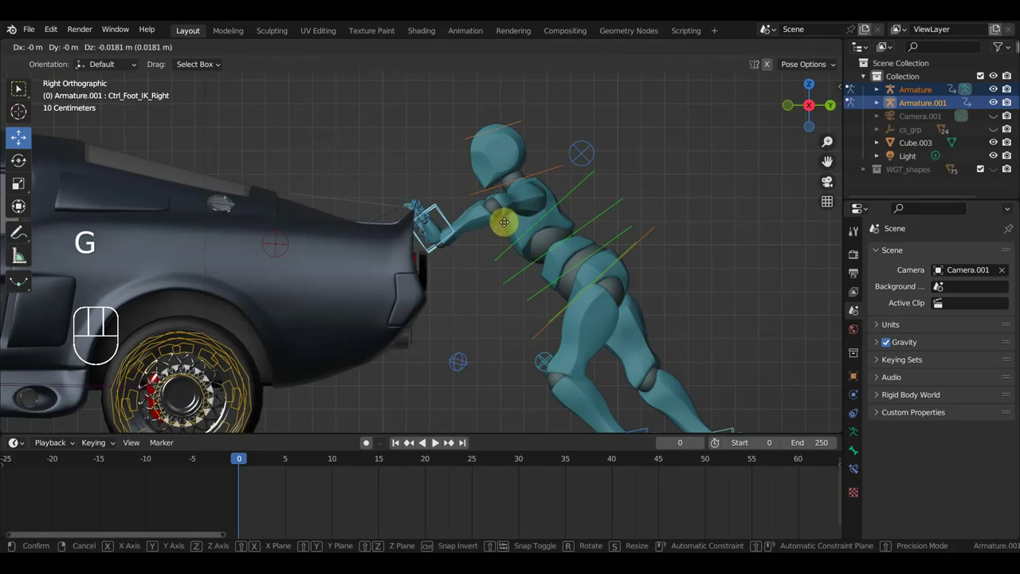
key("r")
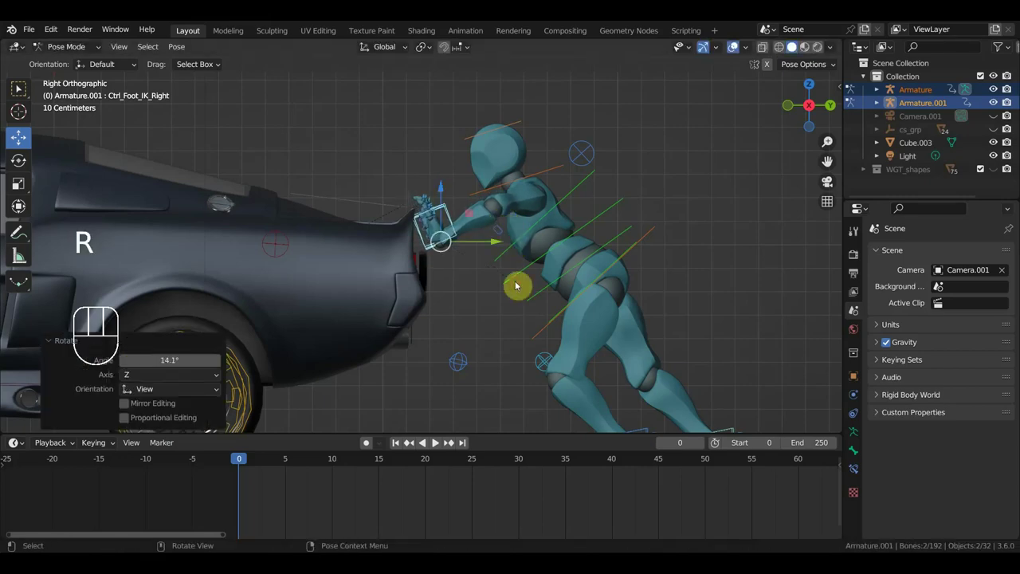
key("g")
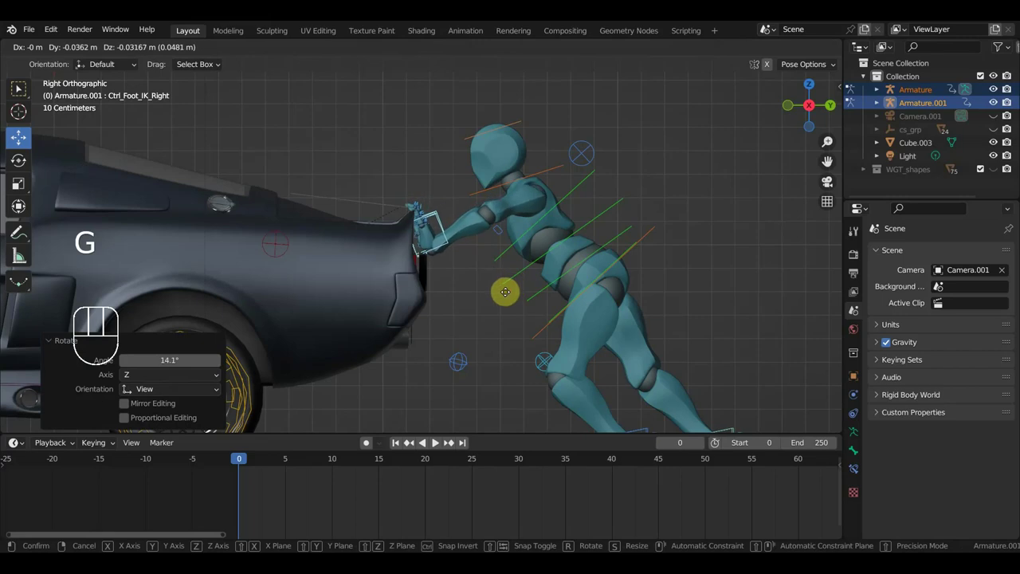
left_click_drag(517, 289, 462, 340)
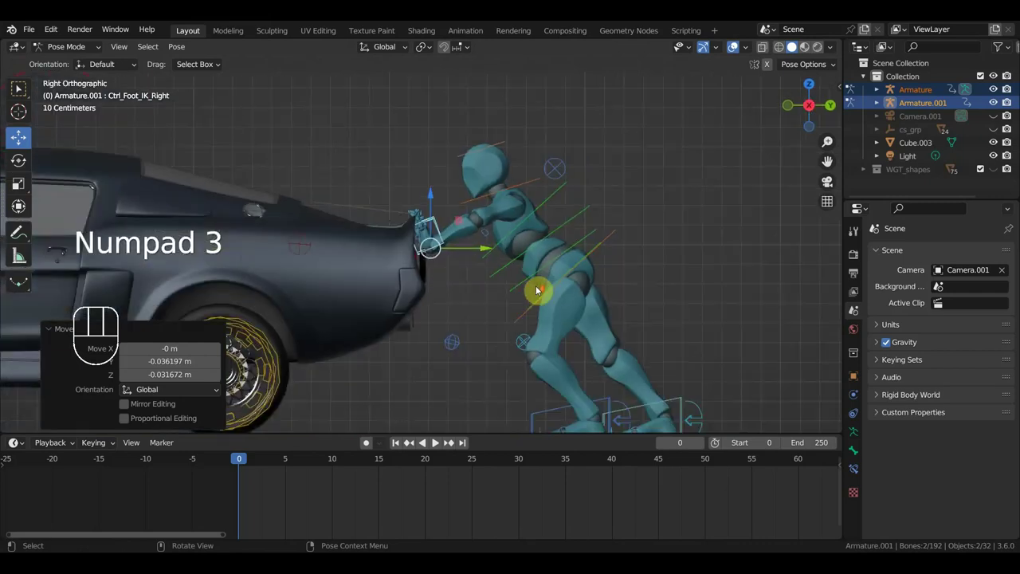
Tilt the front foot and move it into place on the ground.
left_click_drag(553, 274, 537, 223)
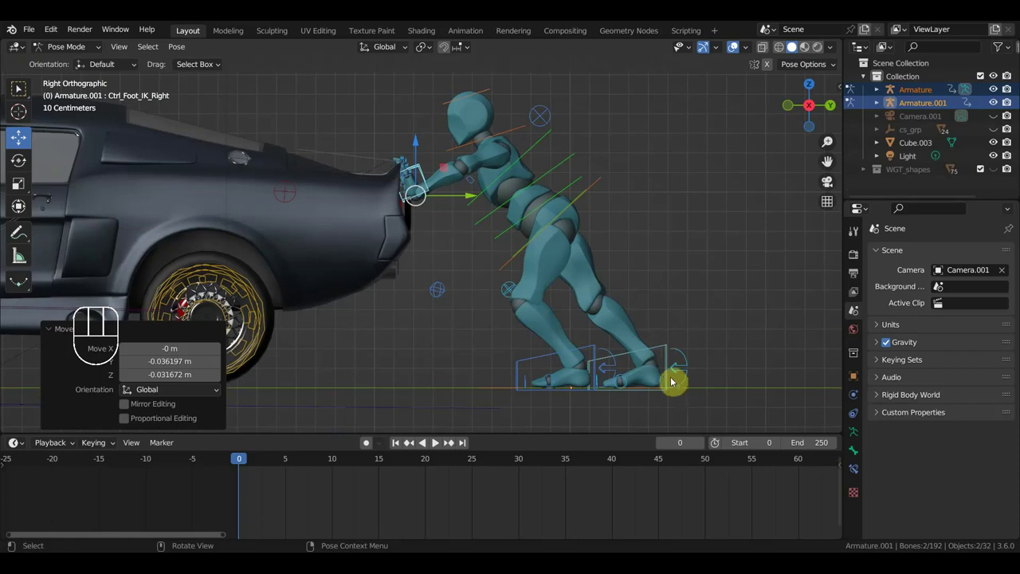
left_click_drag(689, 355, 676, 347)
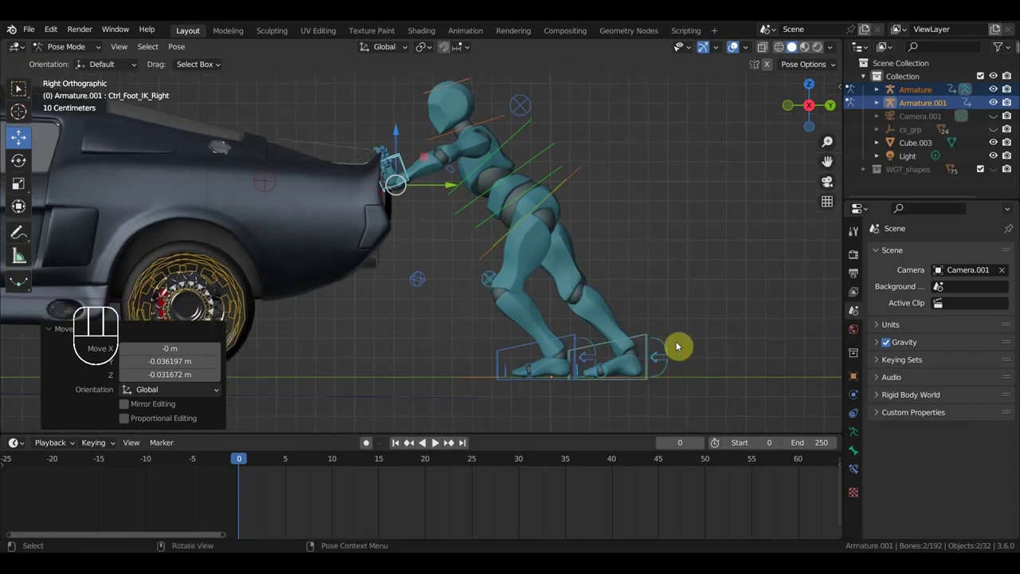
middle_click(679, 352)
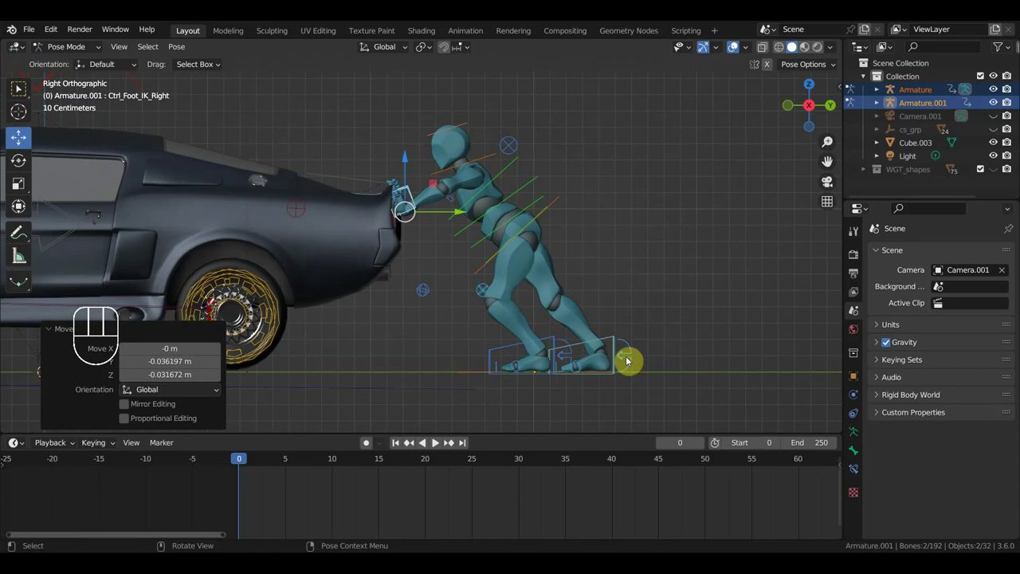
left_click(615, 343)
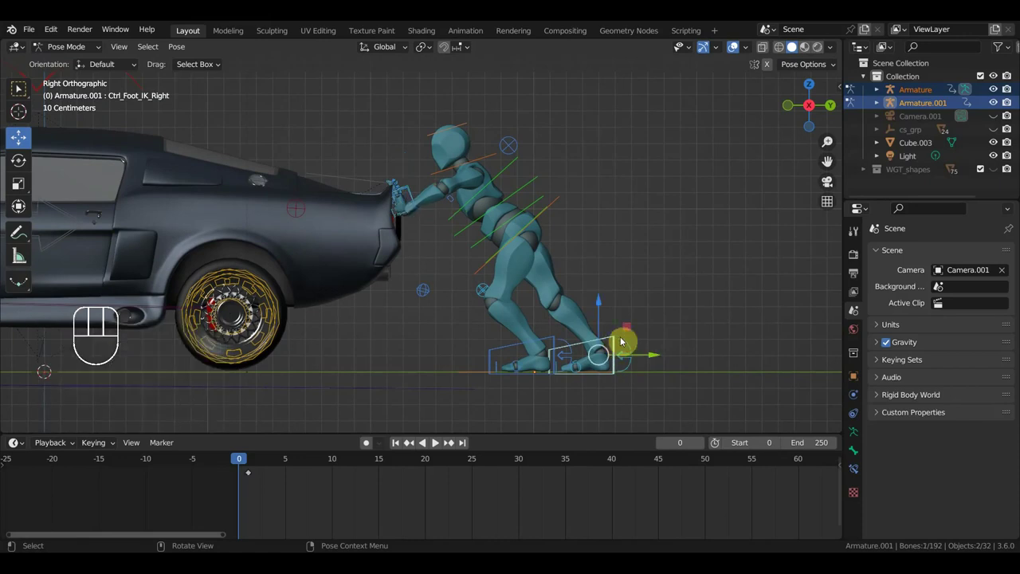
key("r")
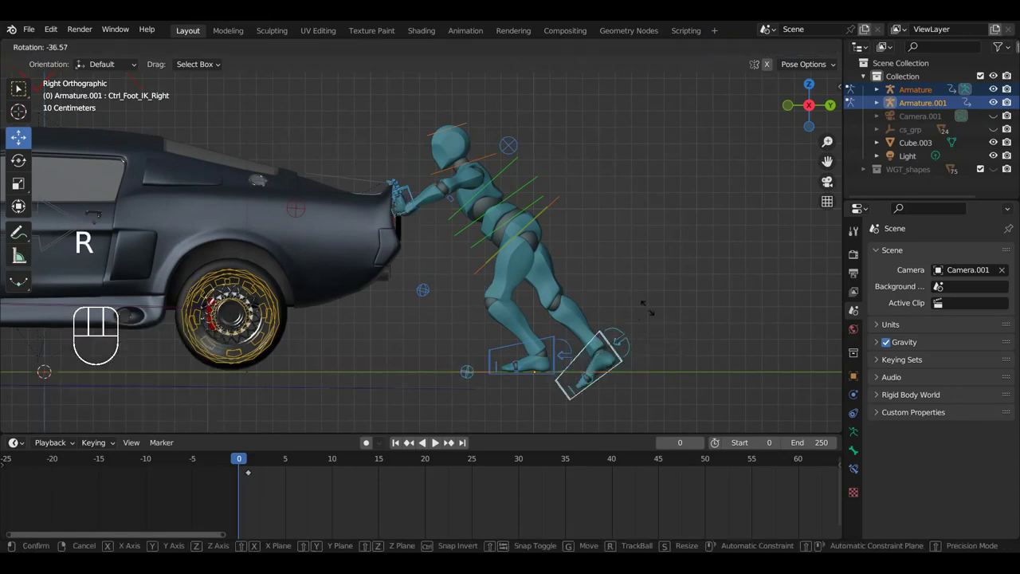
key("g")
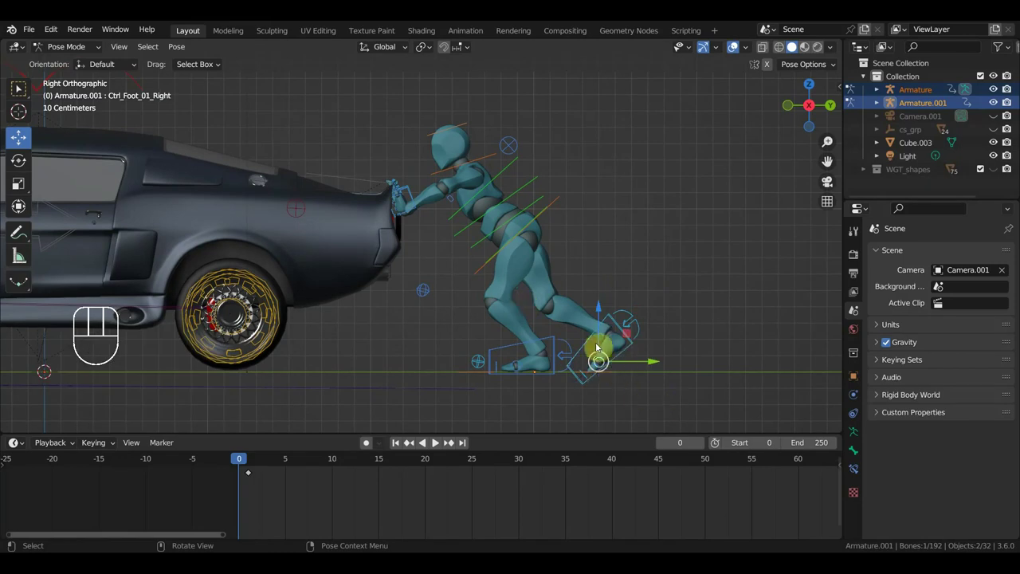
key("r")
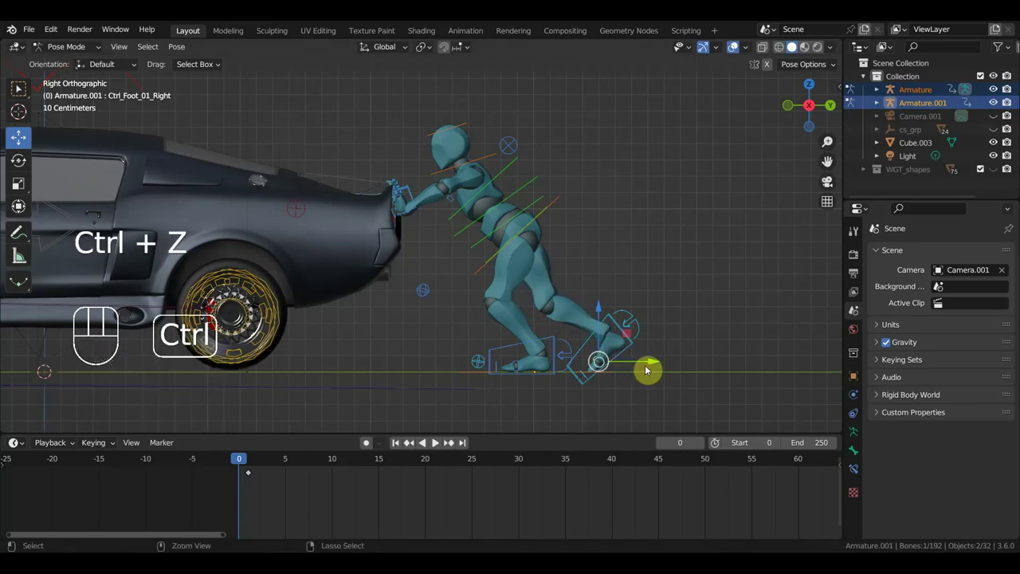
Slide the front foot forward along the ground and tilt it flat.
left_click(611, 317)
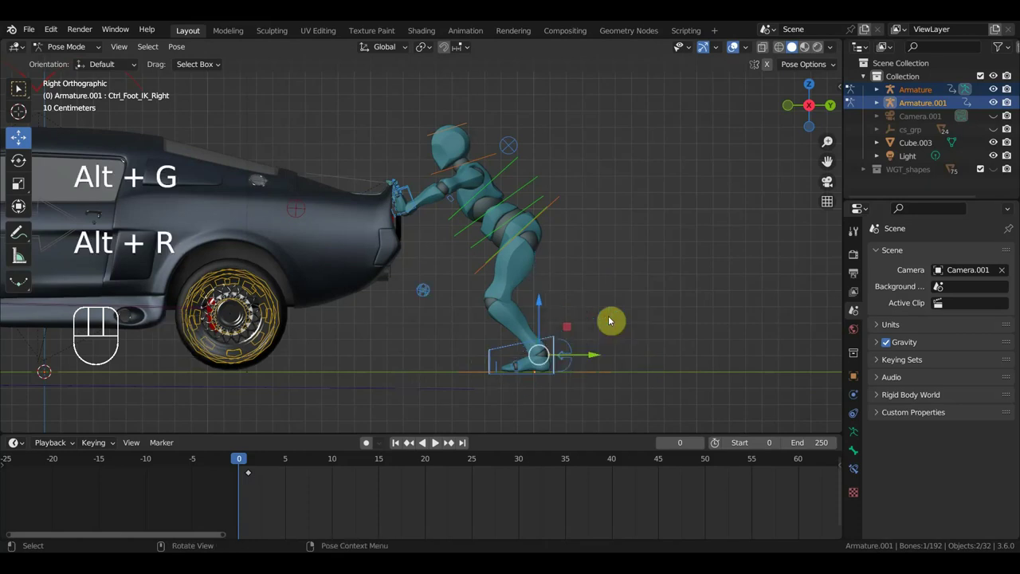
left_click_drag(600, 355, 657, 357)
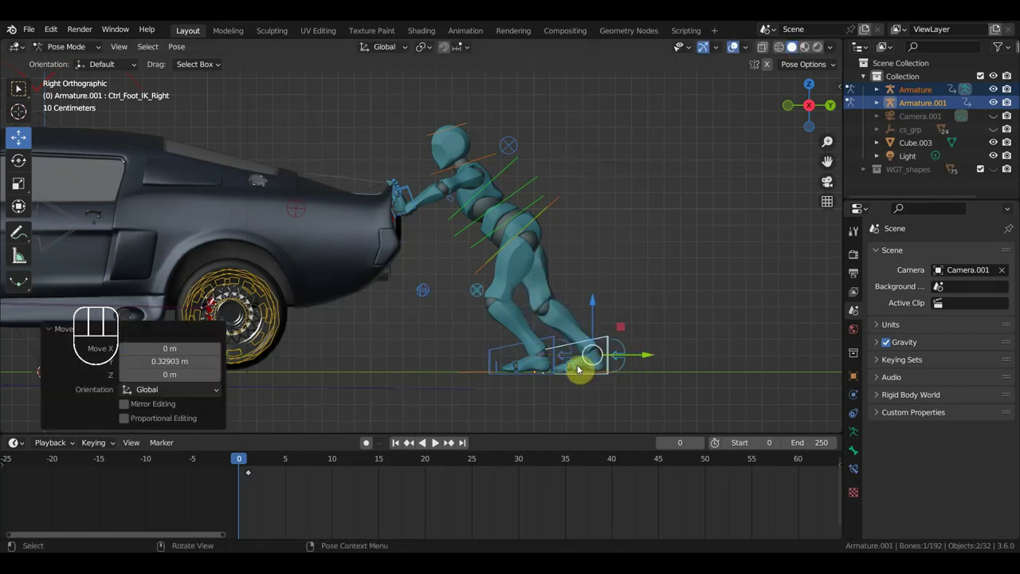
left_click(579, 368)
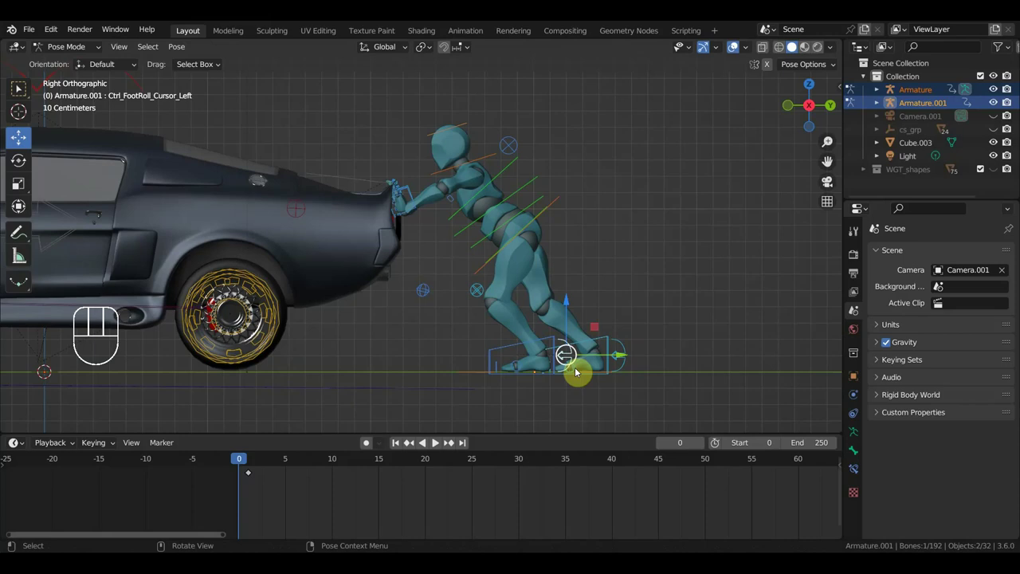
key("r")
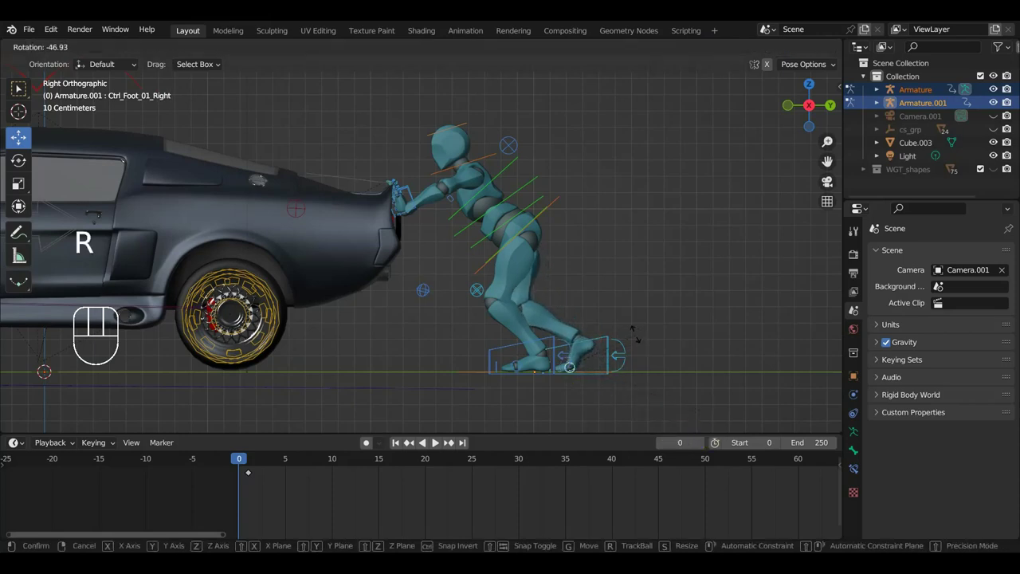
left_click(608, 358)
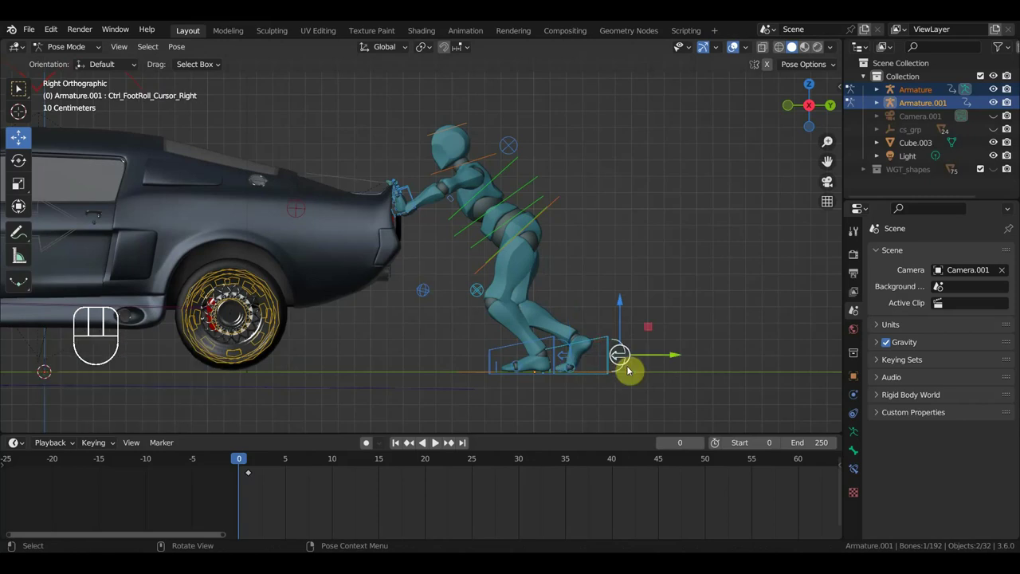
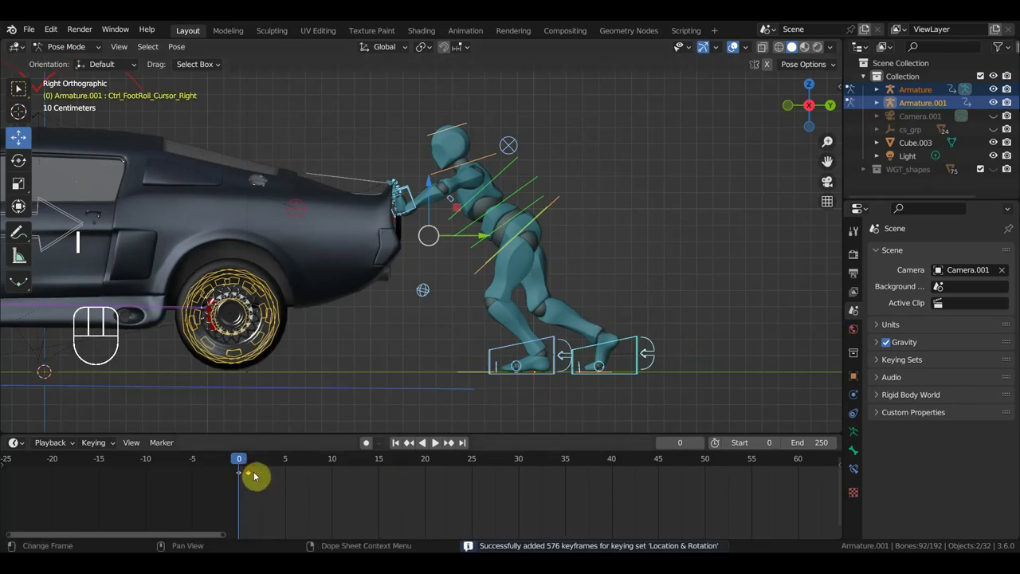
Insert Location & Rotation keyframes for the whole pose at frame 0.
key("Delete")
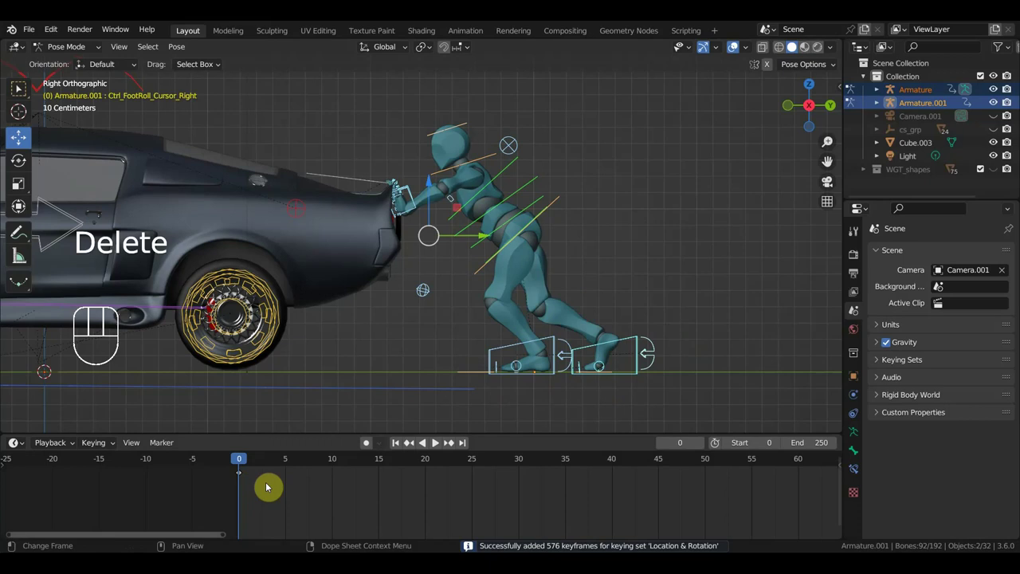
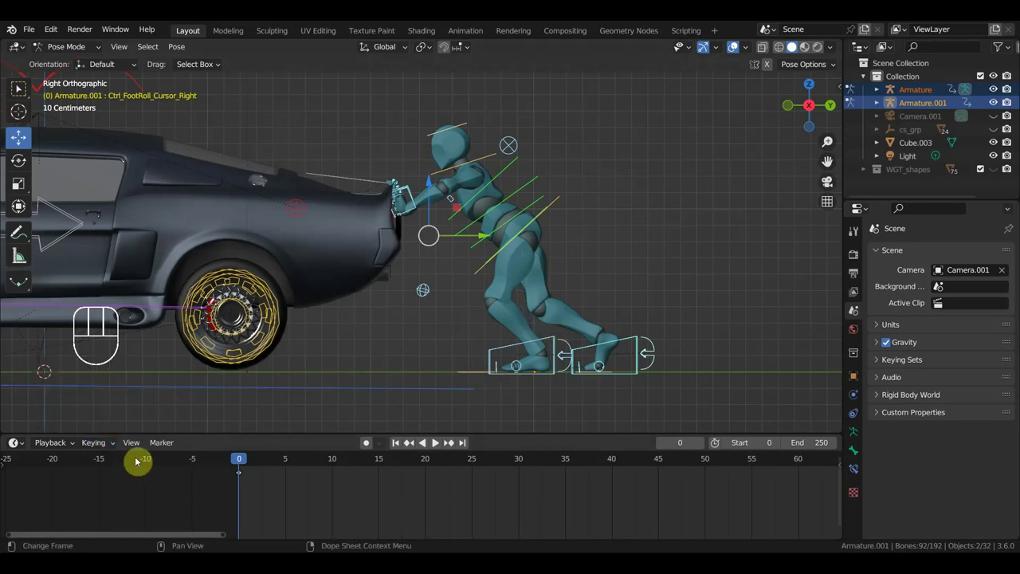
left_click_drag(112, 446, 218, 373)
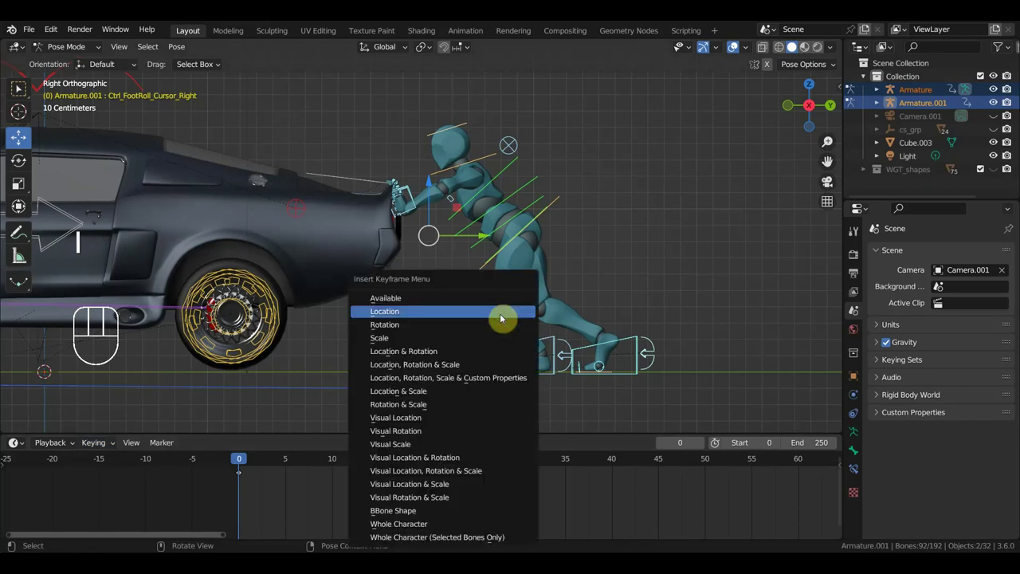
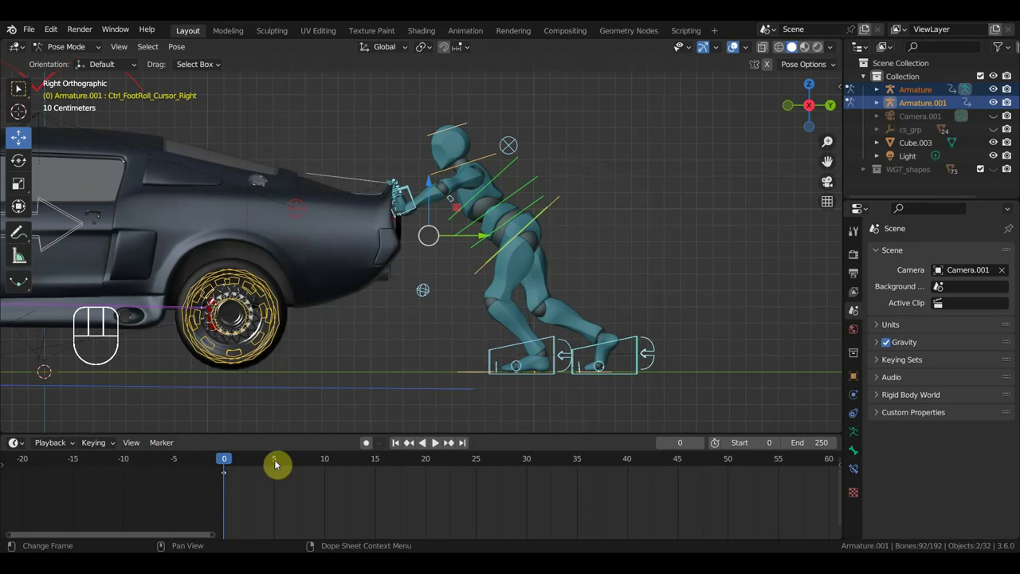
At frame 5, adjust the back foot and keyframe all bones of the rig.
left_click(278, 461)
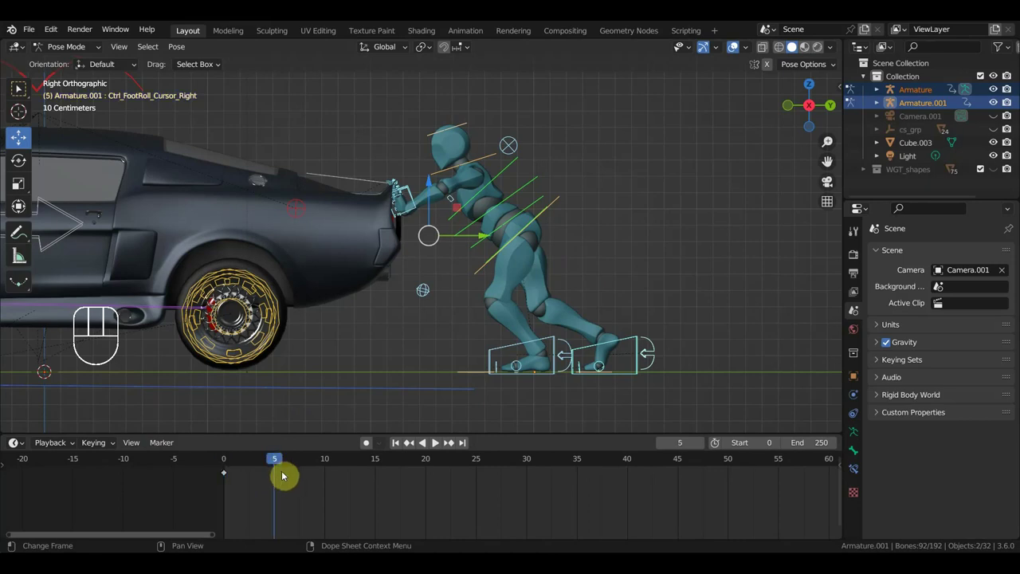
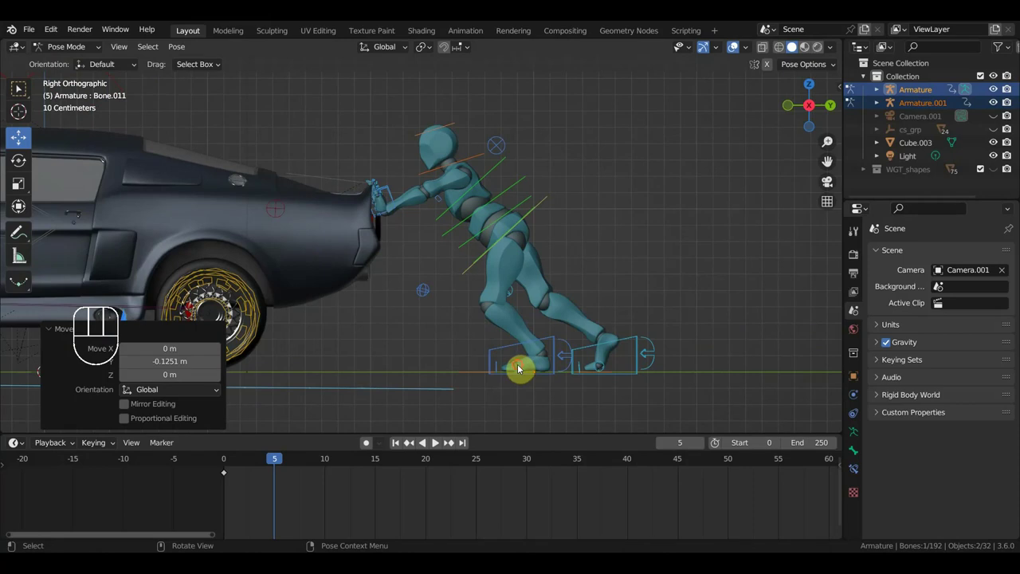
key("r")
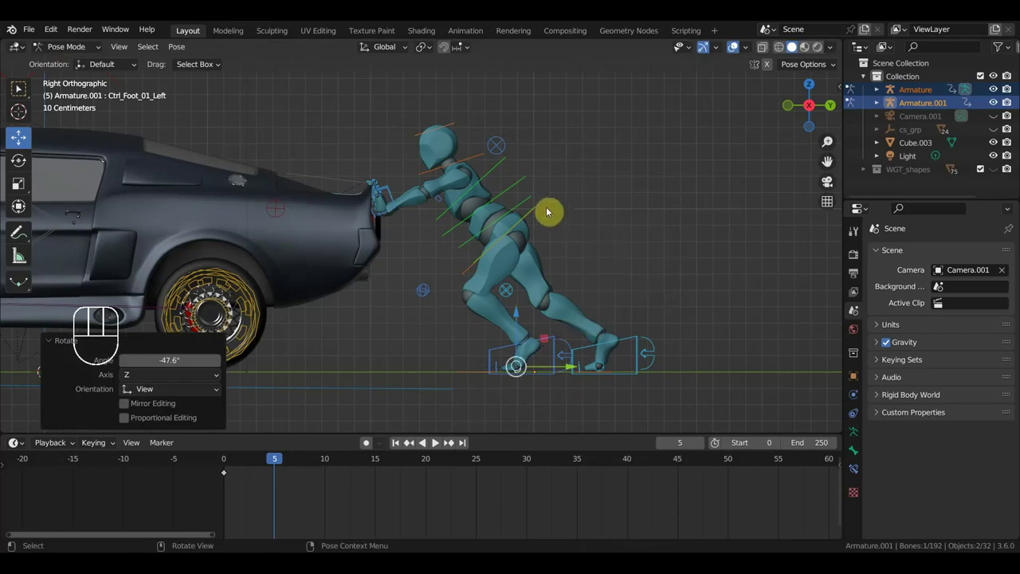
key("a")
key("i")
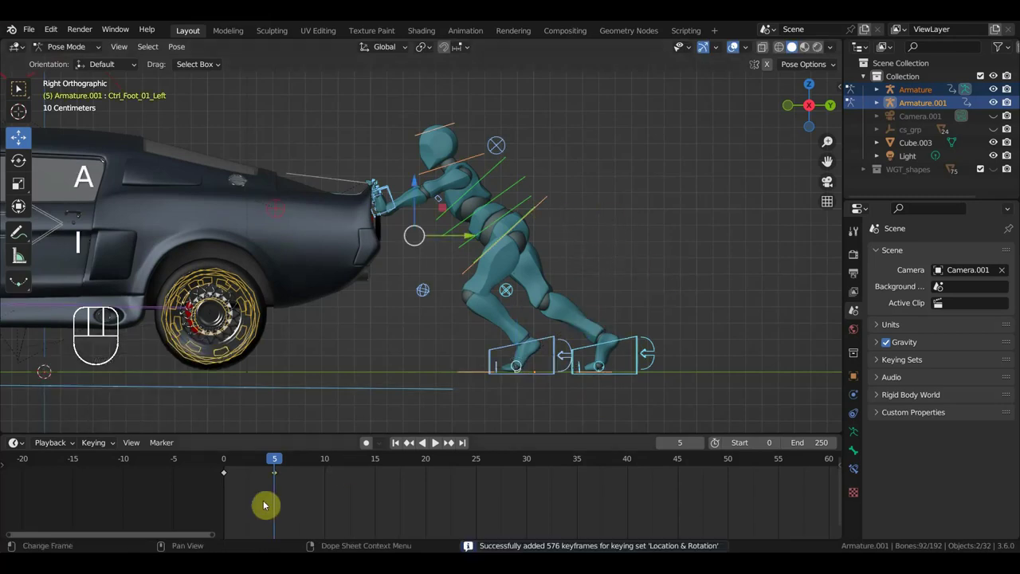
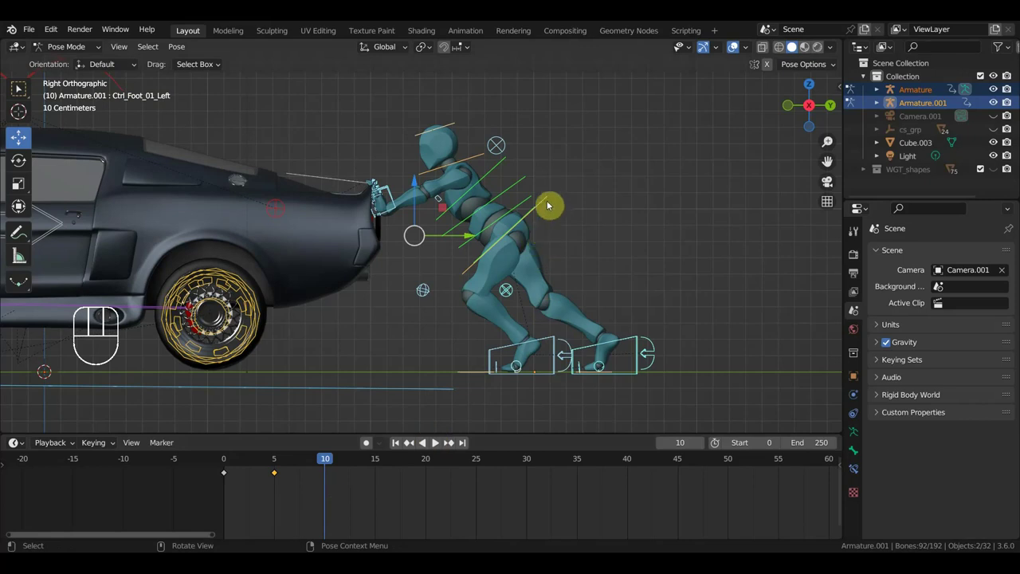
Select the hip control while previewing the keyed poses up to frame 10.
left_click(547, 202)
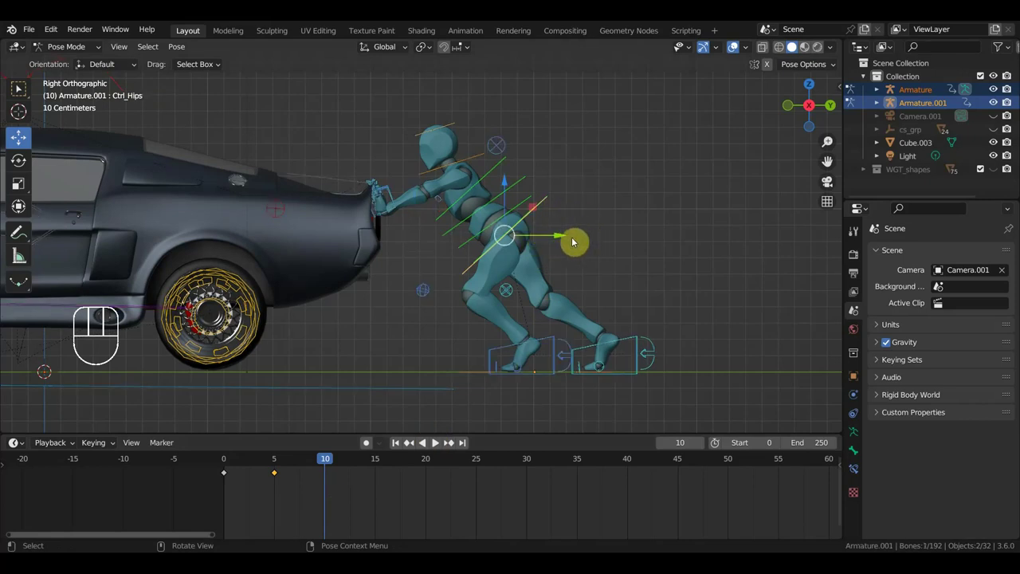
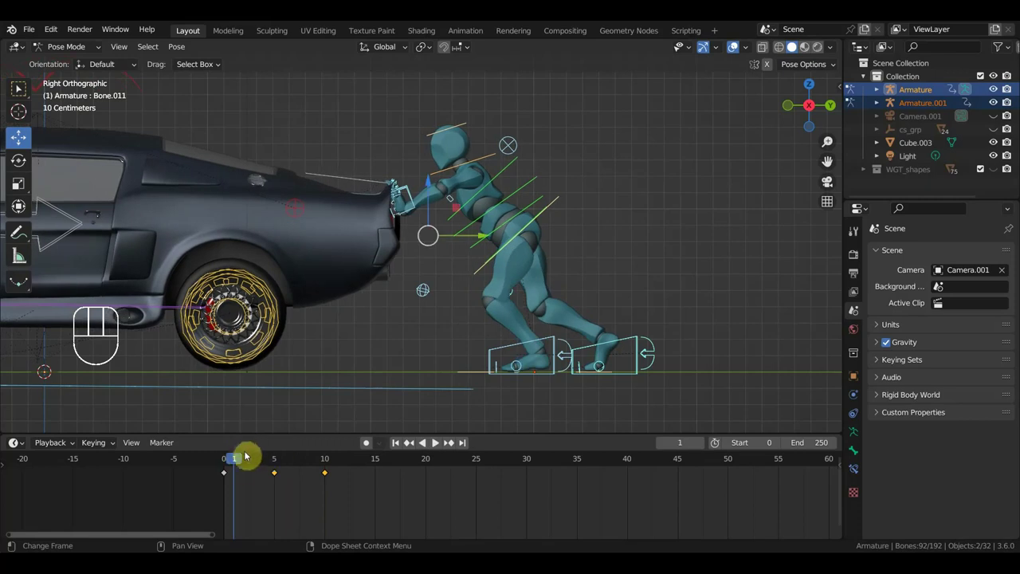
At frame 15, move the rear foot forward and select the hip and hand controls.
left_click_drag(232, 463, 374, 489)
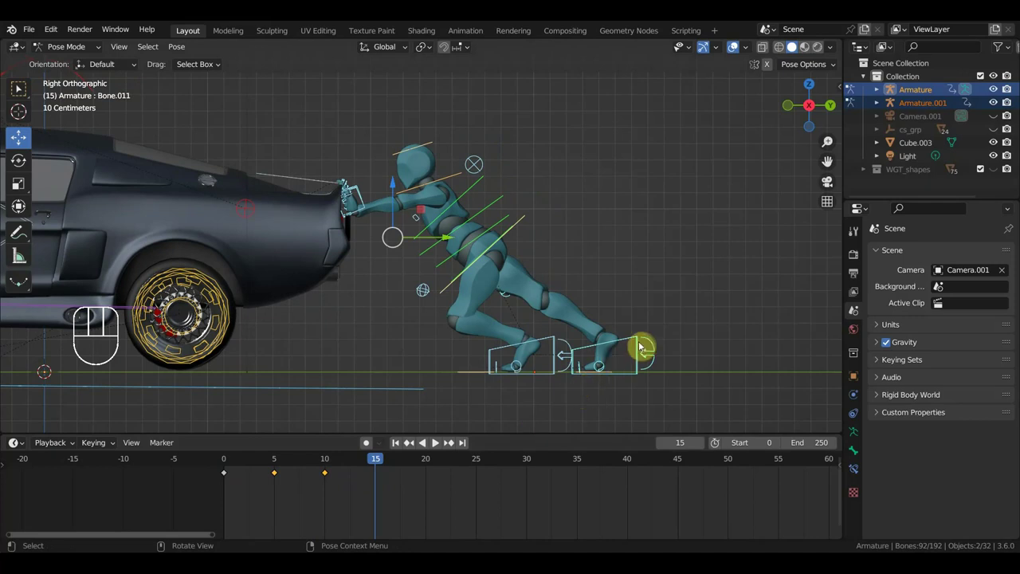
left_click(637, 343)
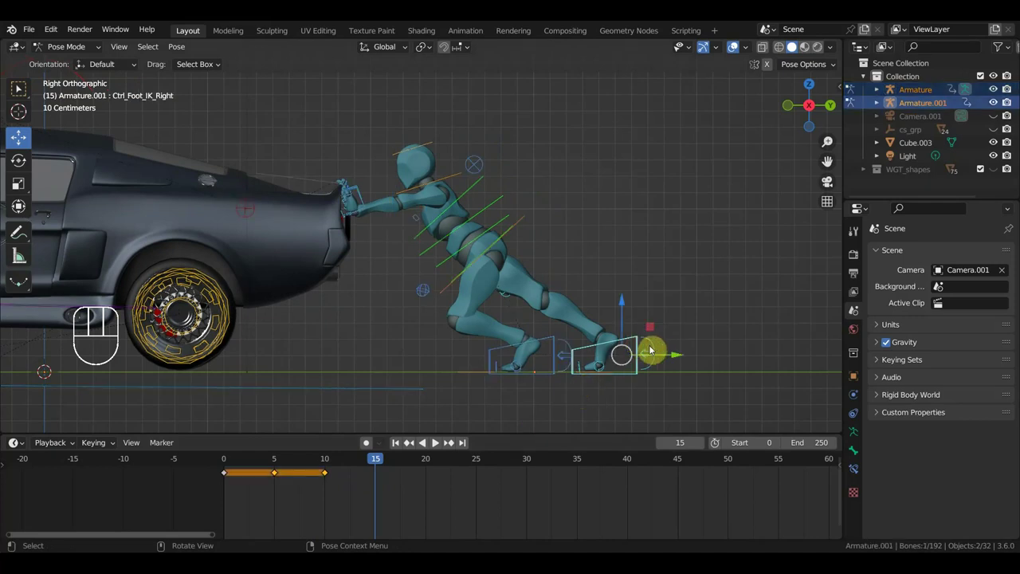
key("g")
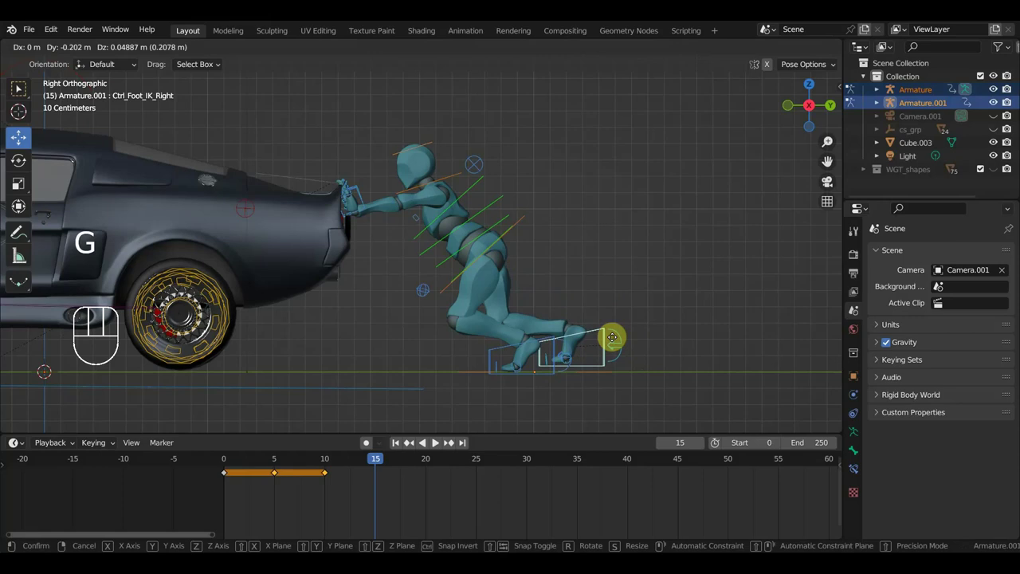
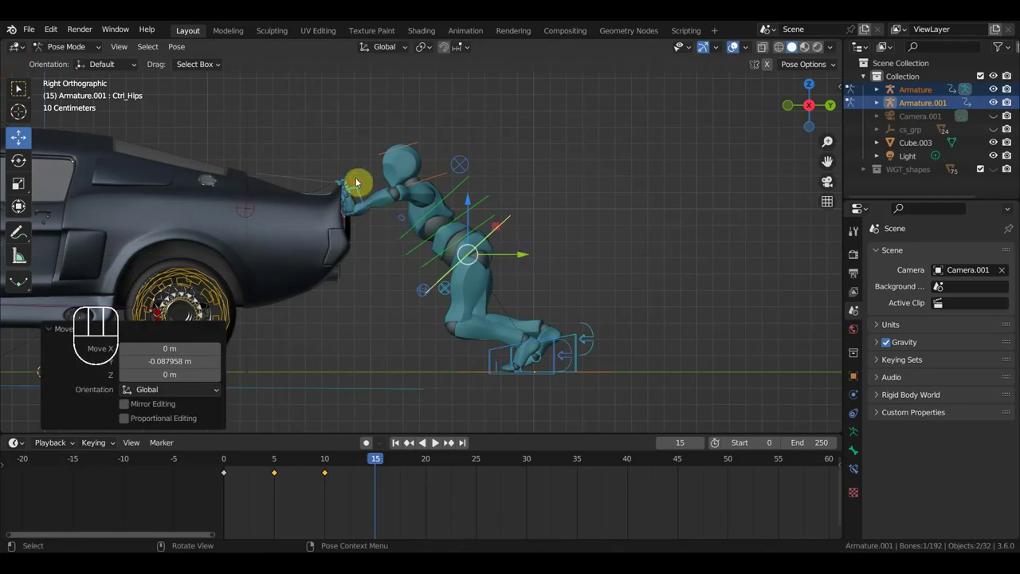
left_click(359, 179)
left_click_drag(361, 183, 370, 197)
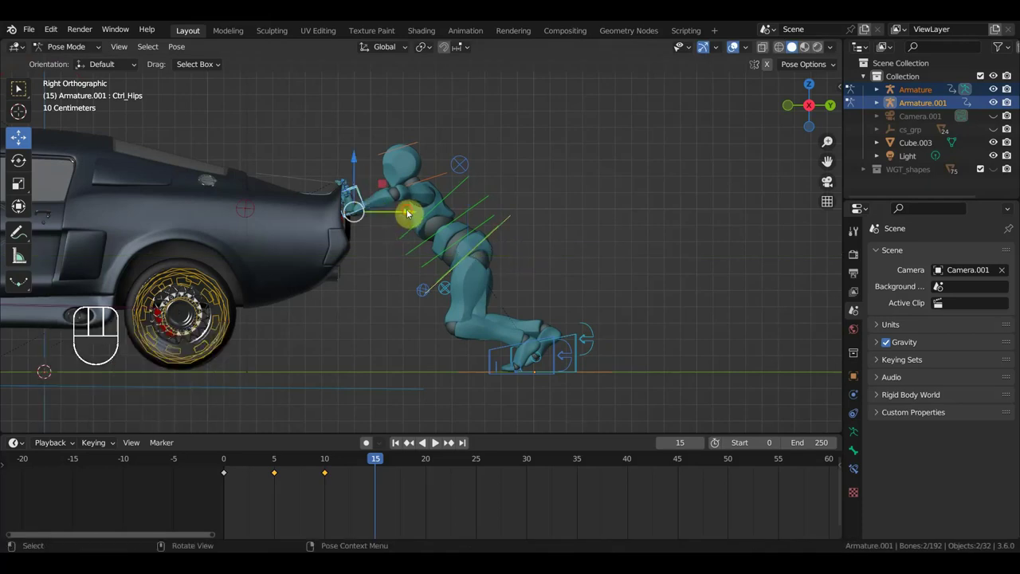
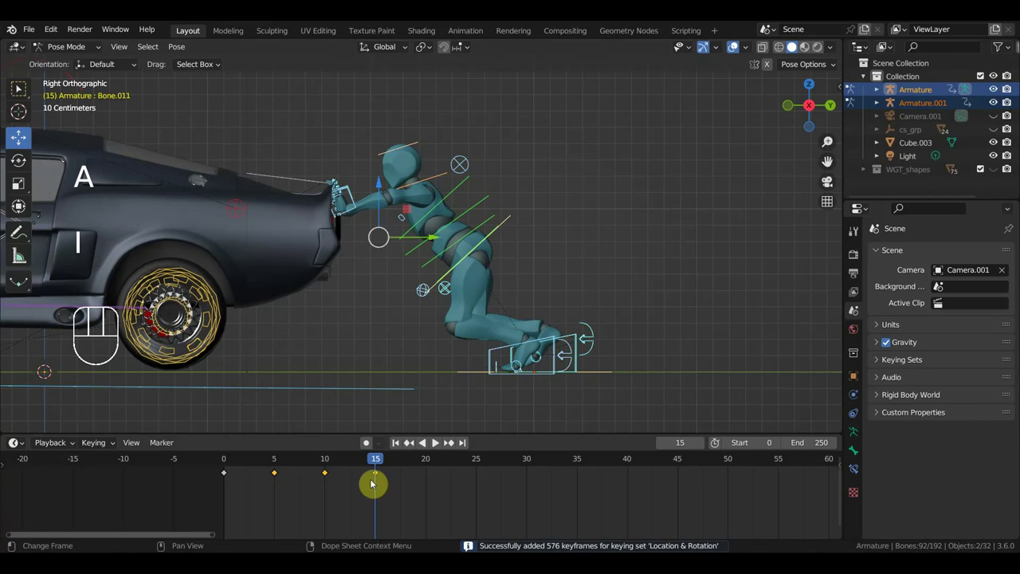
At frame 20 move the rear foot ahead beside the front foot and grab the hip control.
left_click_drag(364, 460, 435, 466)
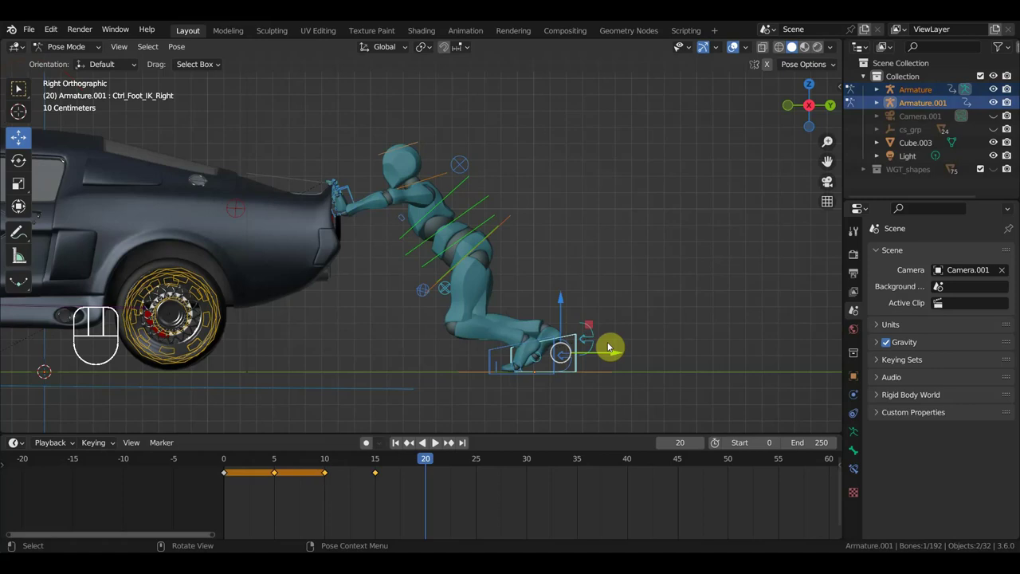
left_click_drag(620, 354, 537, 382)
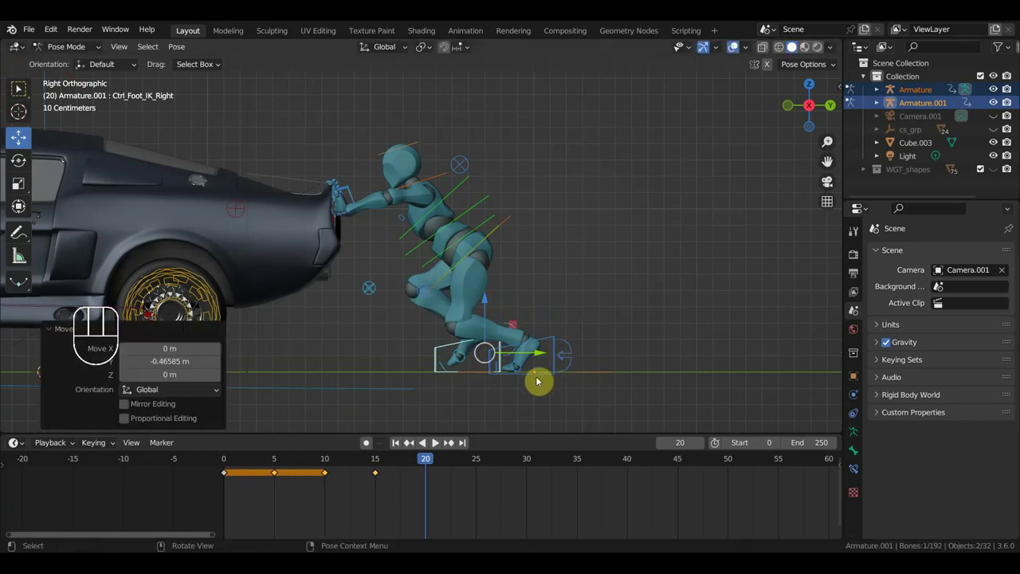
left_click(509, 224)
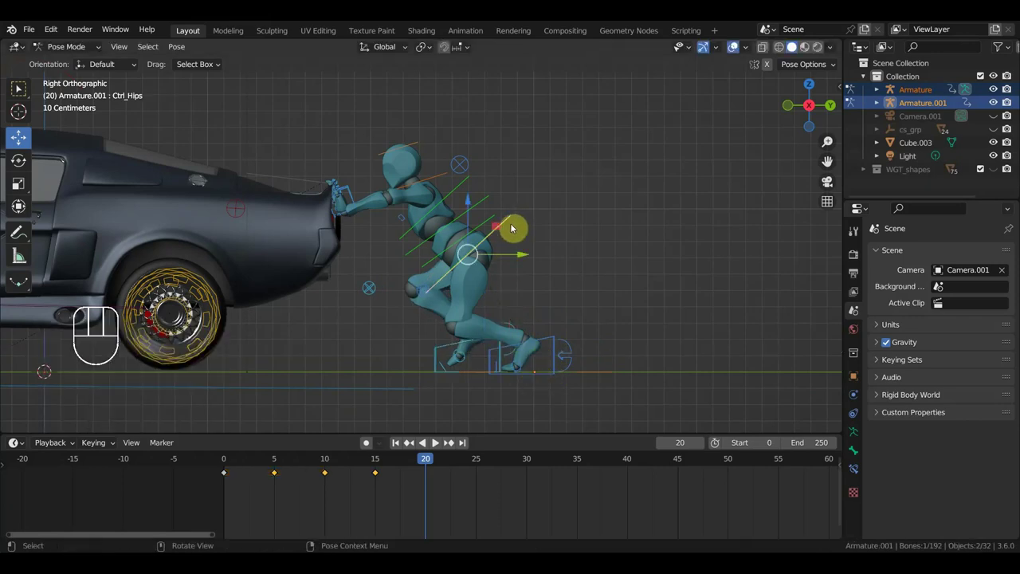
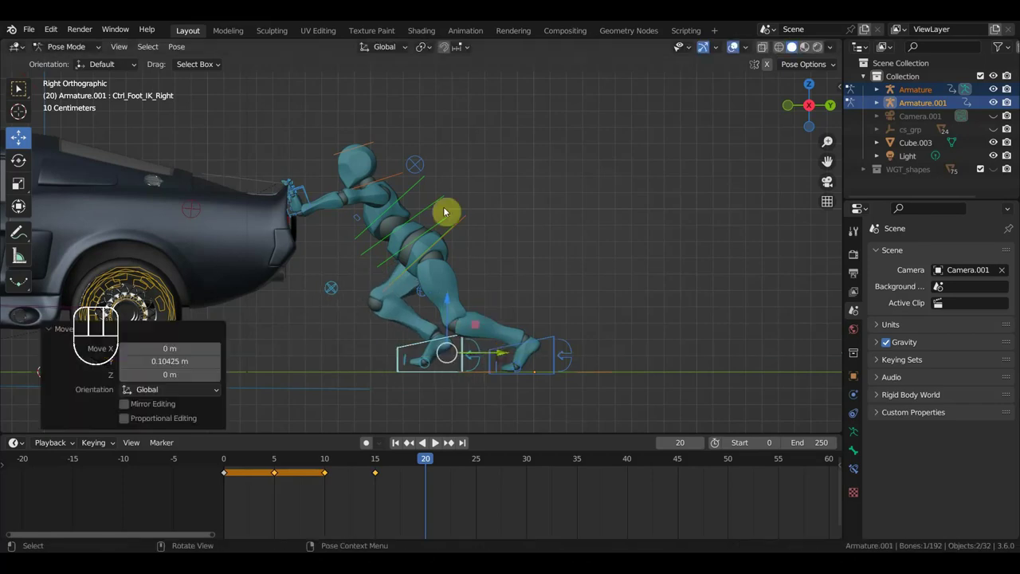
Tilt the front foot for the frame-20 step, then rotate the torso forward at frame 15.
left_click(28, 238)
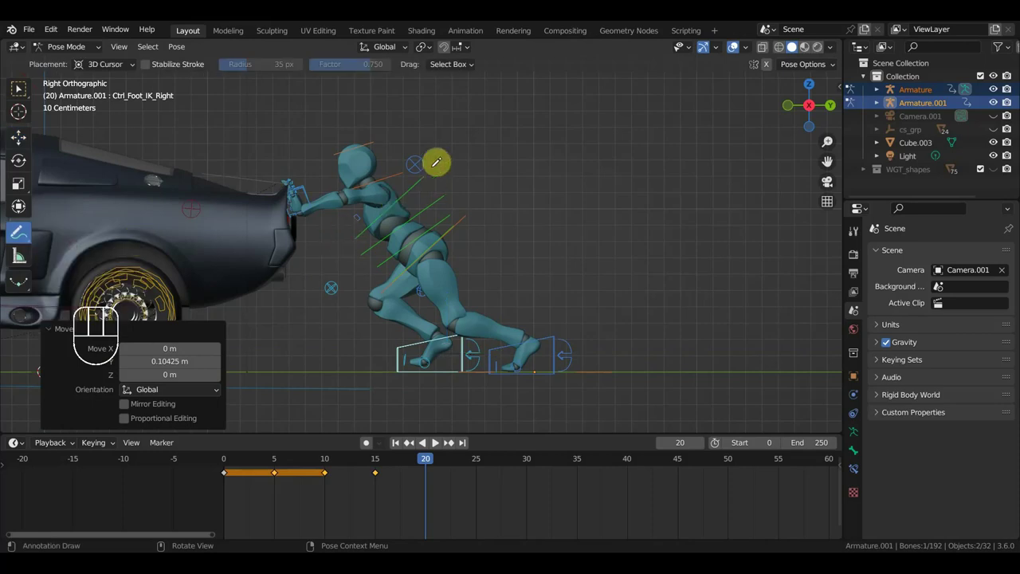
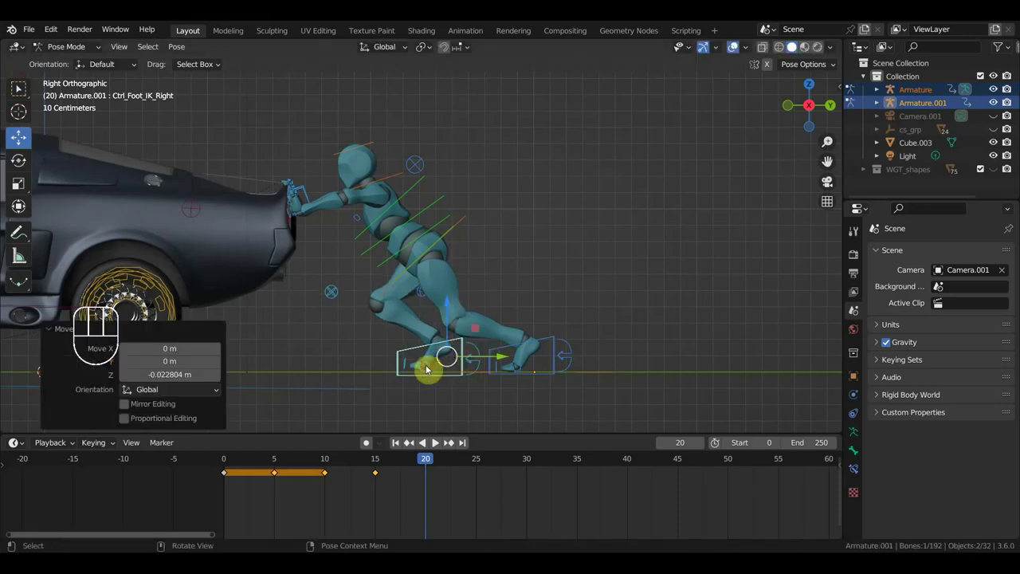
key("r")
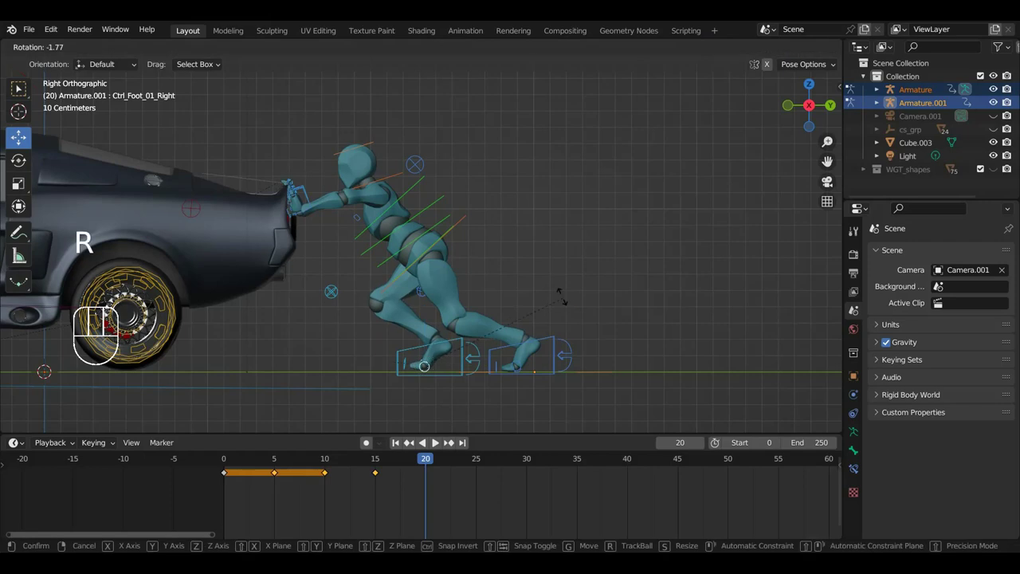
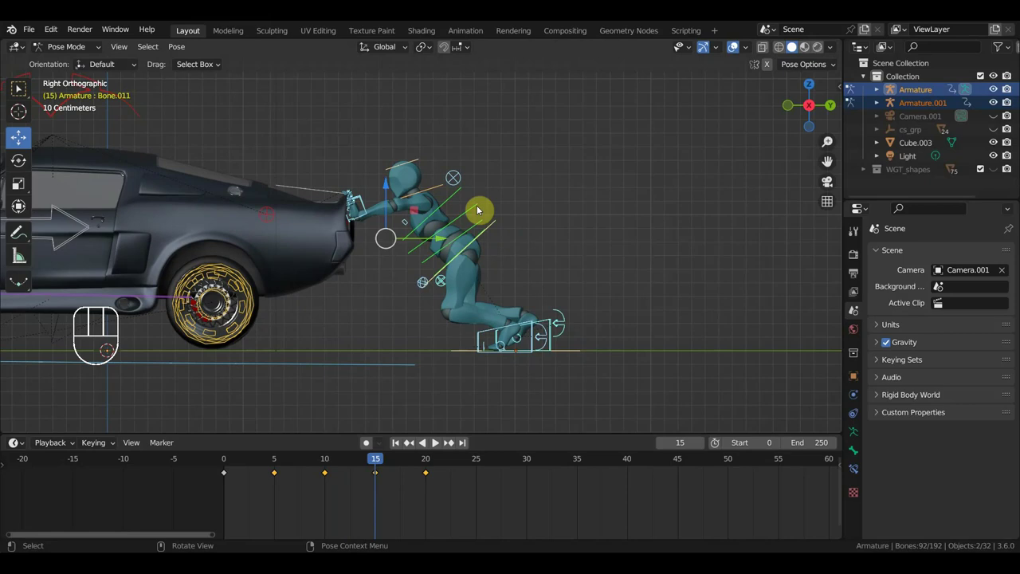
left_click(475, 209)
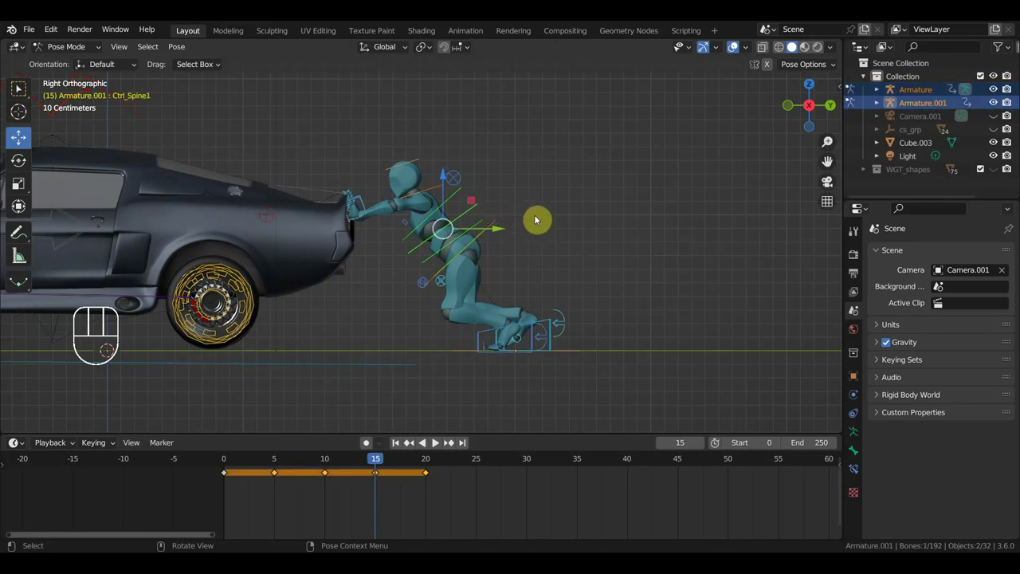
key("r")
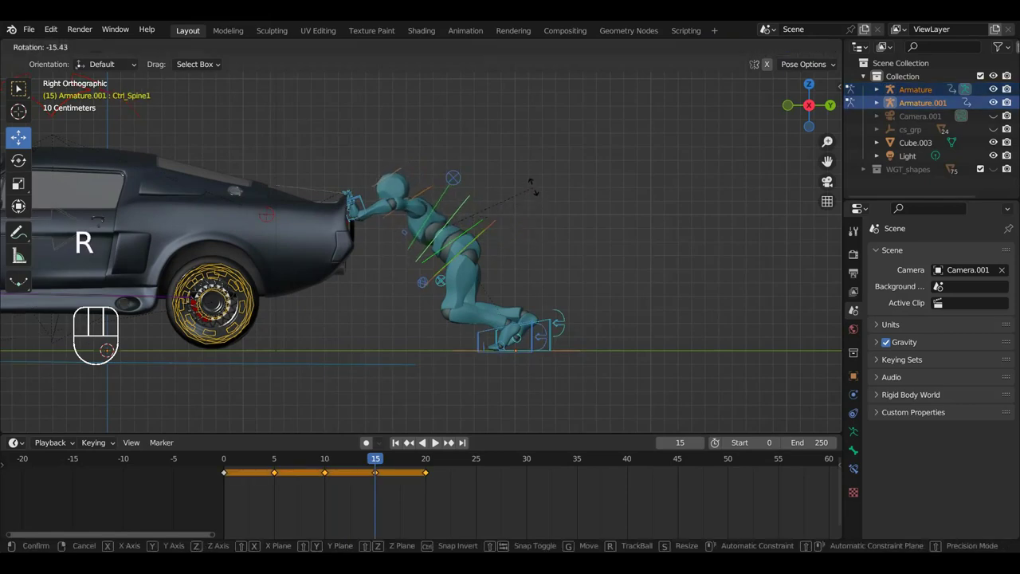
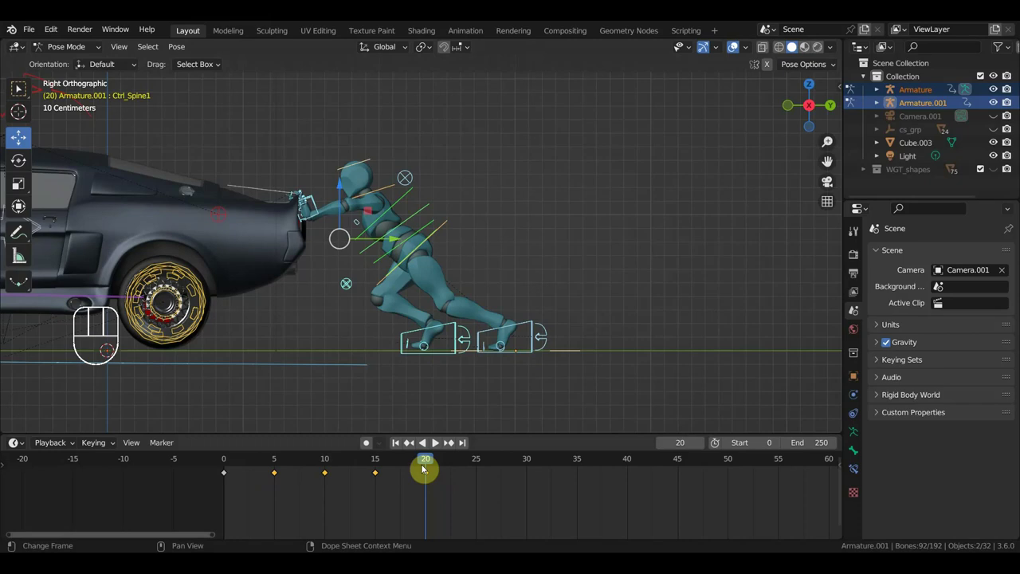
left_click_drag(384, 457, 280, 479)
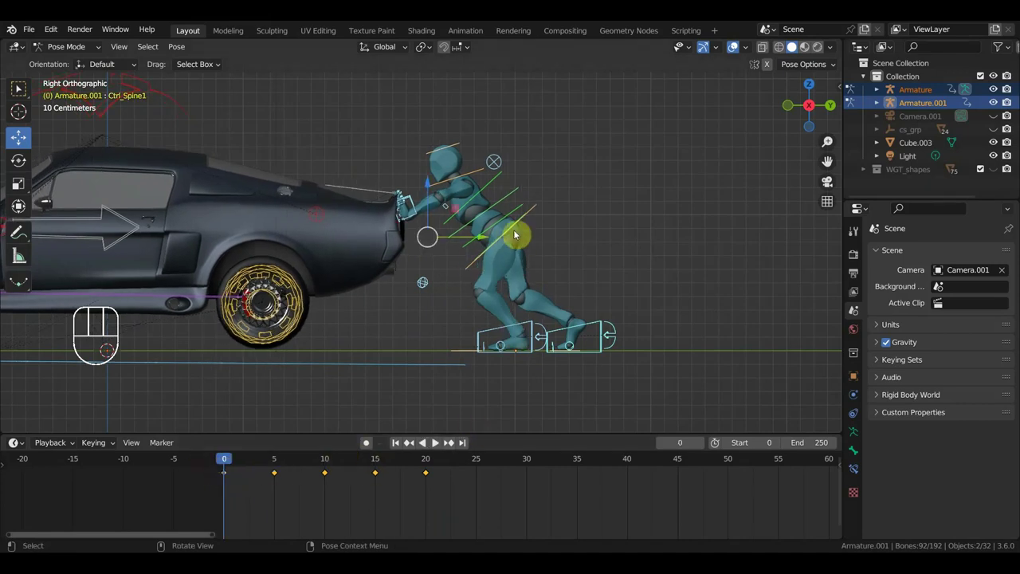
left_click_drag(232, 460, 243, 462)
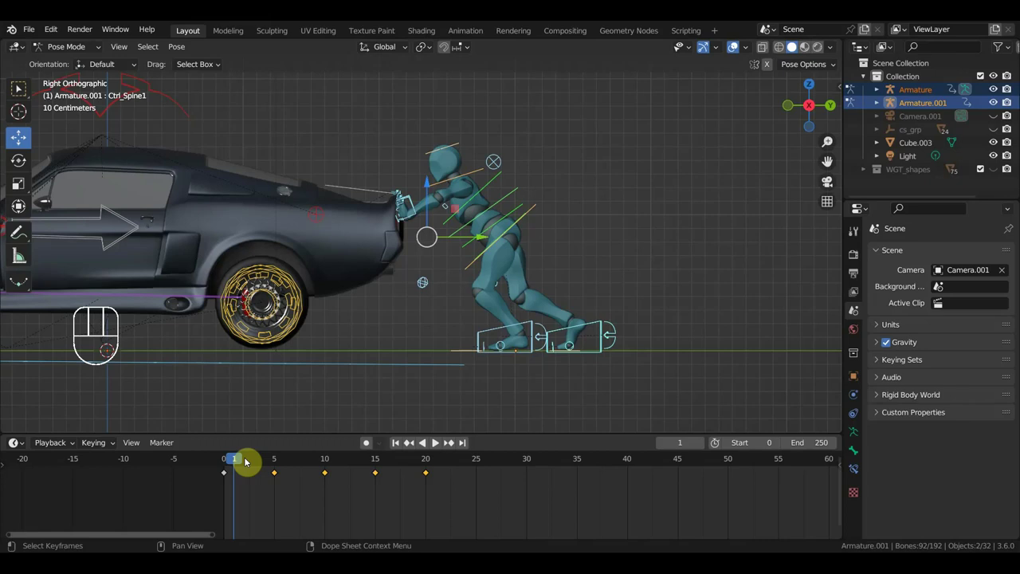
left_click_drag(237, 459, 471, 536)
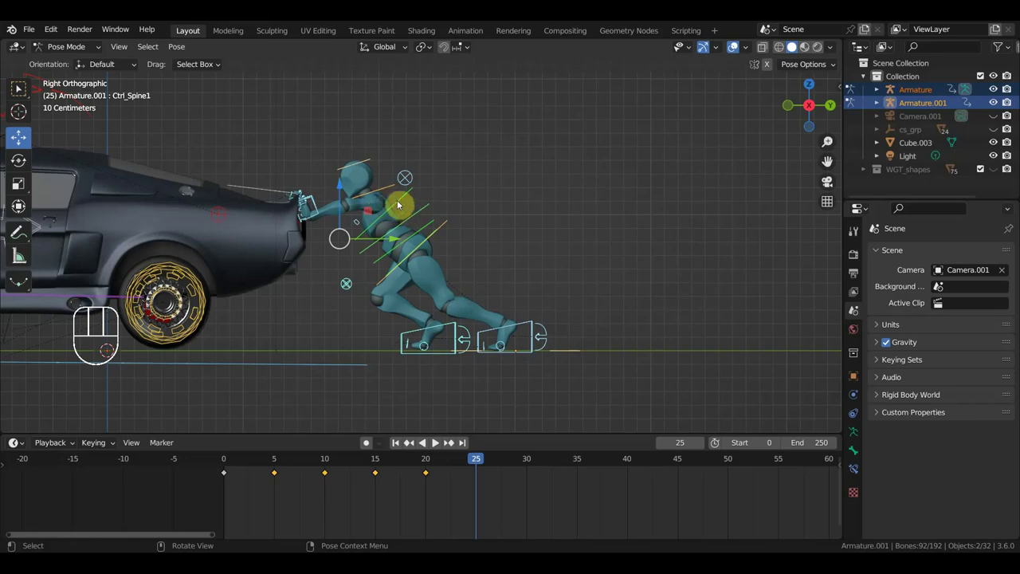
Lean the torso further forward, key the whole rig at frame 25 and advance to frame 30.
left_click_drag(397, 204, 431, 205)
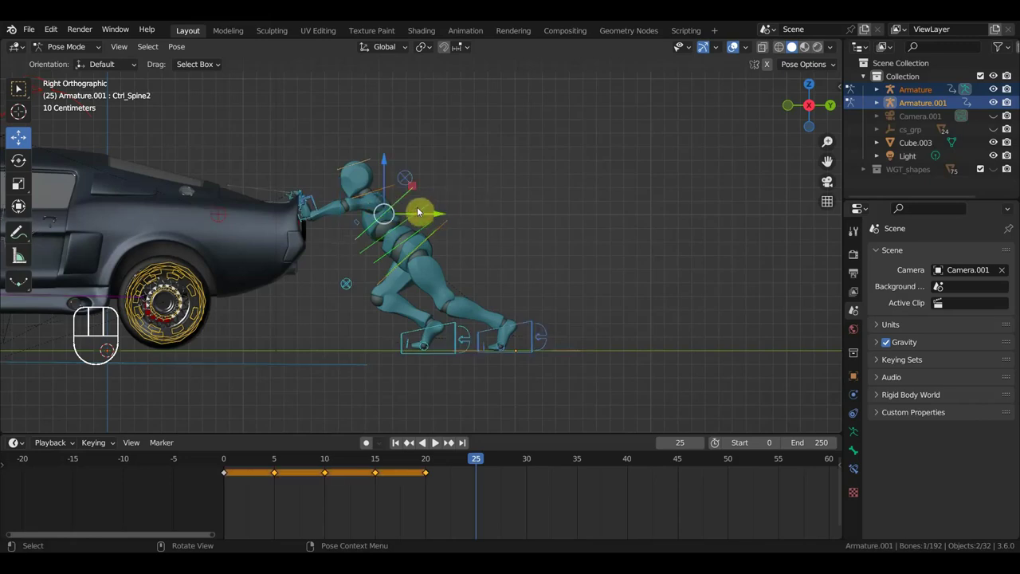
key("r")
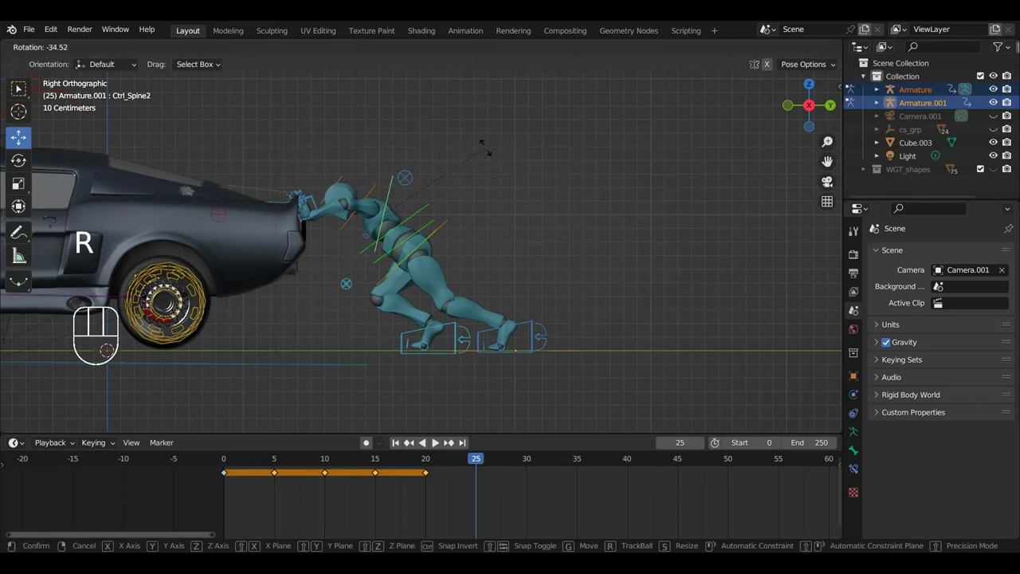
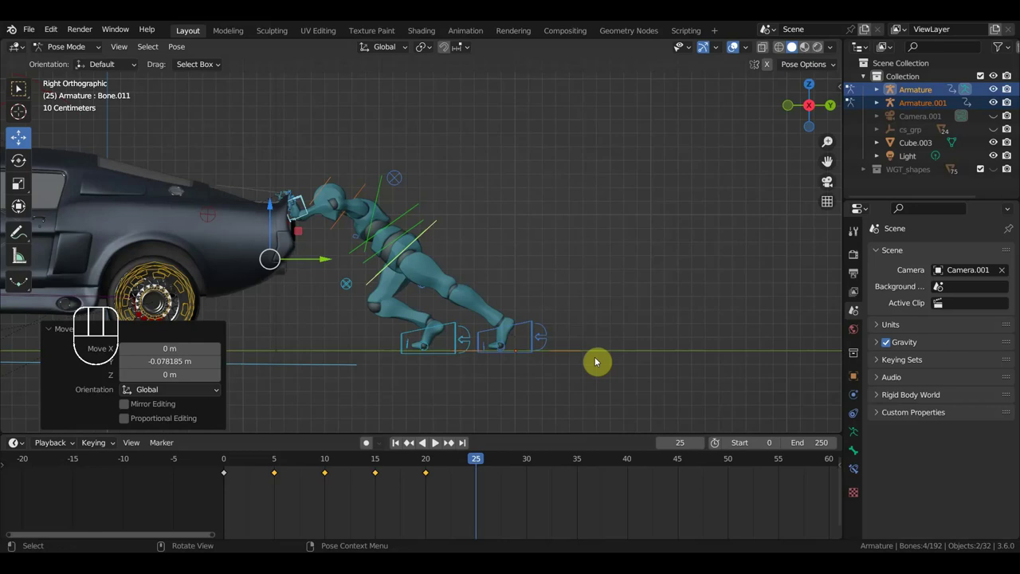
key("a")
key("i")
left_click_drag(472, 464, 527, 505)
Rotate and nudge the rear foot control so the foot bends at frame 30.
left_click(531, 328)
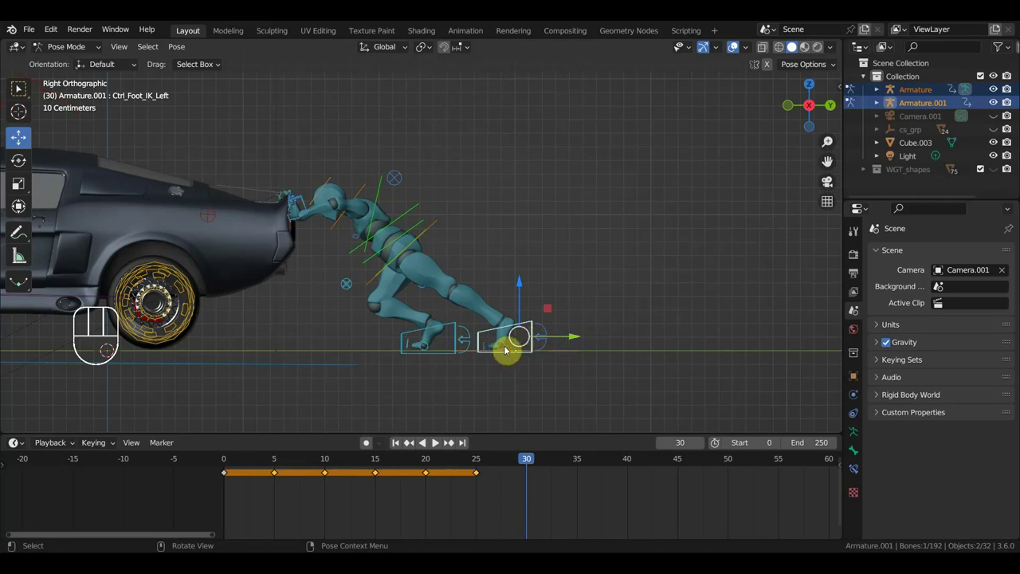
key("r")
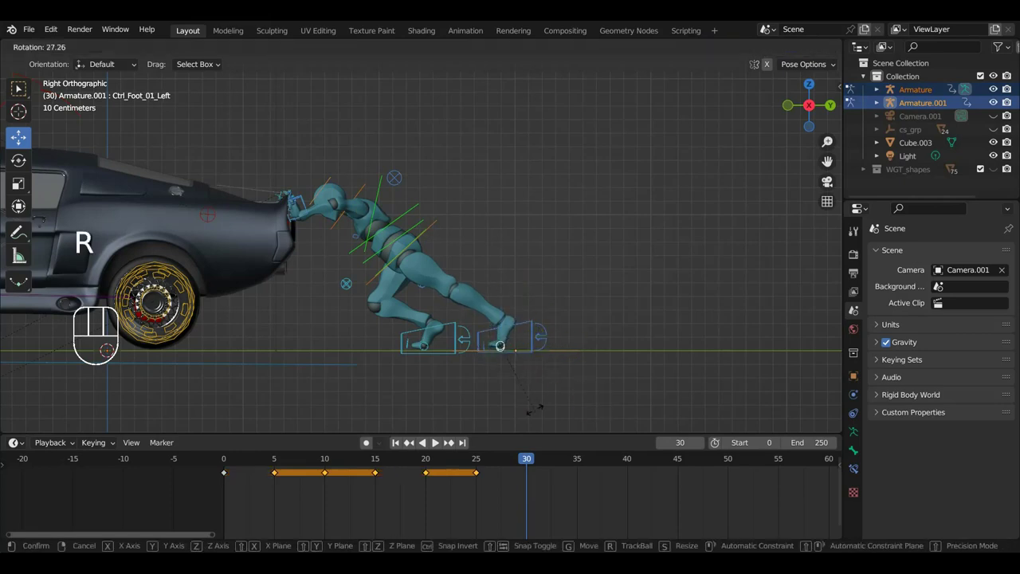
left_click(533, 329)
key("g")
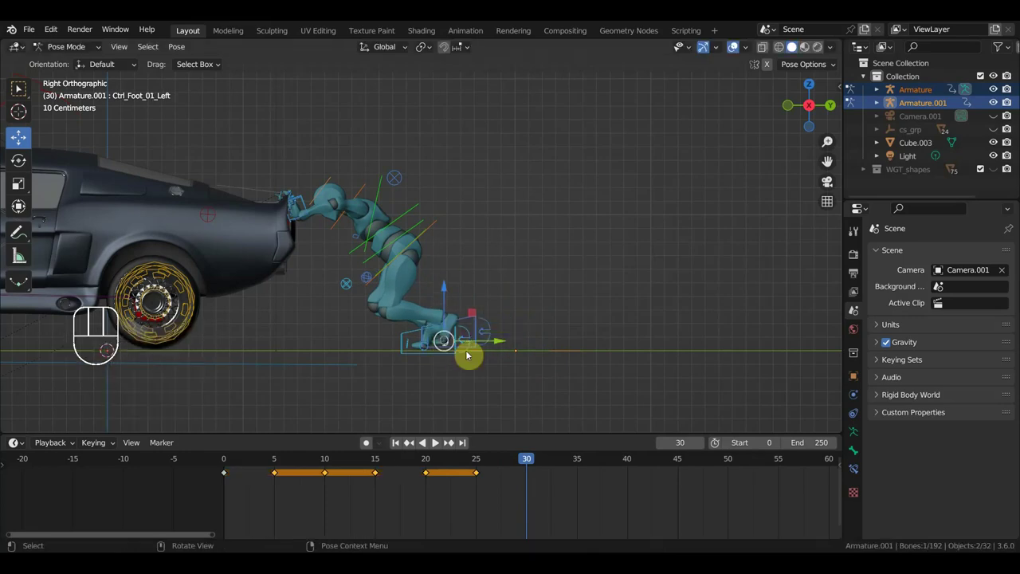
key("r")
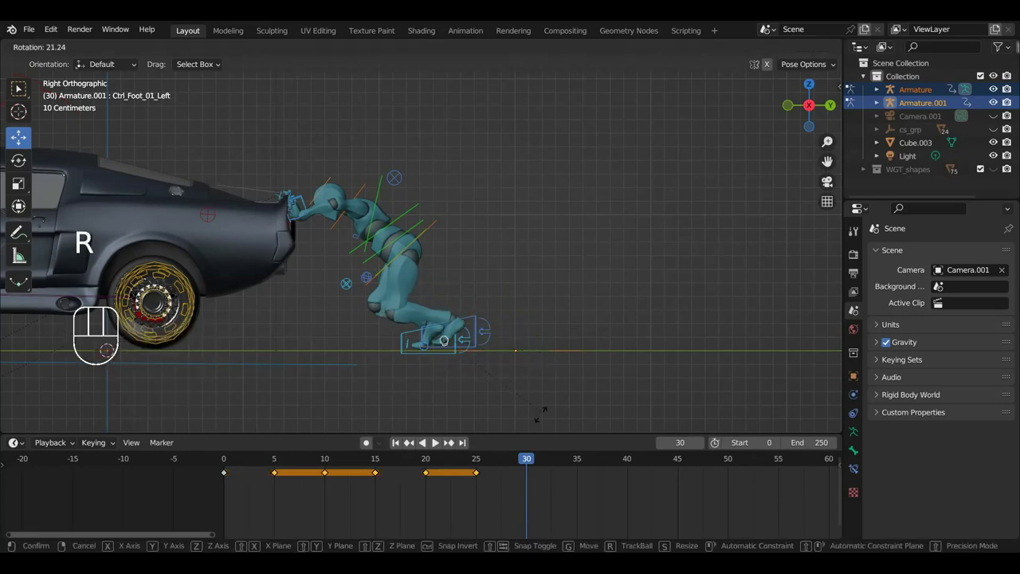
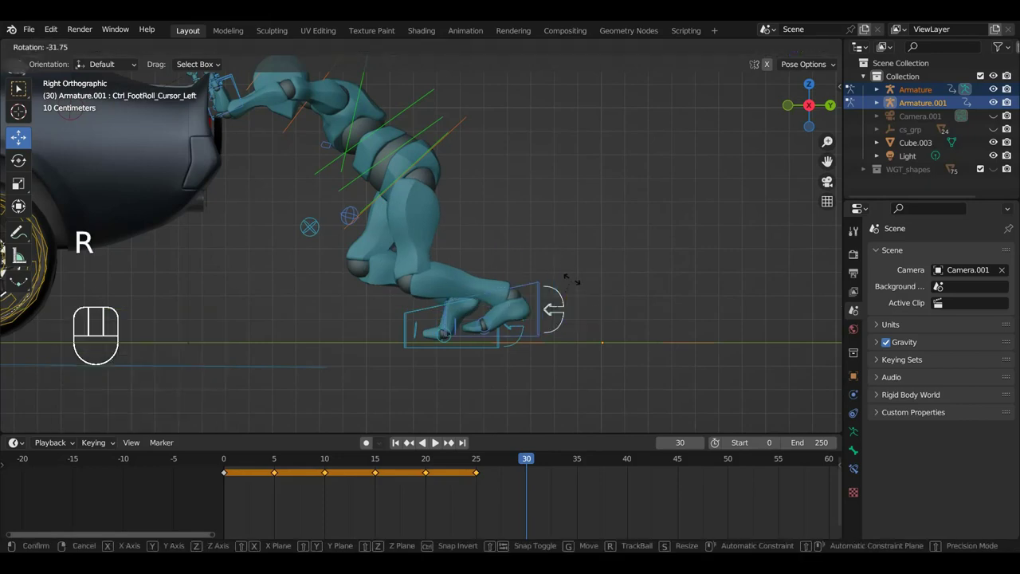
Move the foot control forward so the frame-30 step is raised onto its toes.
key("g")
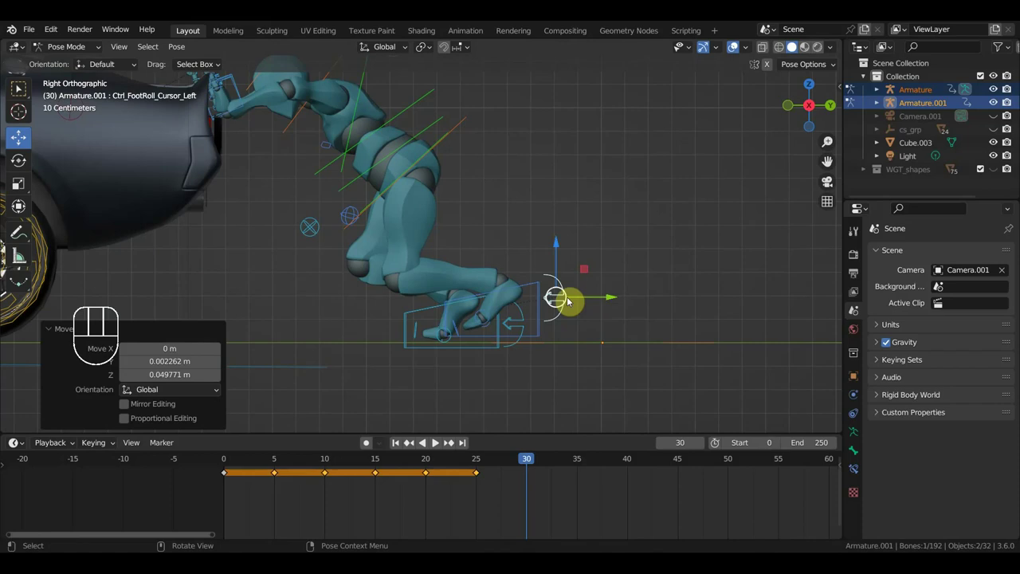
key("g")
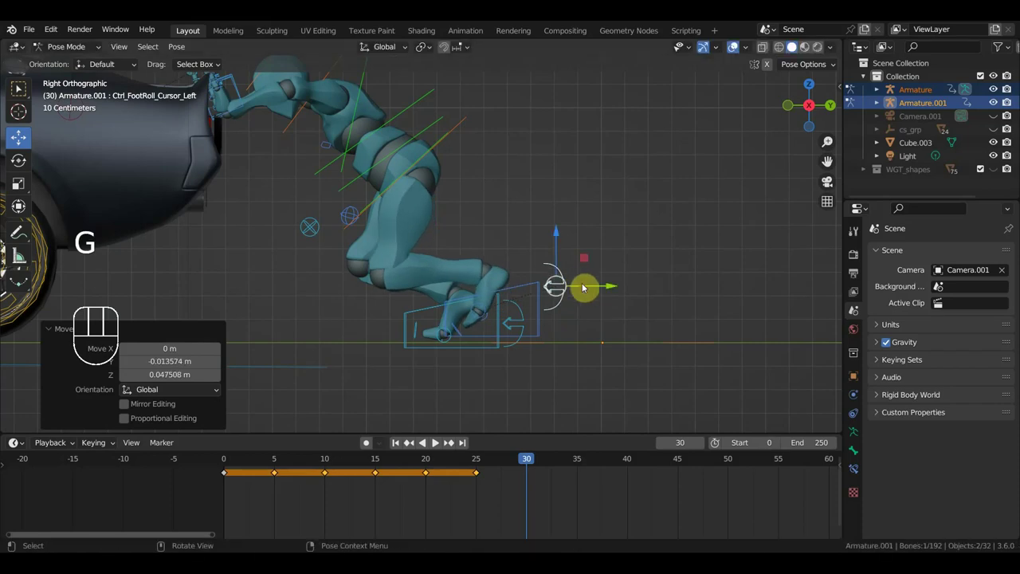
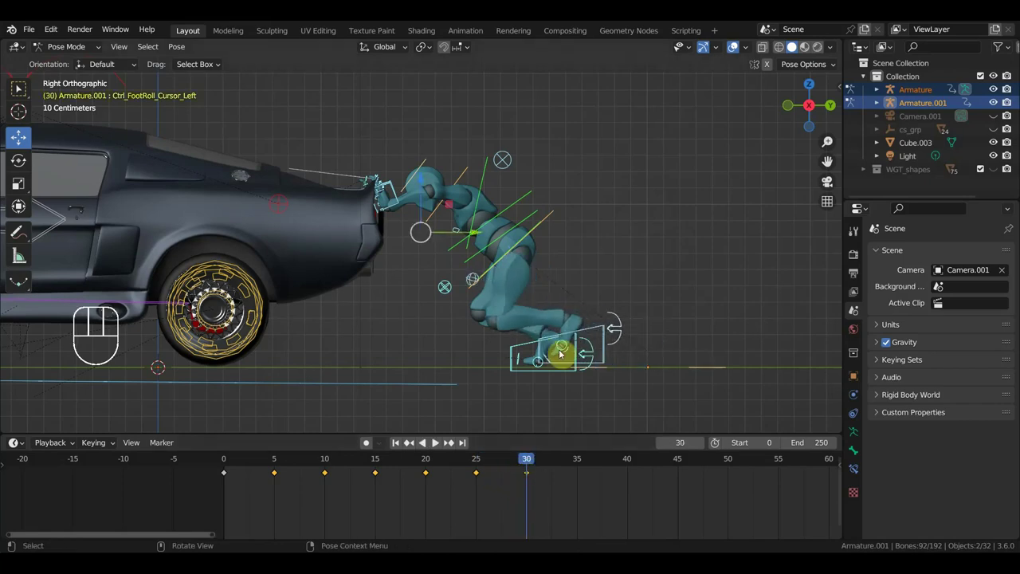
Preview the step, return to frame 30 and pick the torso and upper-body controls.
left_click_drag(506, 461, 513, 469)
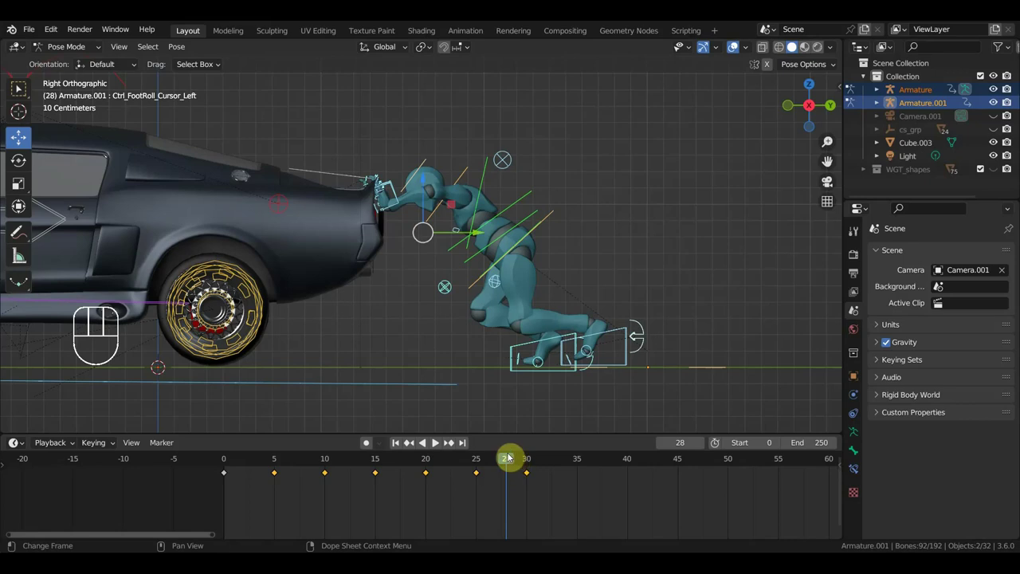
left_click_drag(512, 458, 533, 458)
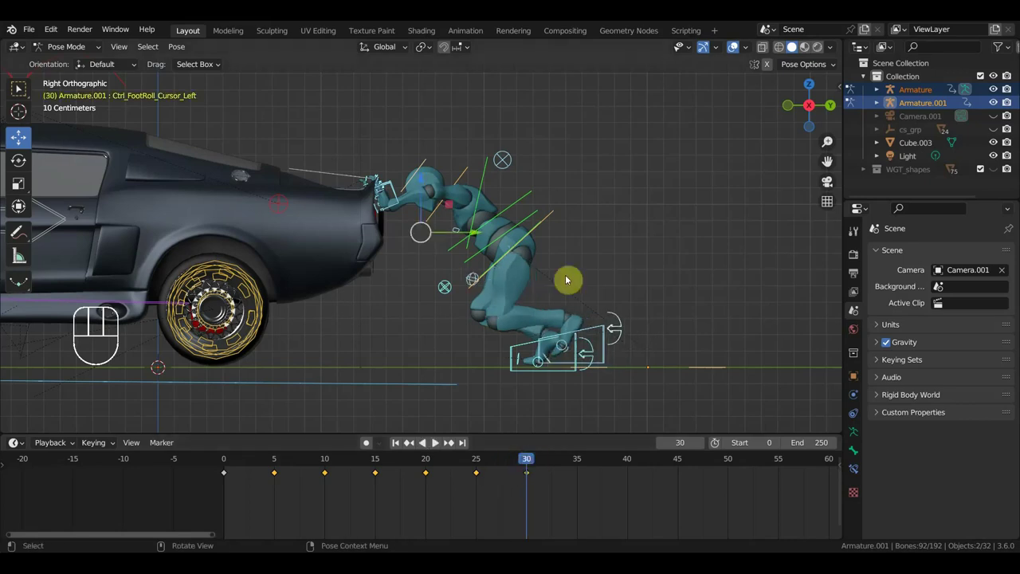
left_click(554, 214)
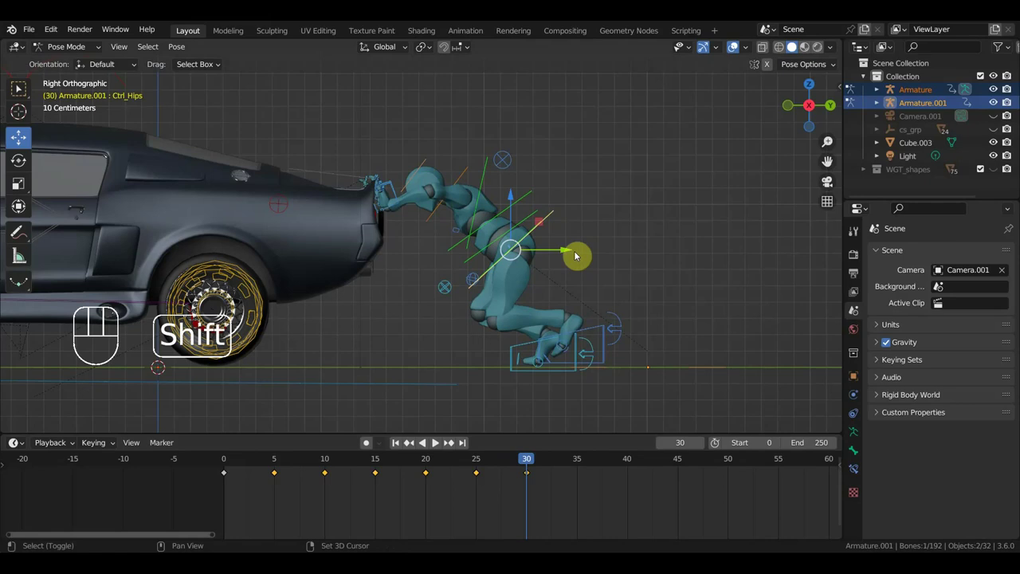
left_click_drag(385, 176, 416, 195)
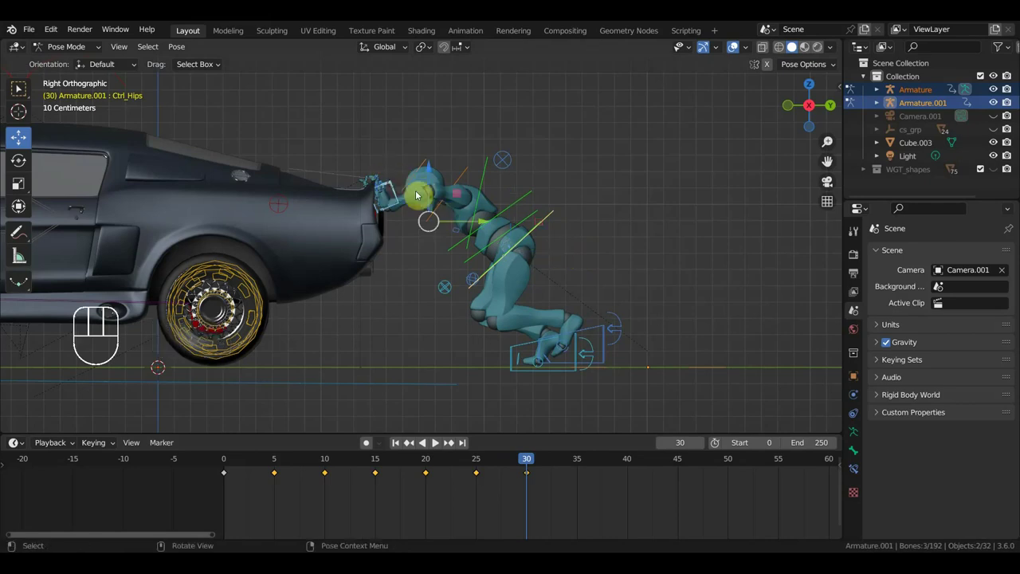
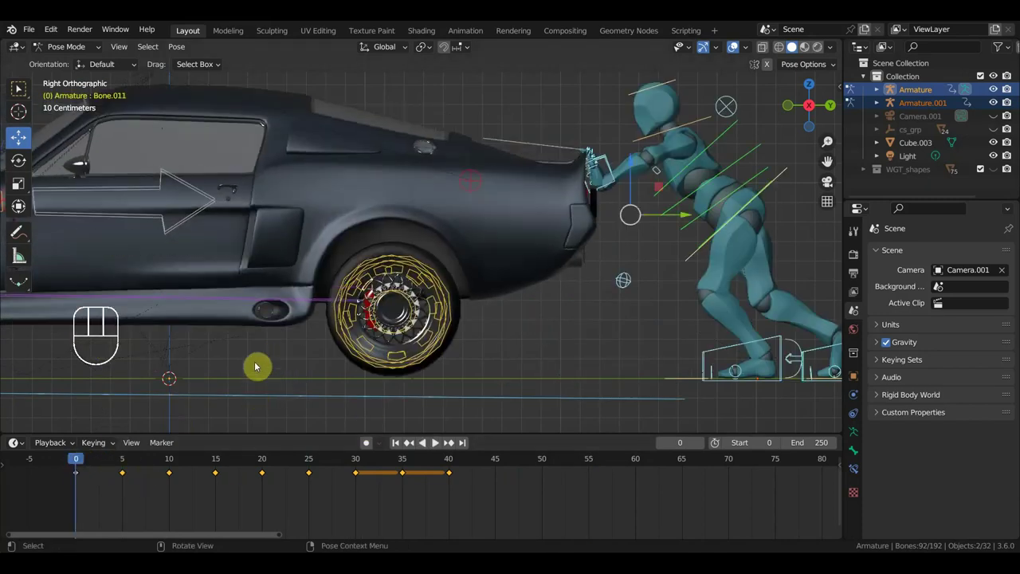
Play the push animation through to frame 59 and rotate an upper torso control there.
key("space")
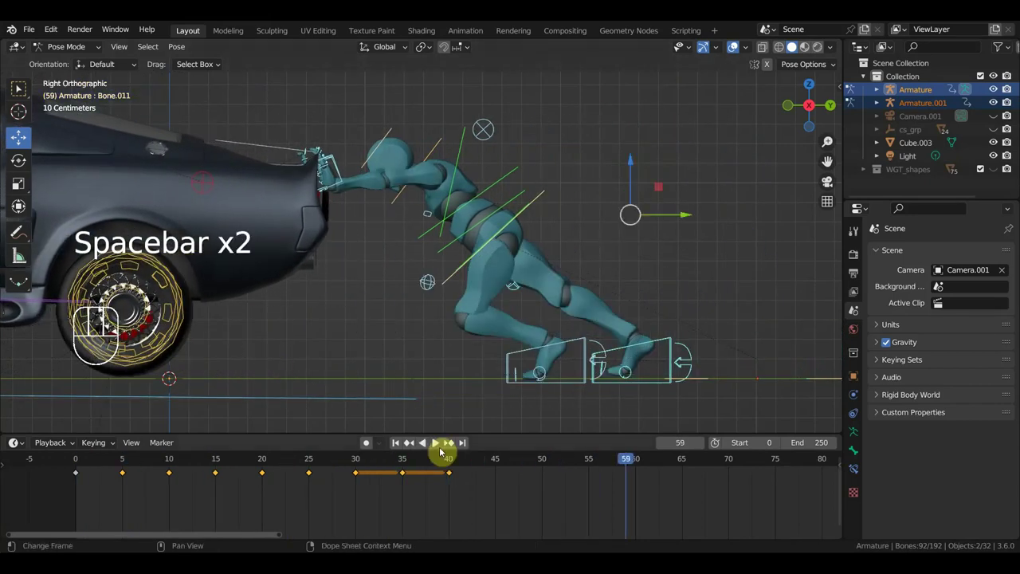
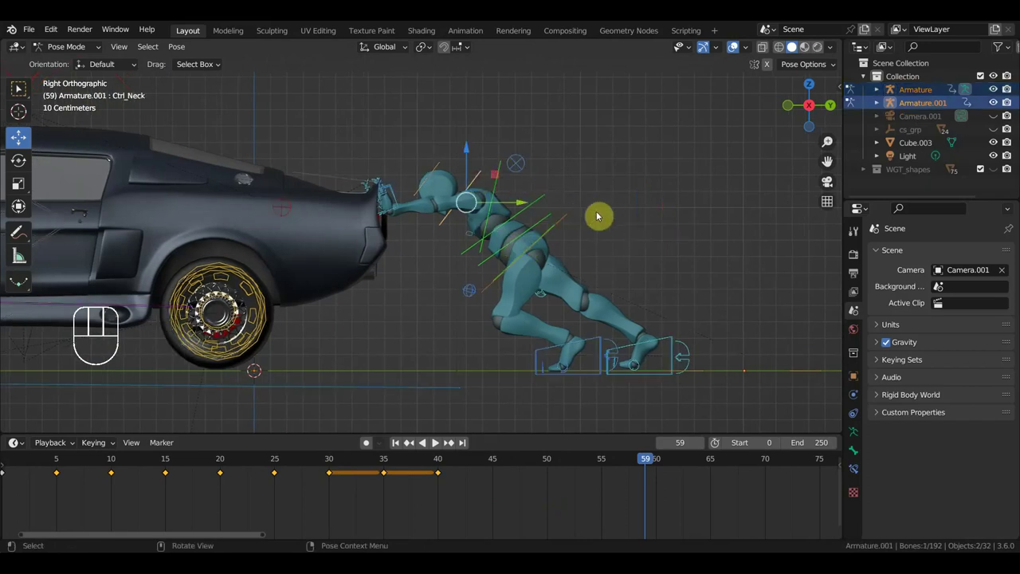
key("r")
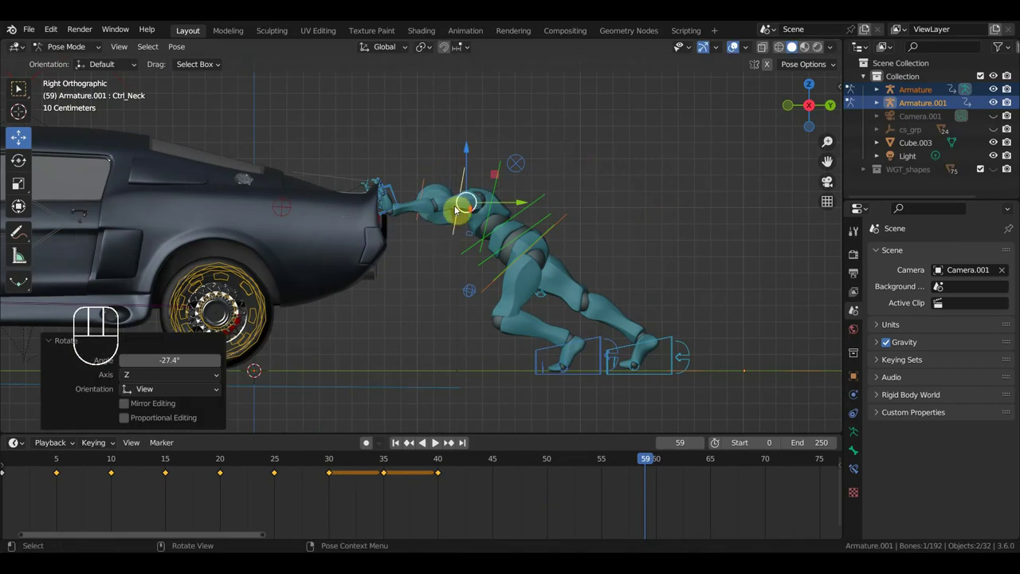
Orbit around the torso and pick two spine bones to adjust together.
left_click_drag(480, 219, 479, 236)
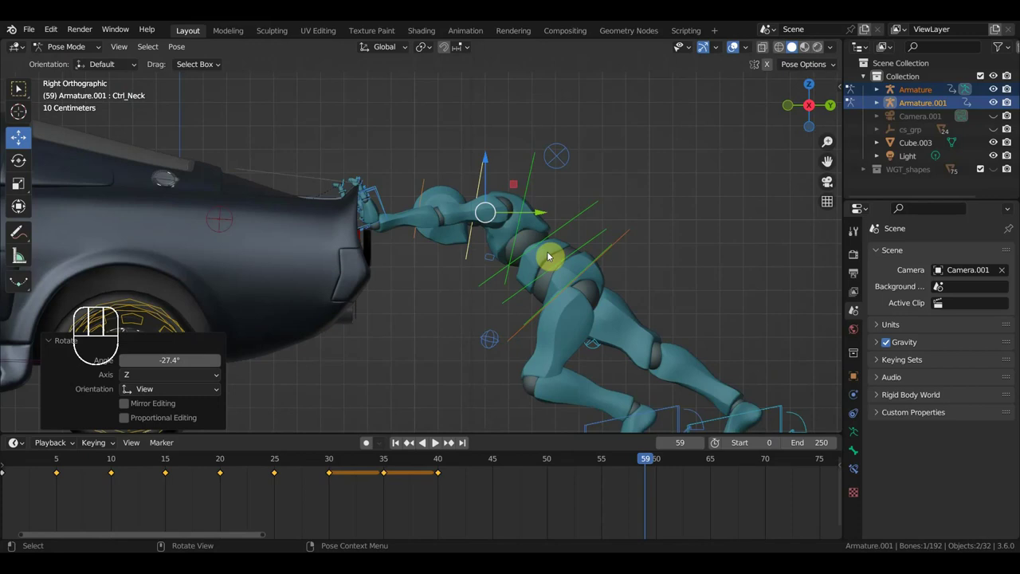
left_click_drag(542, 247, 462, 189)
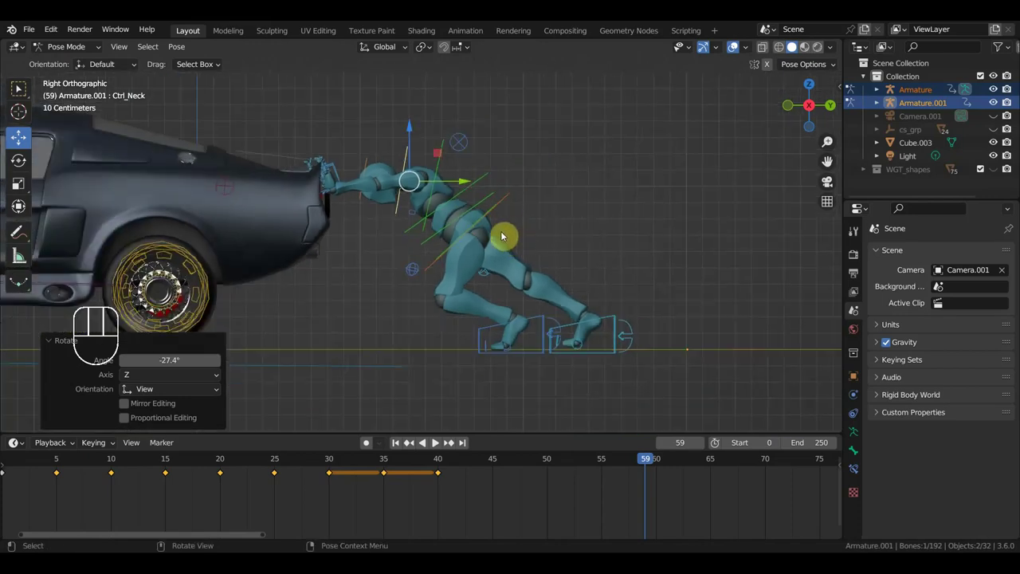
left_click_drag(516, 228, 532, 338)
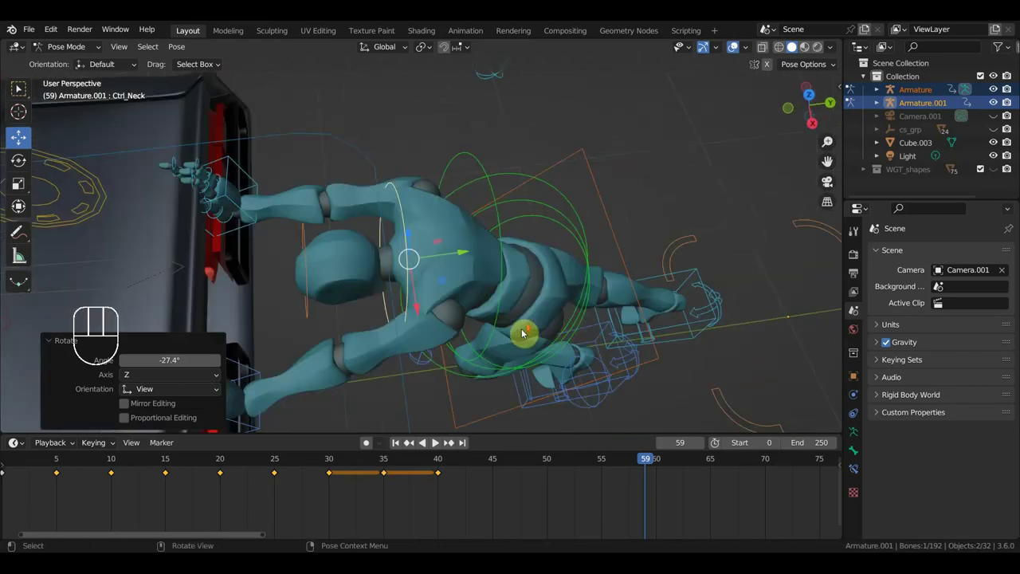
left_click_drag(531, 322, 548, 214)
left_click(441, 165)
left_click(416, 185)
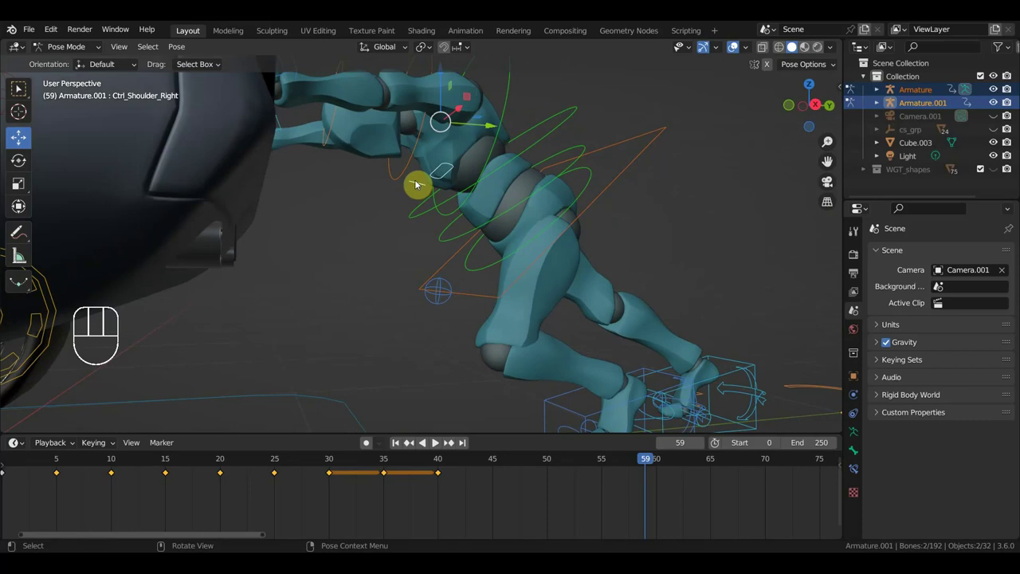
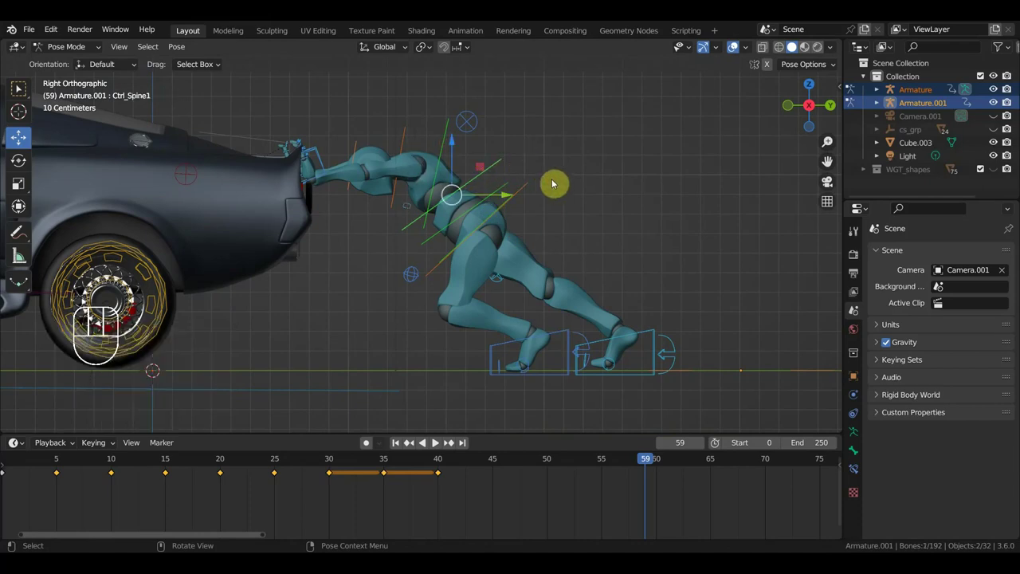
Rotate the spine bones to lean the upper body into the car and key the full rig at frame 45.
key("r")
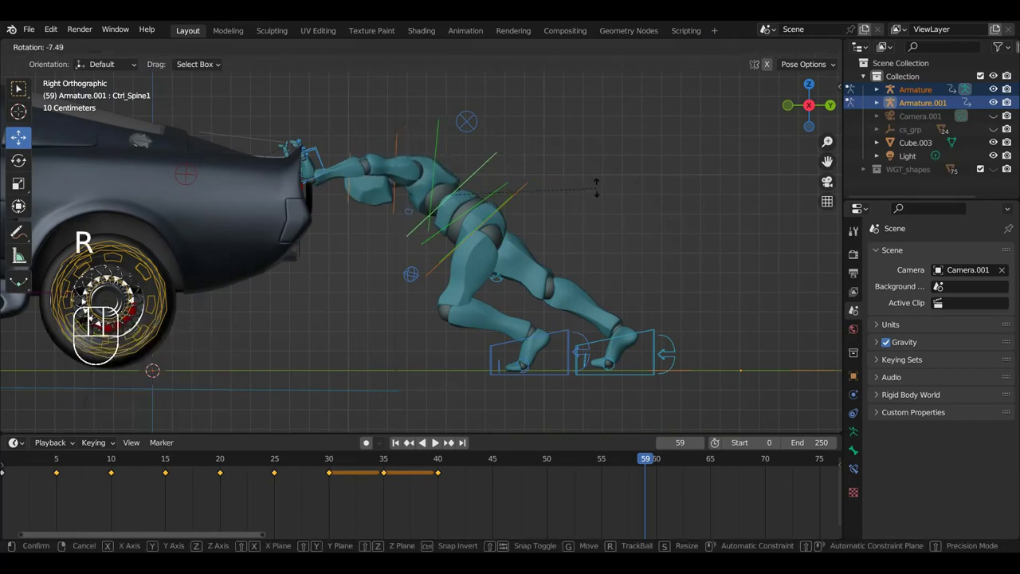
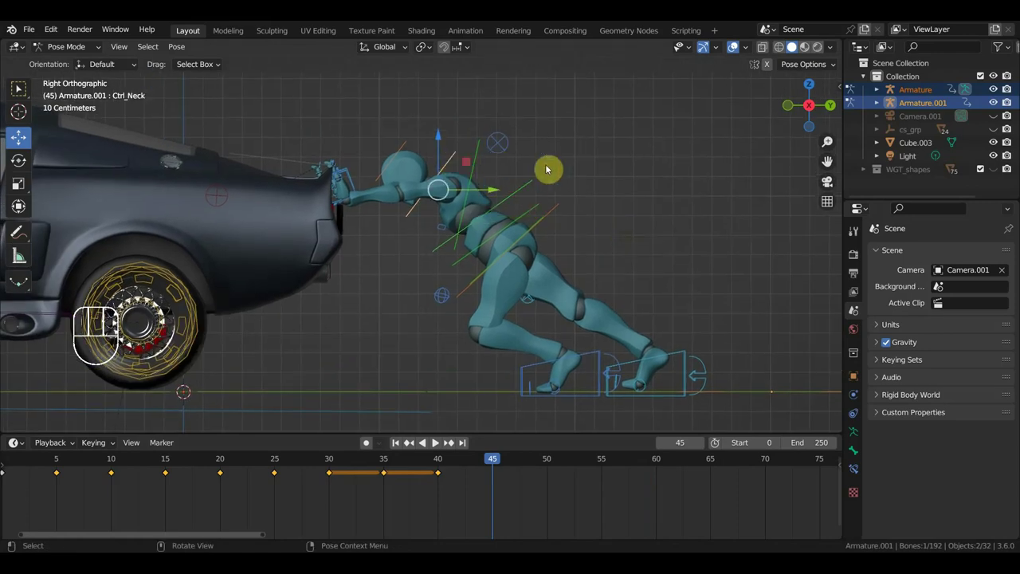
key("r")
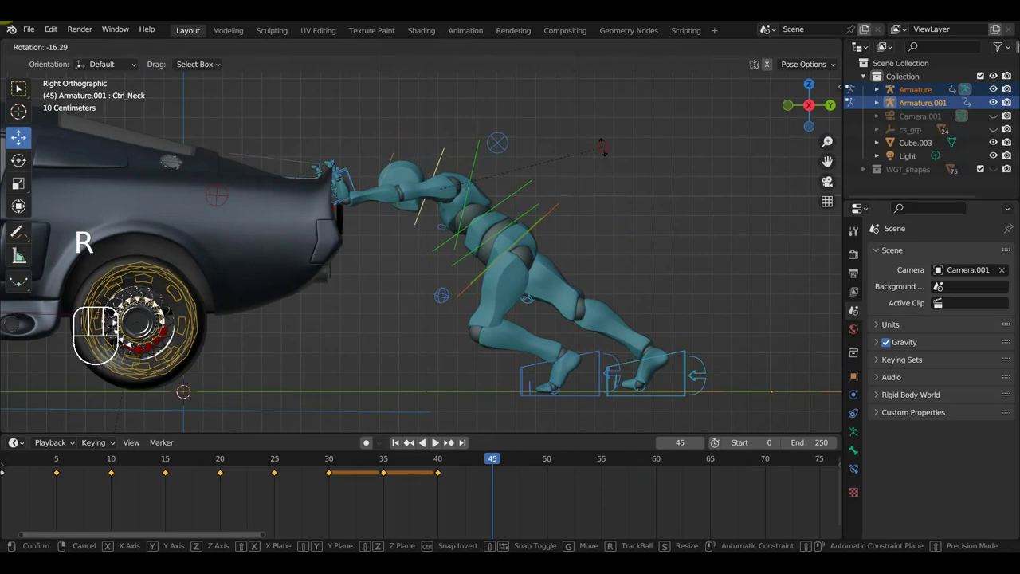
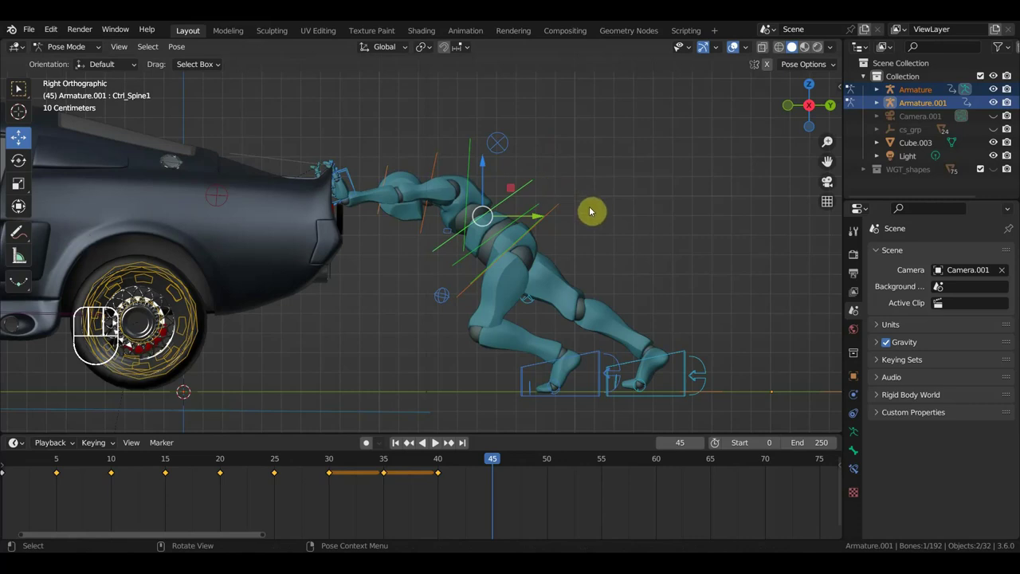
key("r")
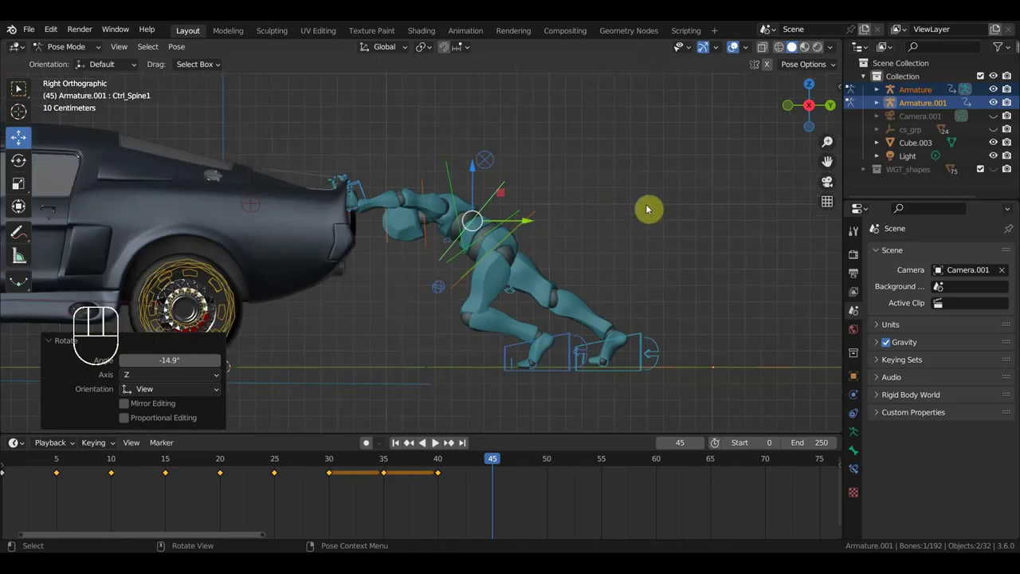
key("a")
key("i")
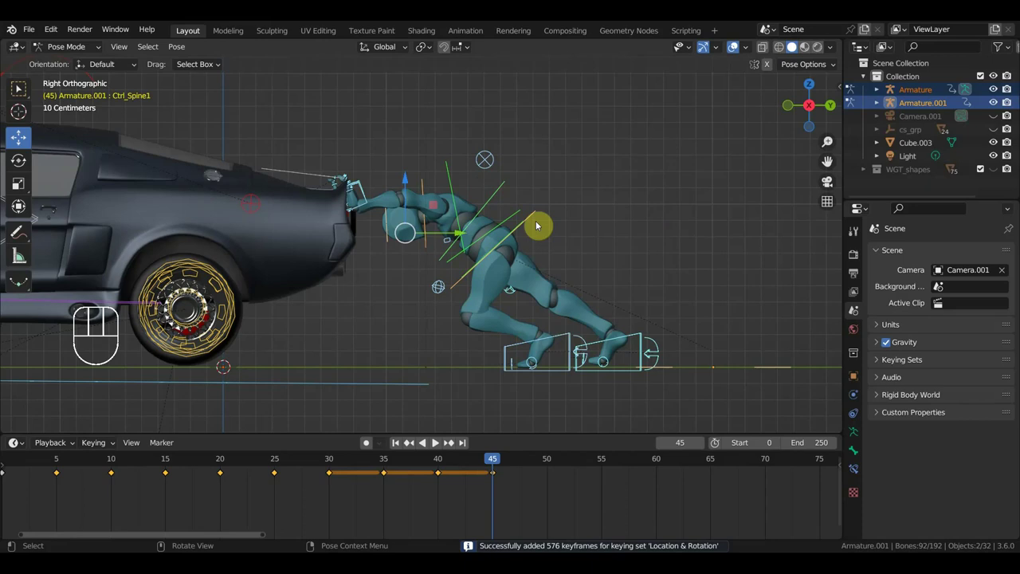
Pick the hip bone and move the timeline to frame 50.
left_click(539, 213)
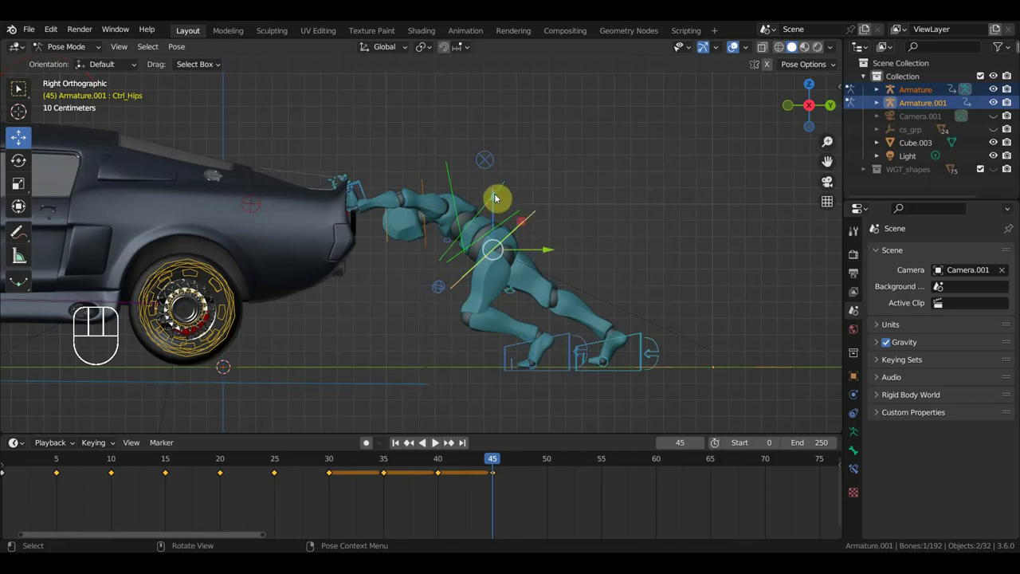
left_click(549, 465)
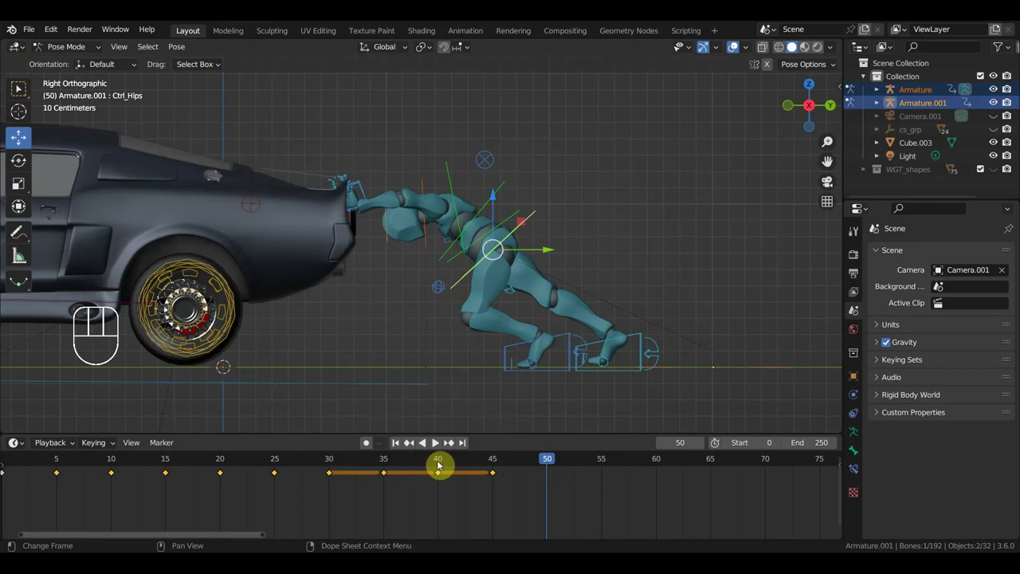
left_click(438, 465)
left_click_drag(445, 462, 491, 474)
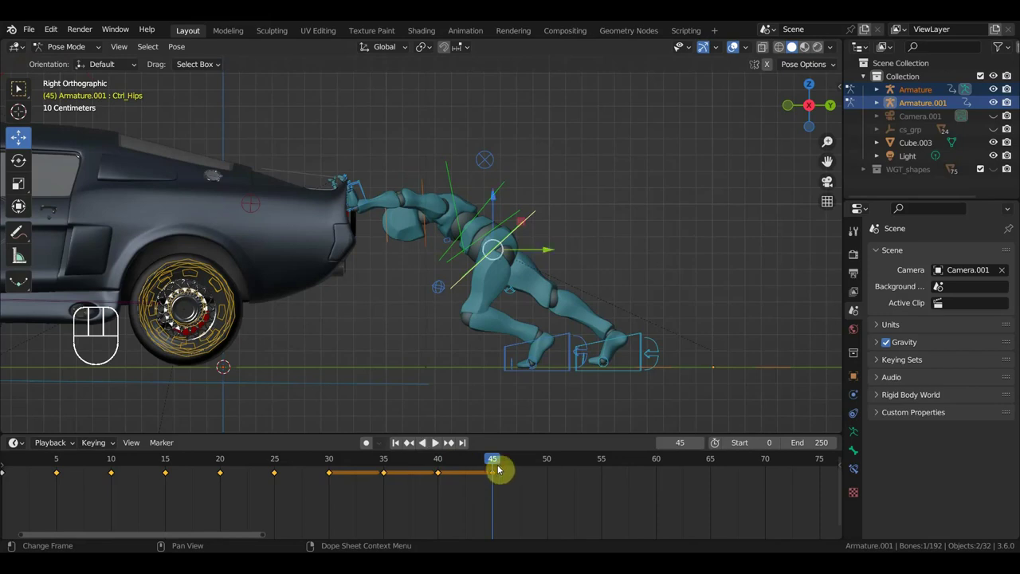
left_click_drag(498, 462, 552, 434)
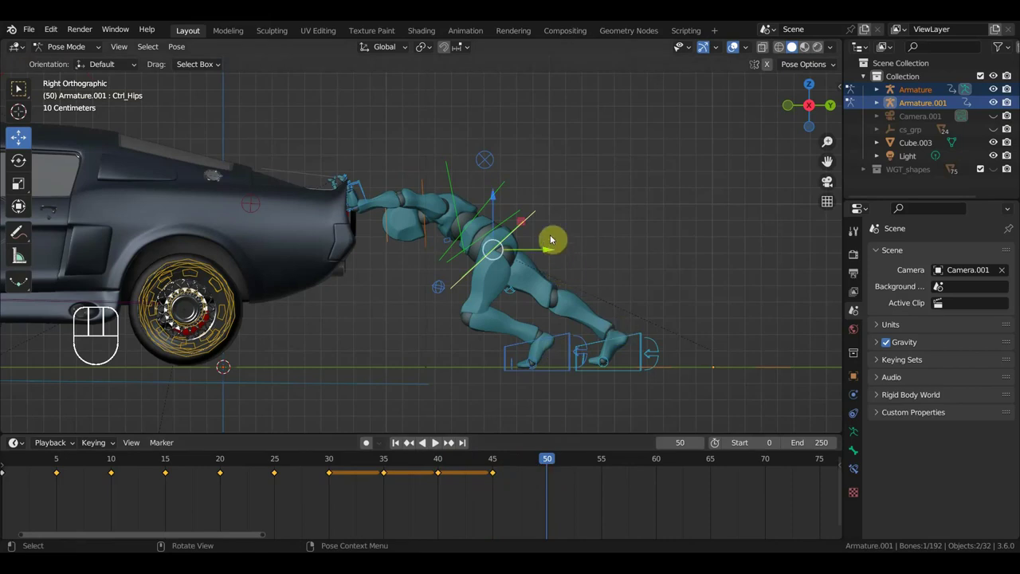
left_click(540, 210)
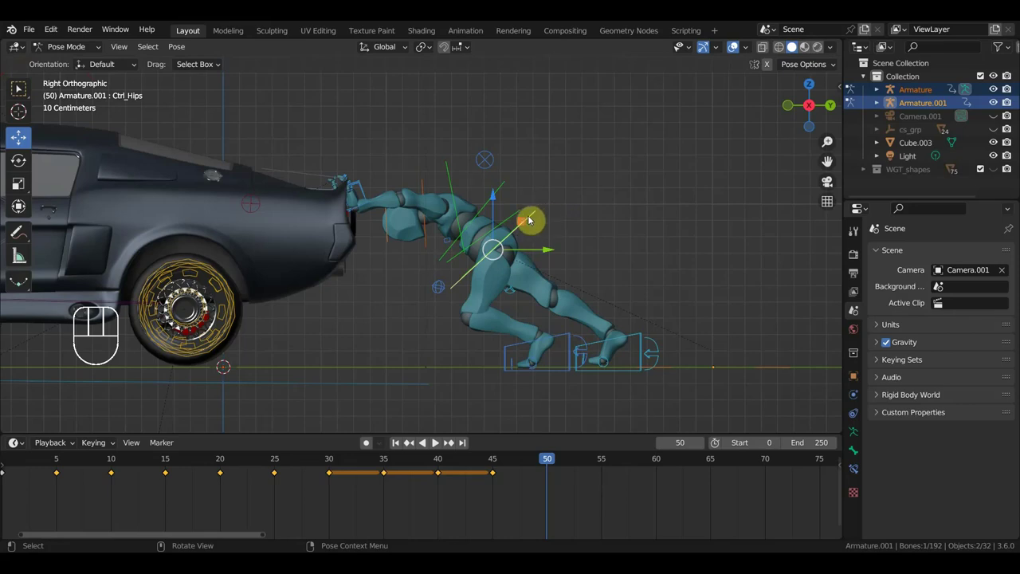
left_click_drag(363, 177, 373, 204)
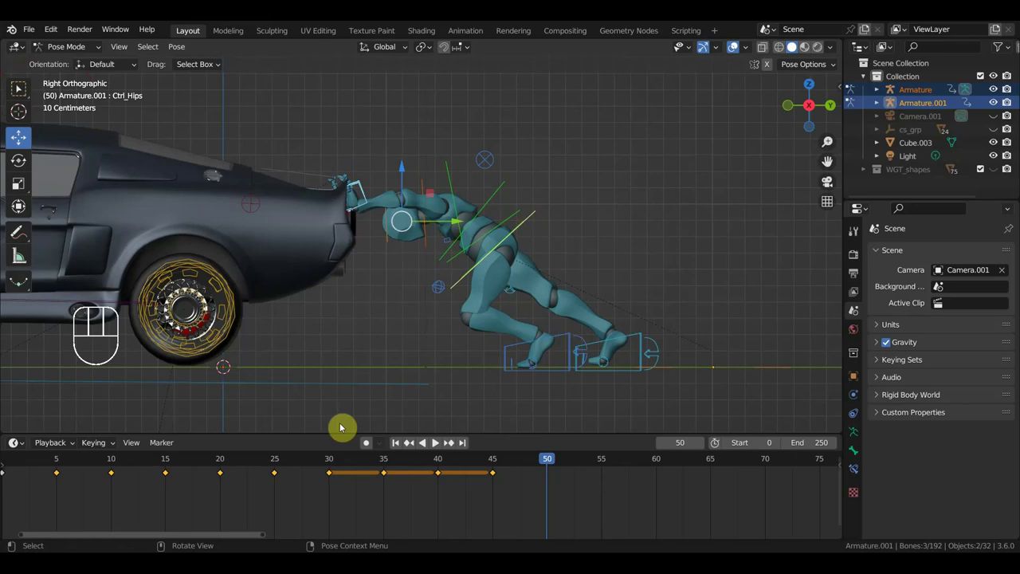
left_click(356, 385)
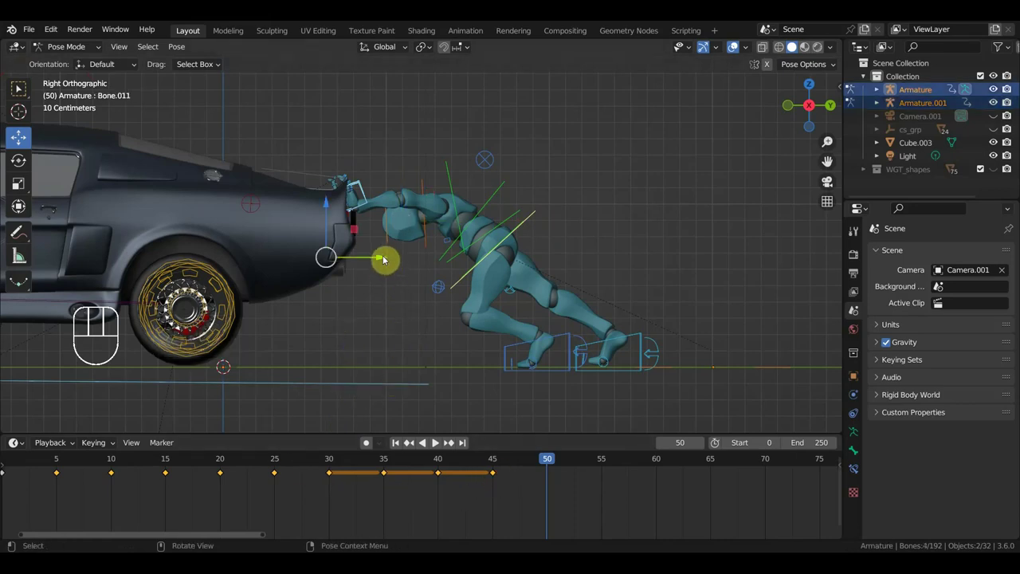
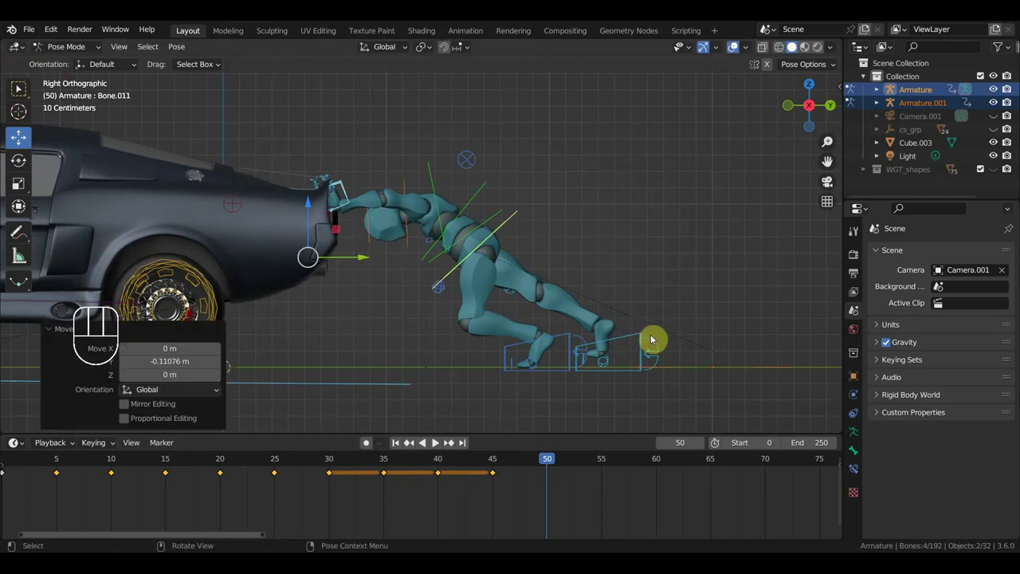
Move the front foot control forward into its frame-50 step position.
key("g")
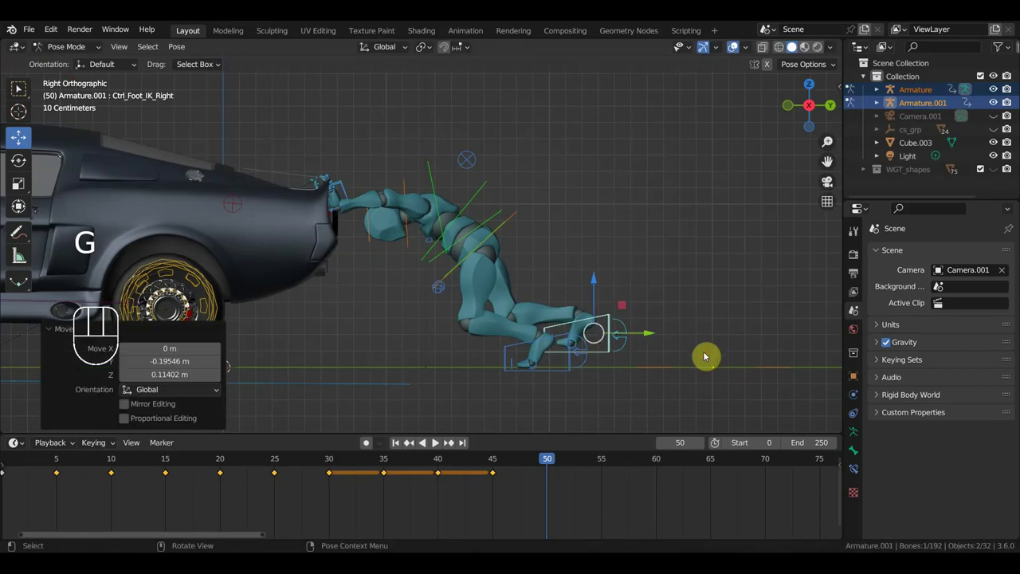
left_click(625, 325)
key("g")
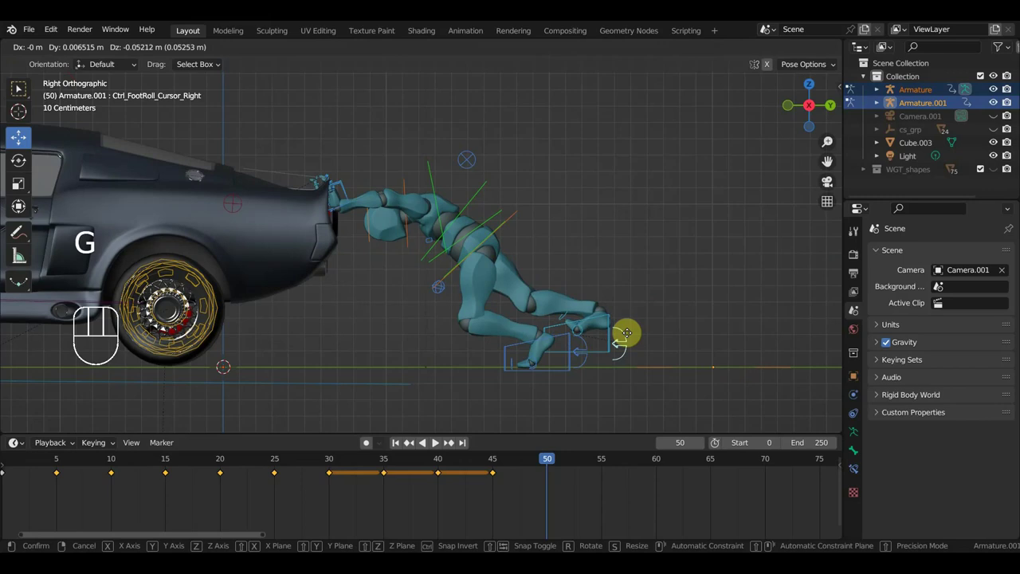
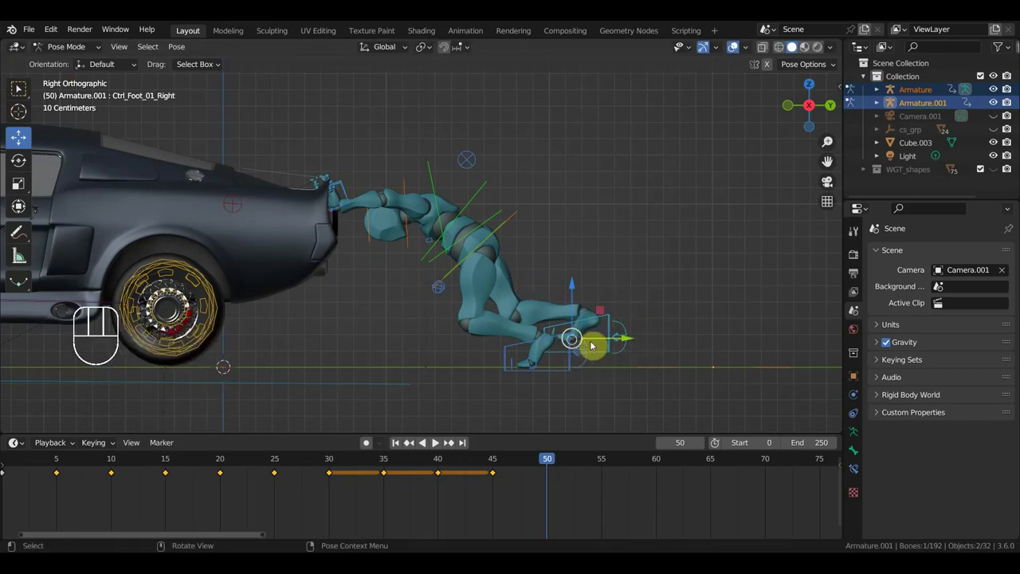
key("r")
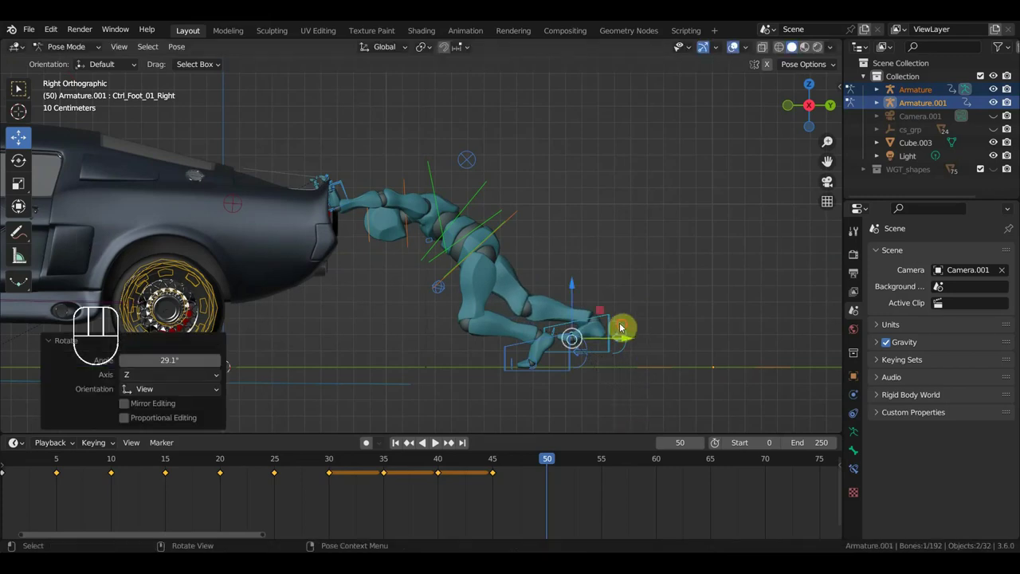
key("g")
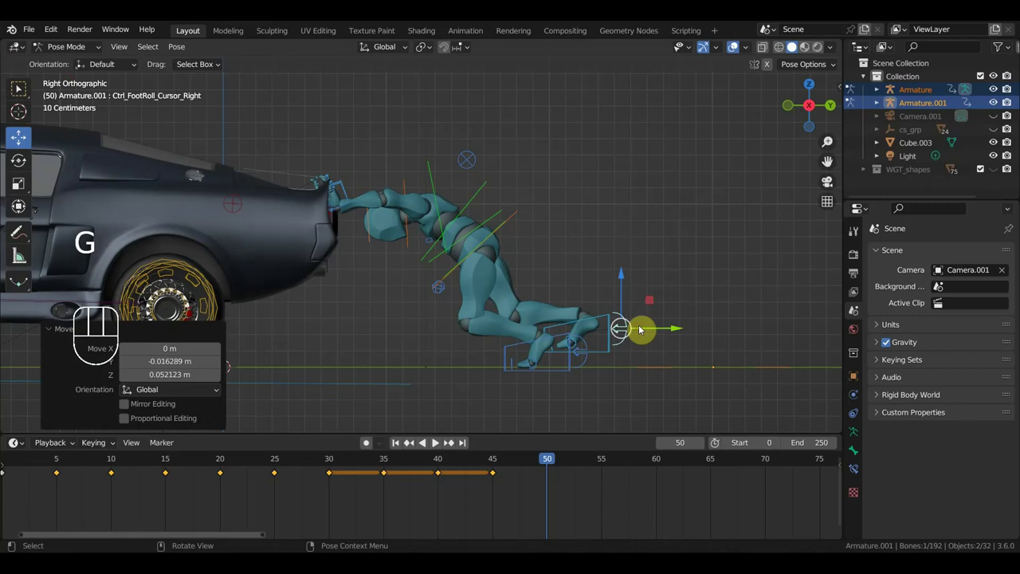
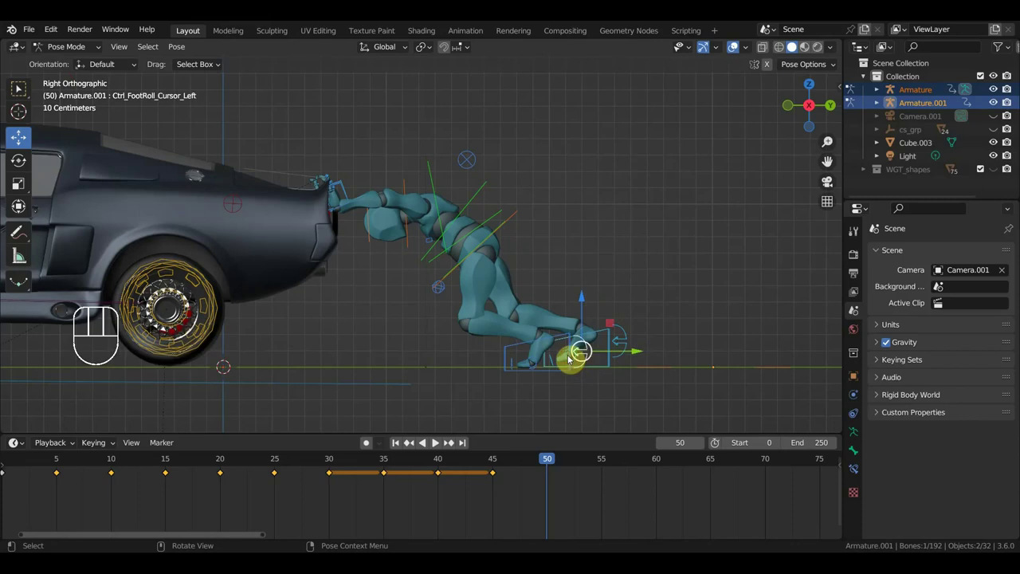
left_click_drag(567, 359, 576, 368)
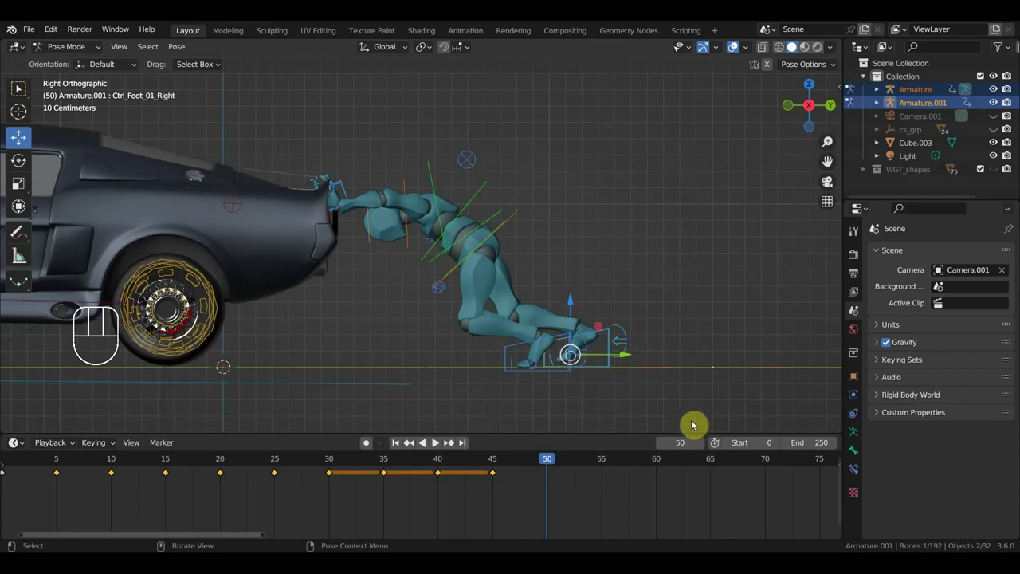
Rotate the front foot flat on the ground and key the whole rig at frame 50.
key("r")
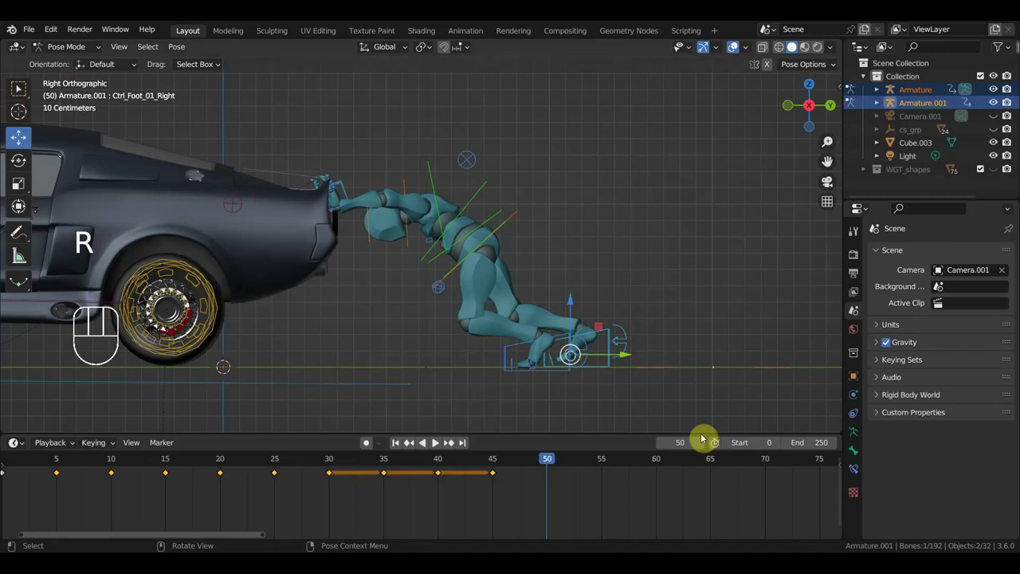
key("r")
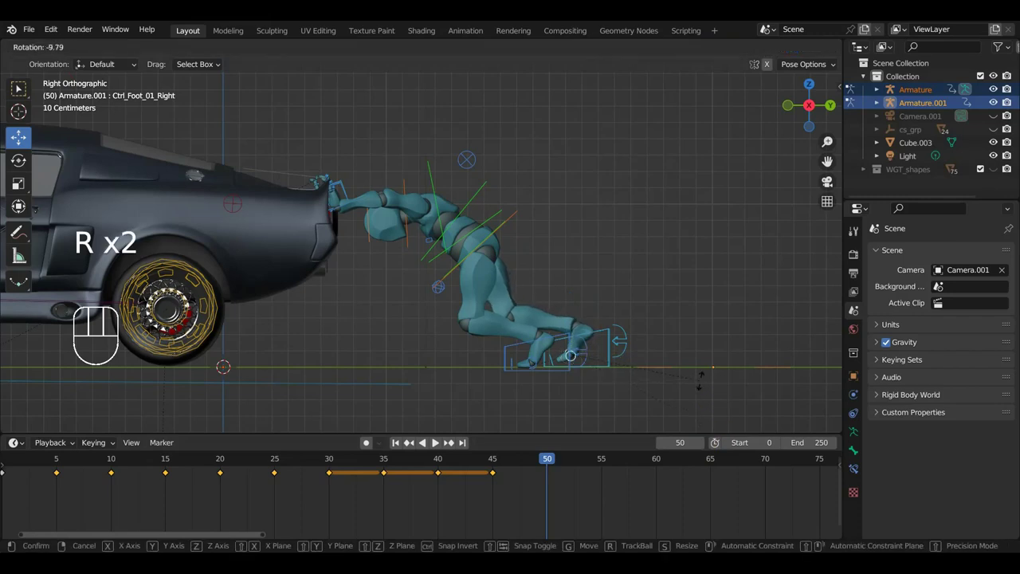
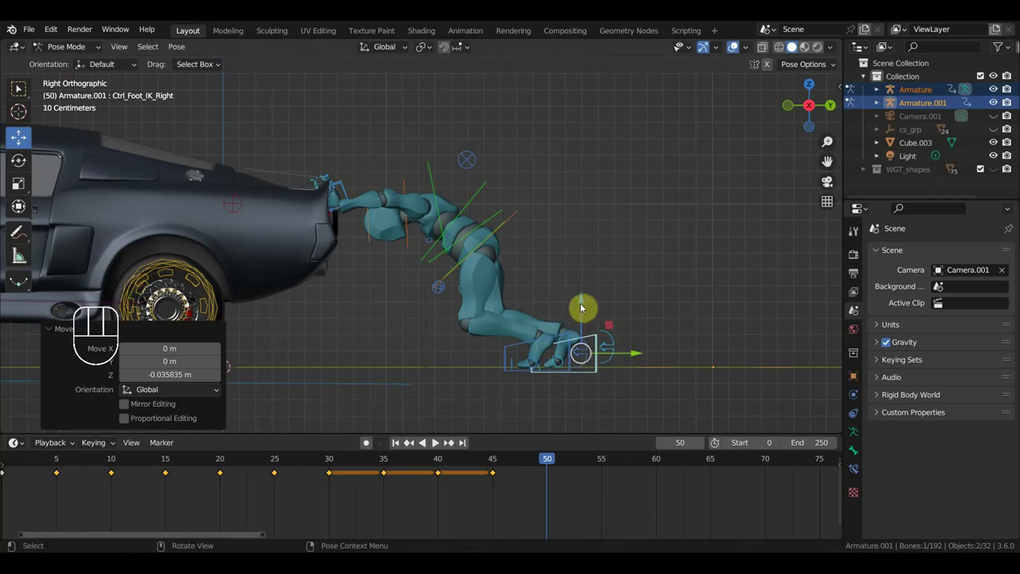
key("a")
key("i")
Review the motion past frame 50 and shift the mannequin and car controls for frame 55.
left_click_drag(537, 466, 604, 513)
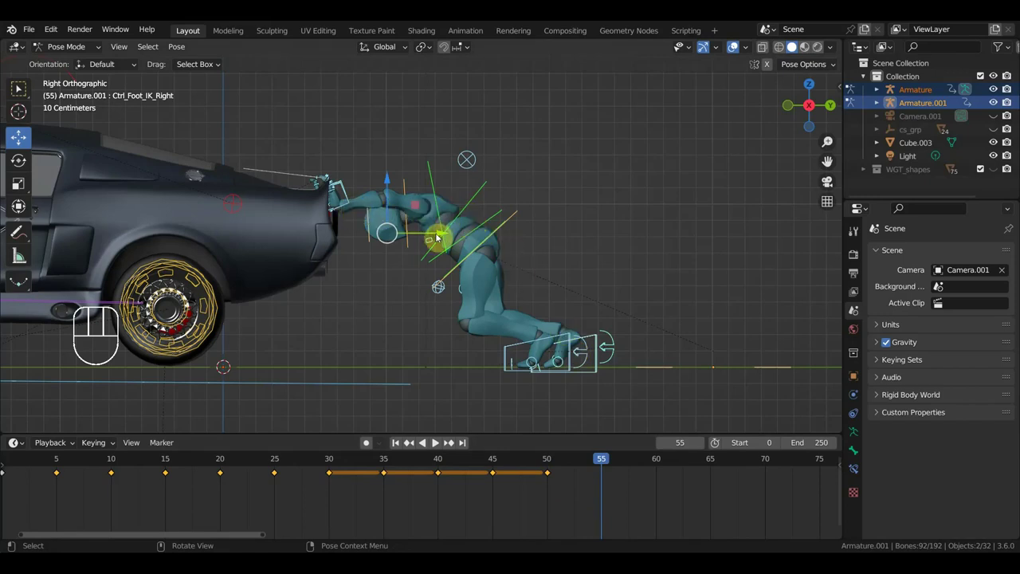
left_click(437, 239)
left_click_drag(461, 245, 480, 240)
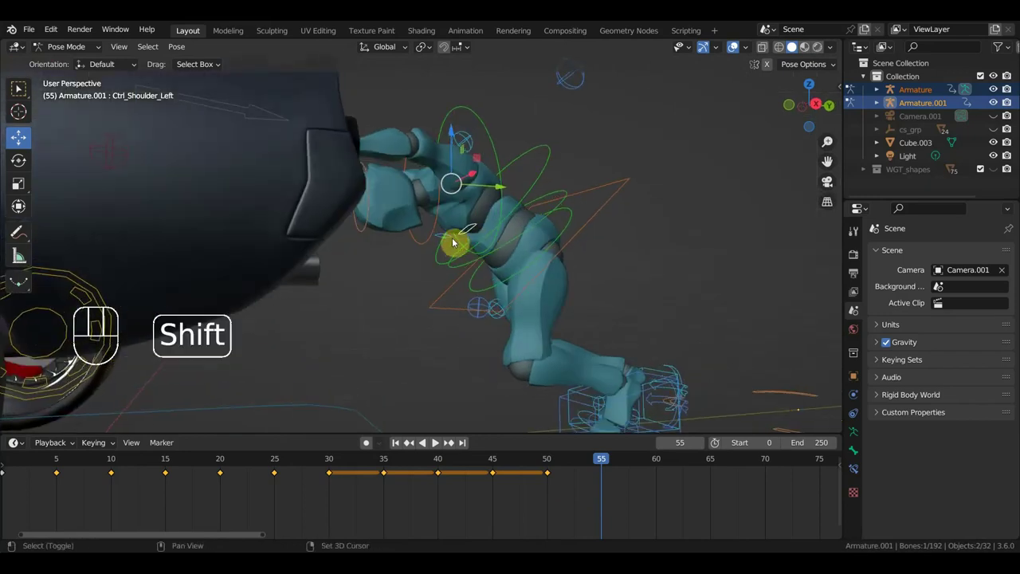
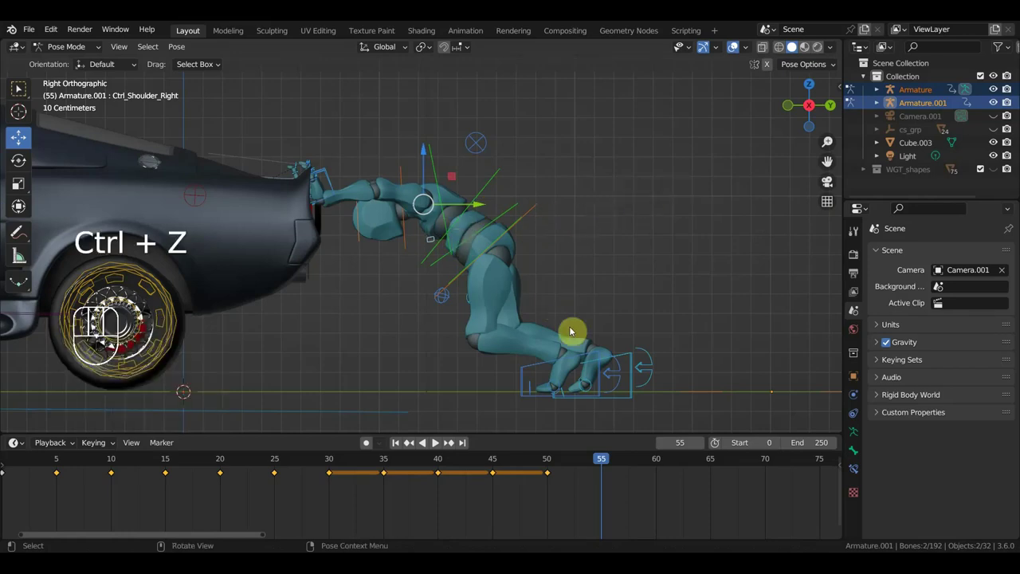
left_click_drag(534, 211, 513, 207)
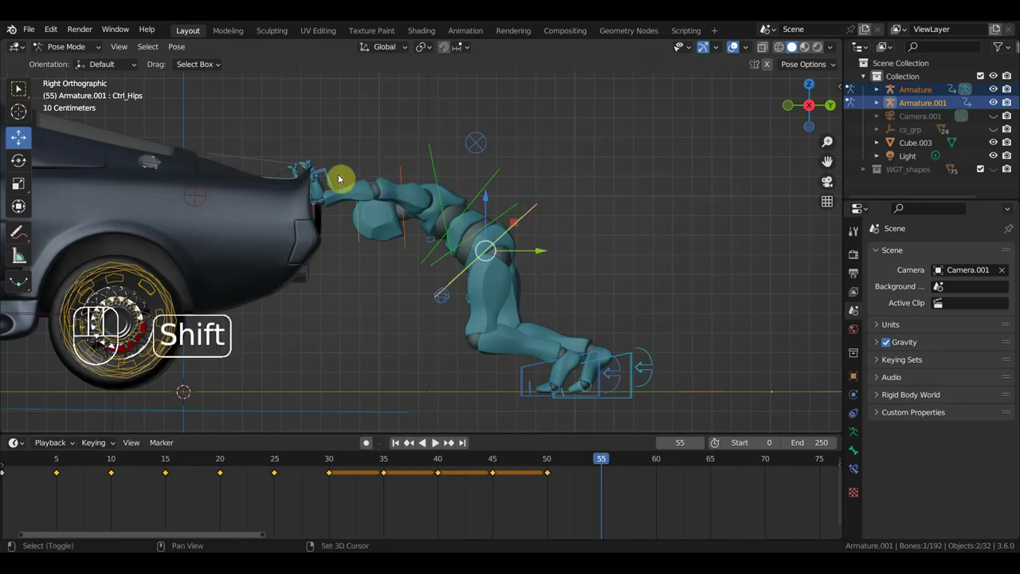
left_click_drag(326, 163, 340, 188)
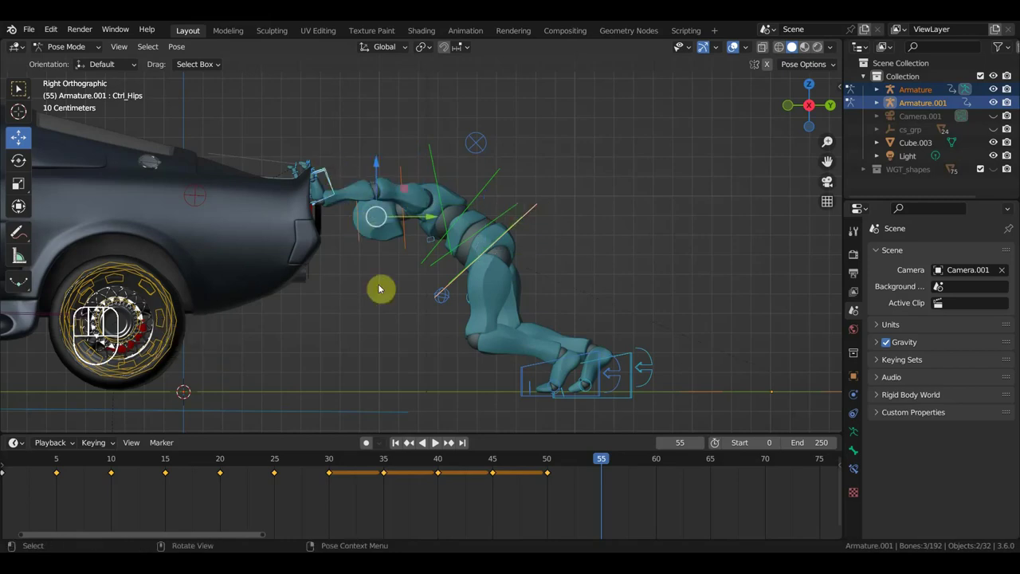
left_click(321, 407)
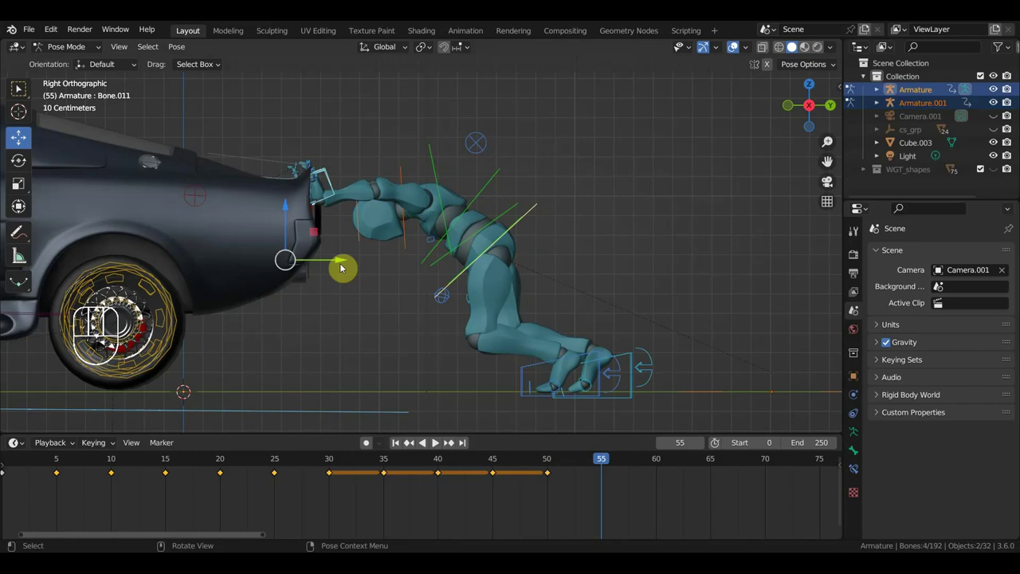
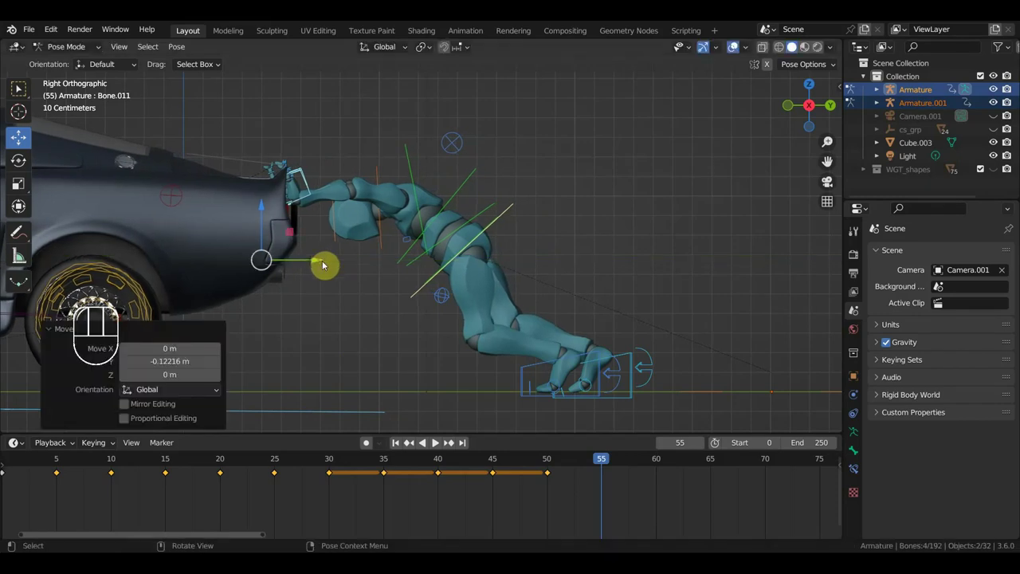
Key location and rotation for every bone of the rig at frame 55.
key("a")
key("i")
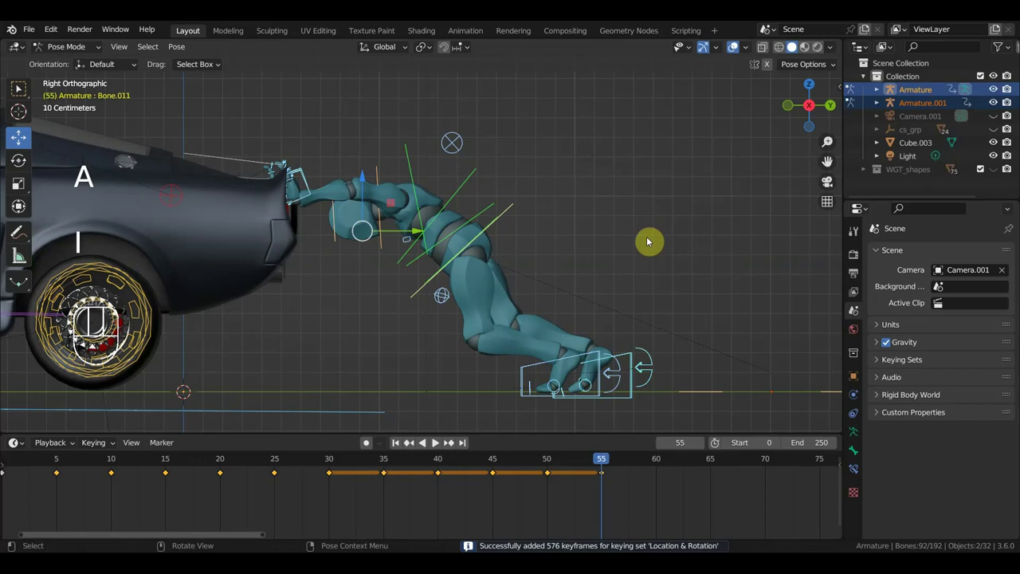
At frame 60 move the front foot control into place and select the spine and chest controls.
left_click_drag(599, 460, 660, 533)
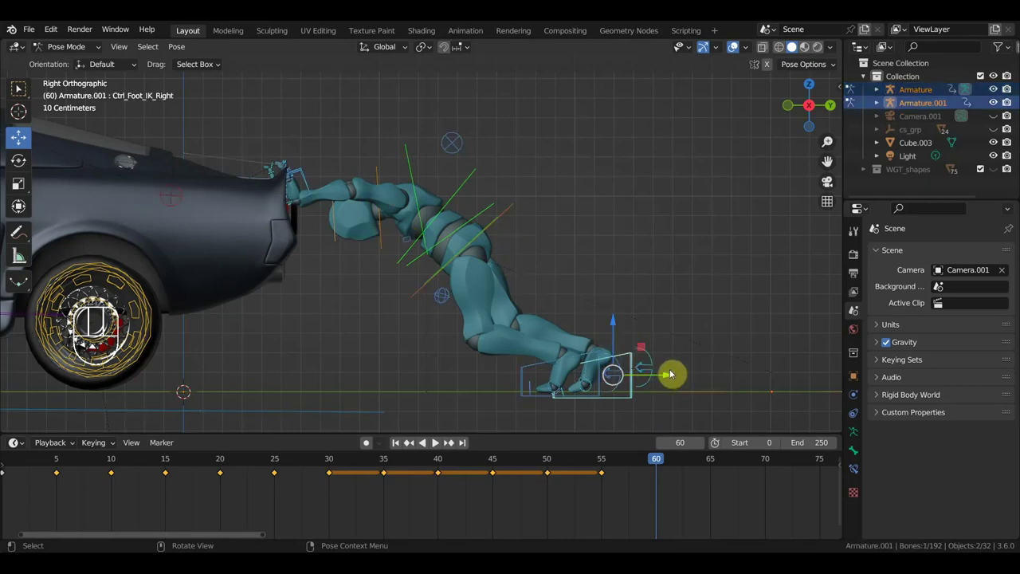
key("g")
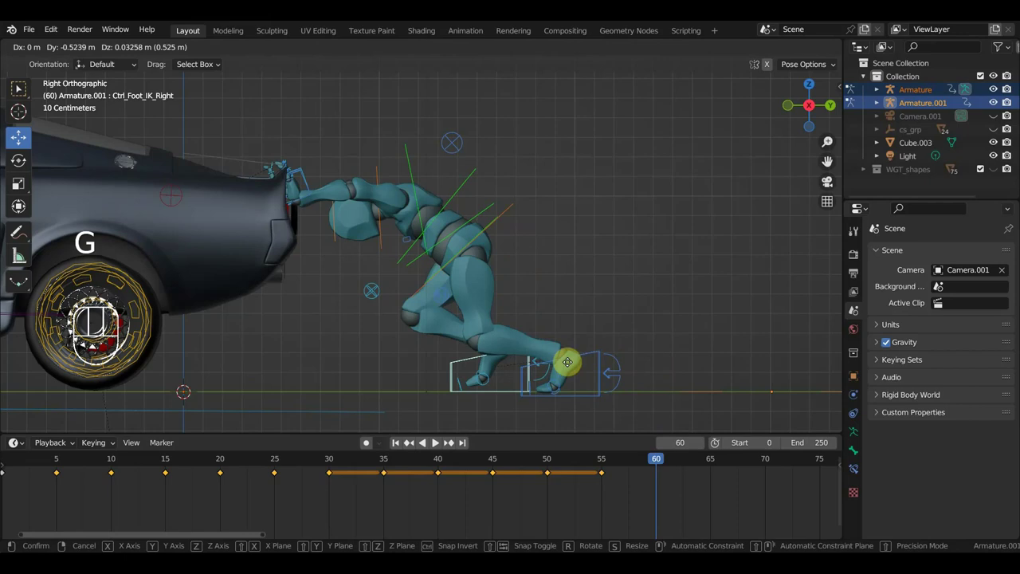
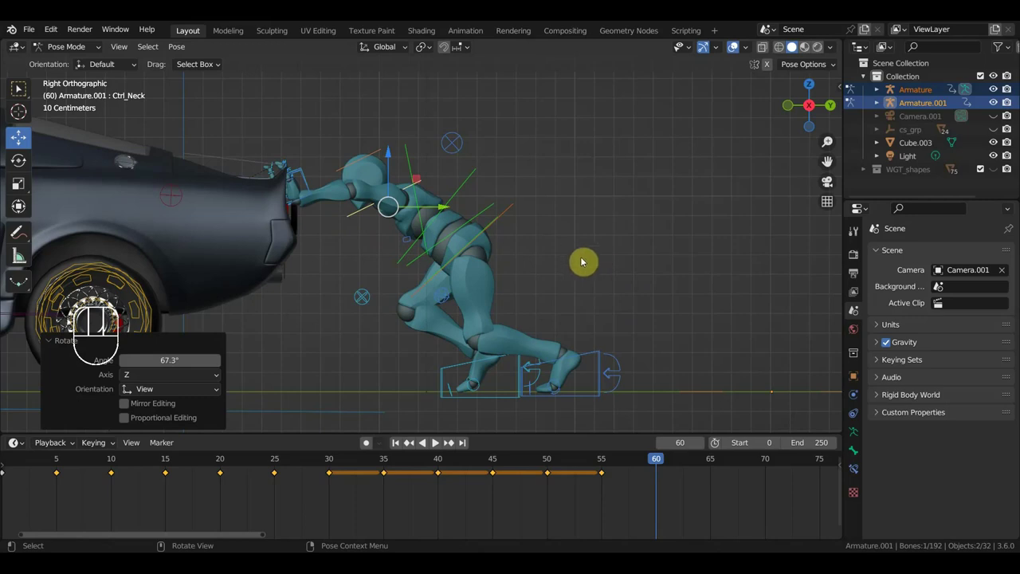
left_click(512, 211)
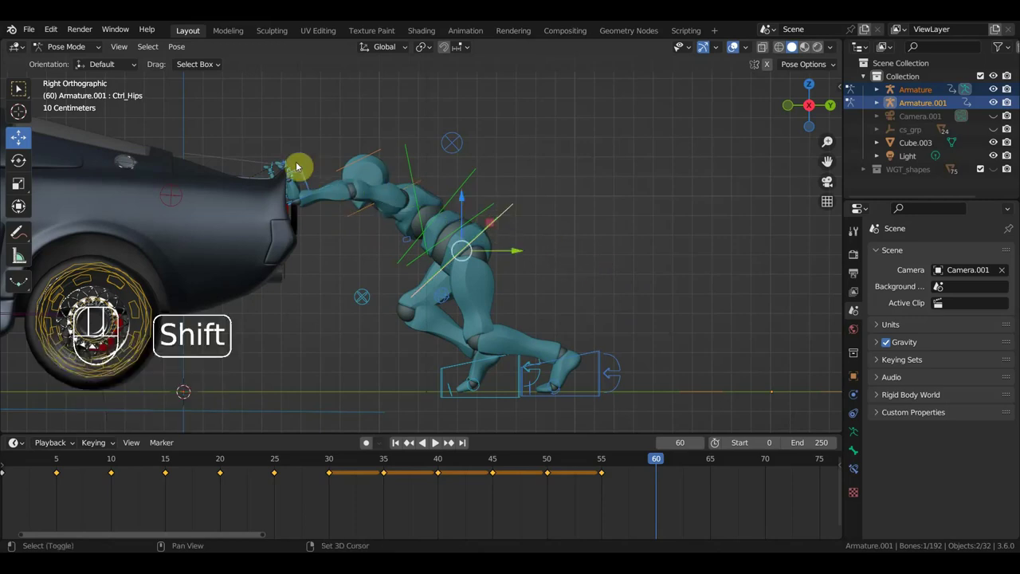
left_click(305, 172)
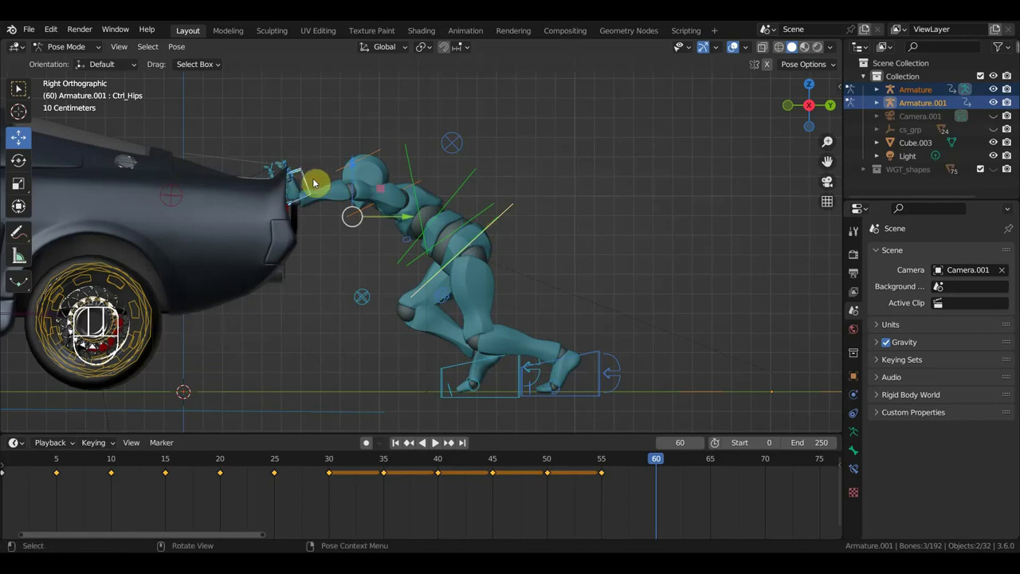
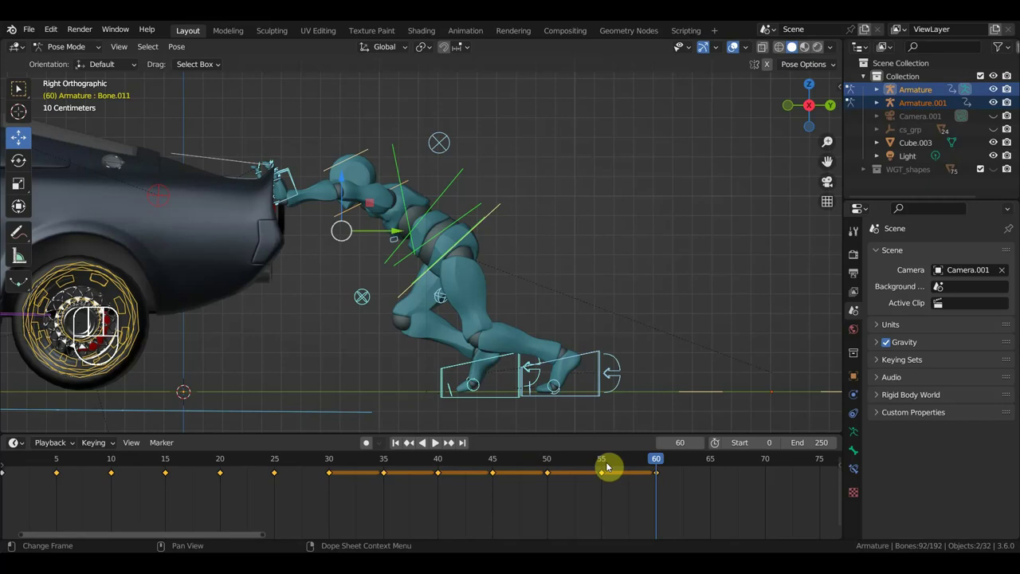
At frame 65 tilt the chest and upper spine controls forward.
left_click_drag(645, 464, 710, 530)
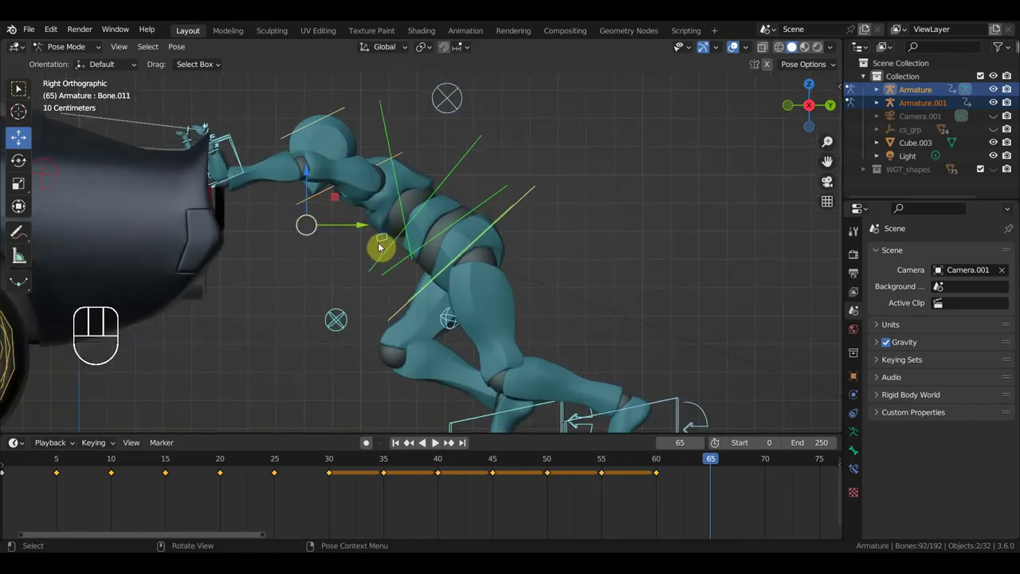
left_click_drag(405, 241, 418, 240)
left_click(420, 221)
left_click(400, 228)
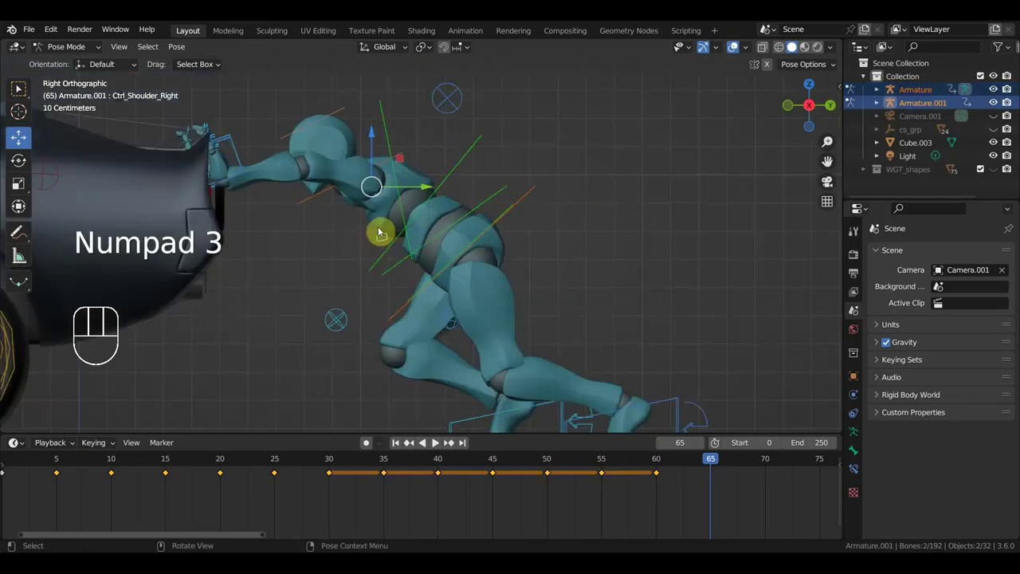
left_click_drag(226, 129, 255, 151)
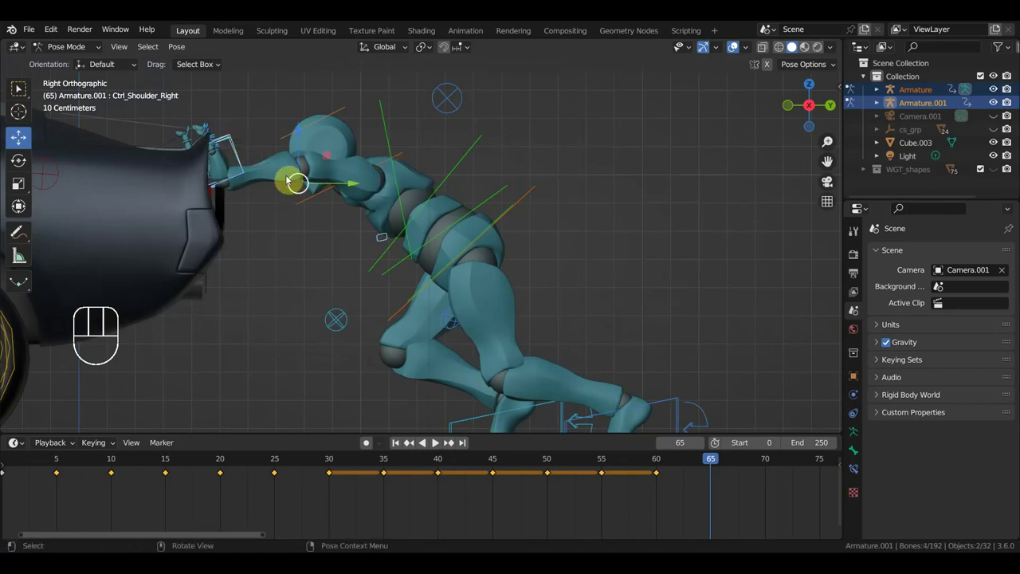
left_click(237, 147)
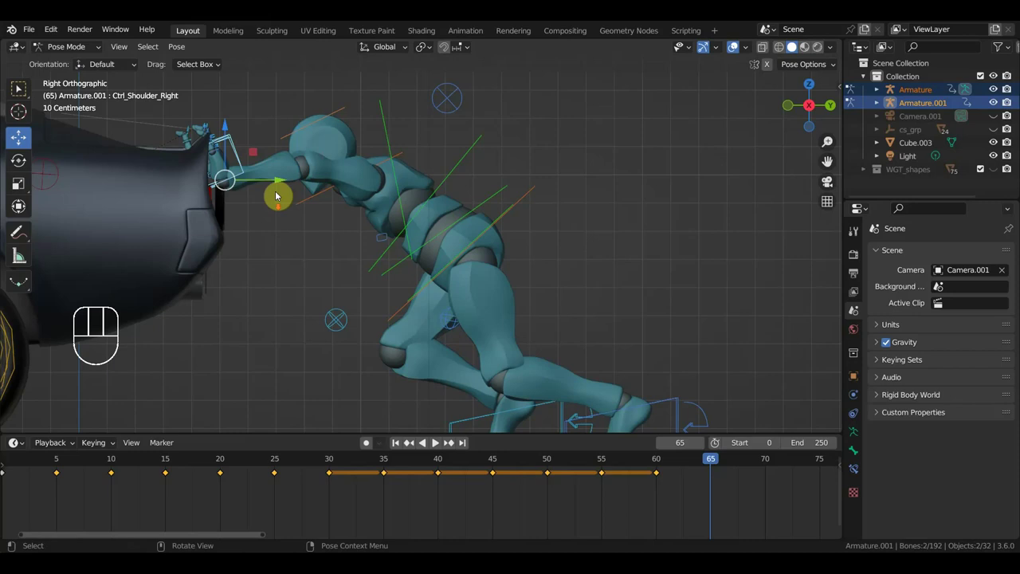
left_click(504, 207)
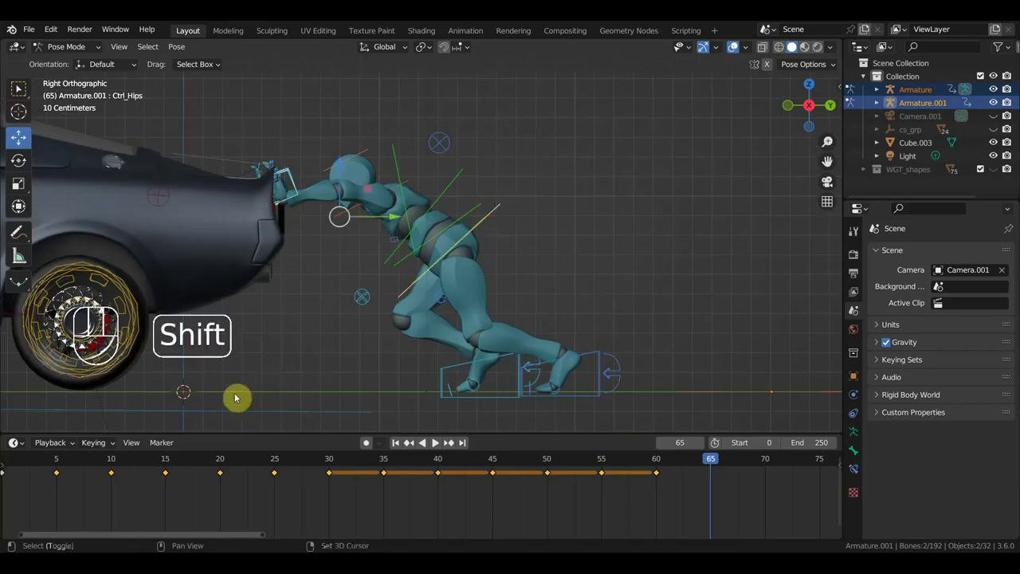
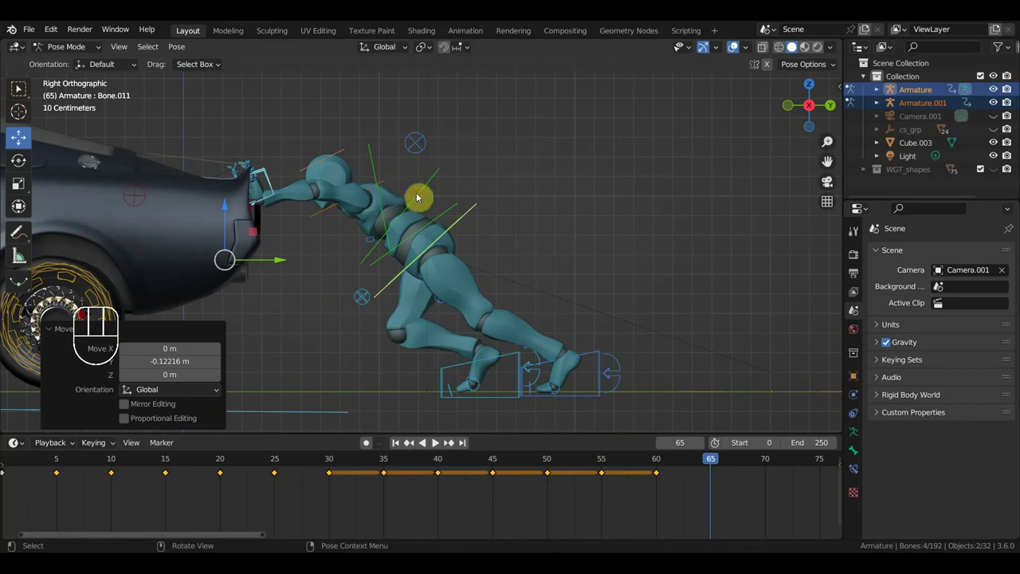
key("r")
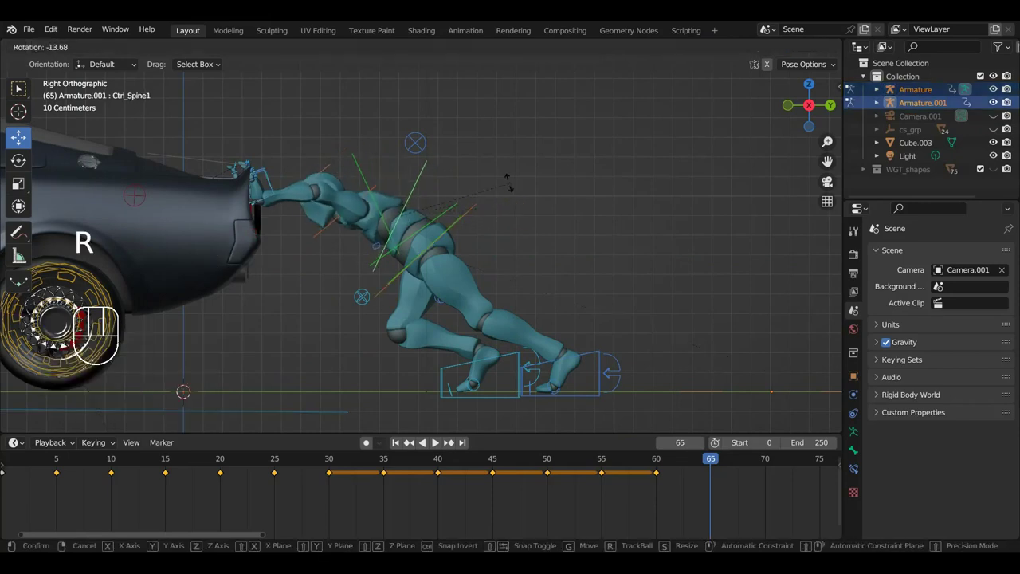
key("r")
Shift the spine control forward, then key location and rotation for all bones at frame 65.
left_click(373, 253)
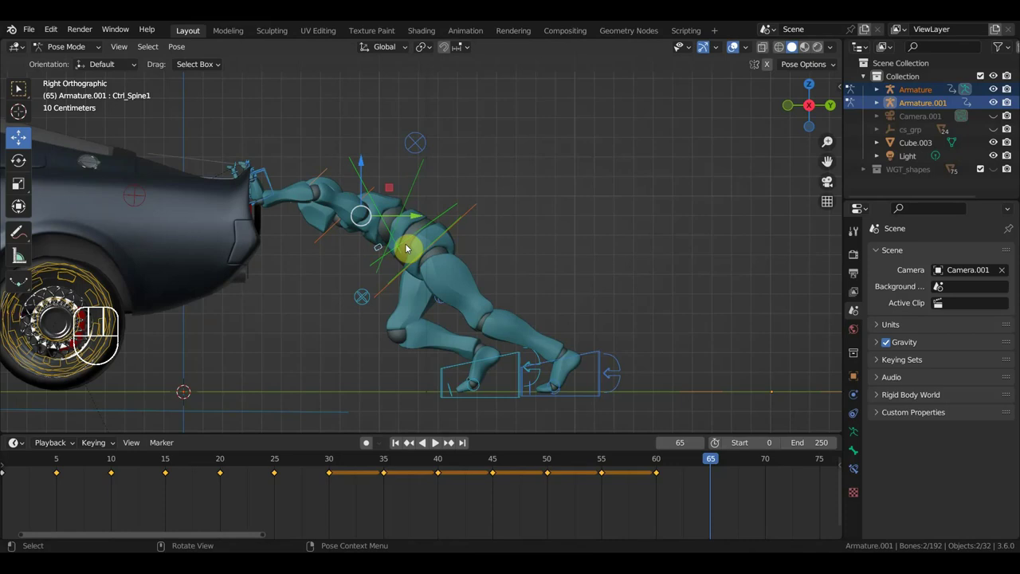
key("g")
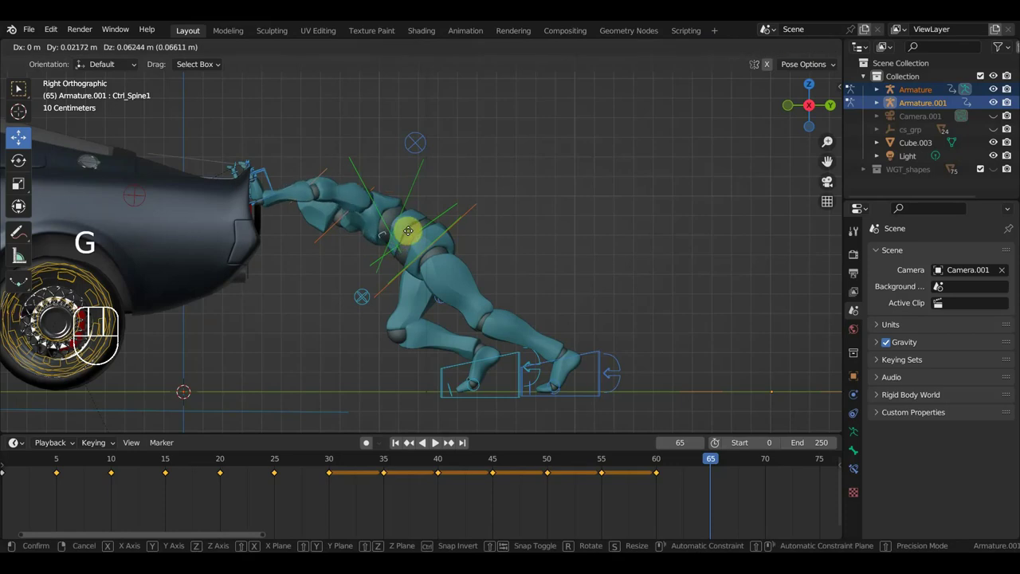
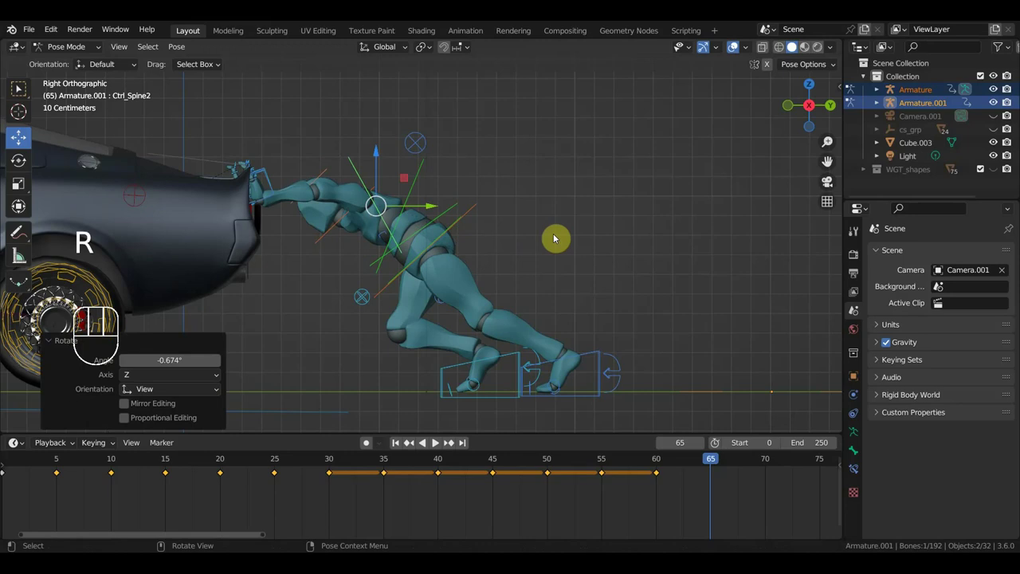
key("r")
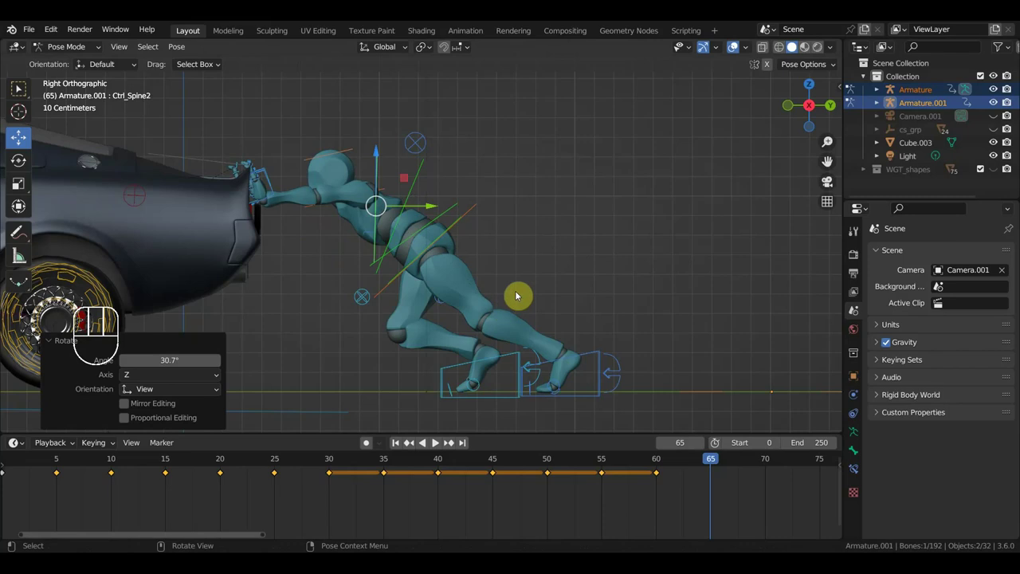
left_click_drag(528, 294, 535, 291)
key("a")
key("i")
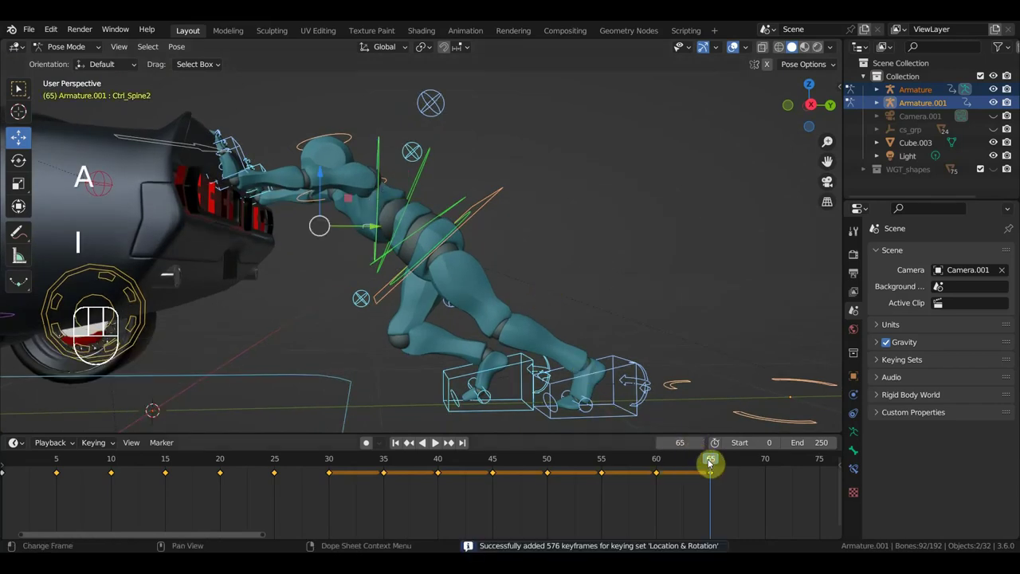
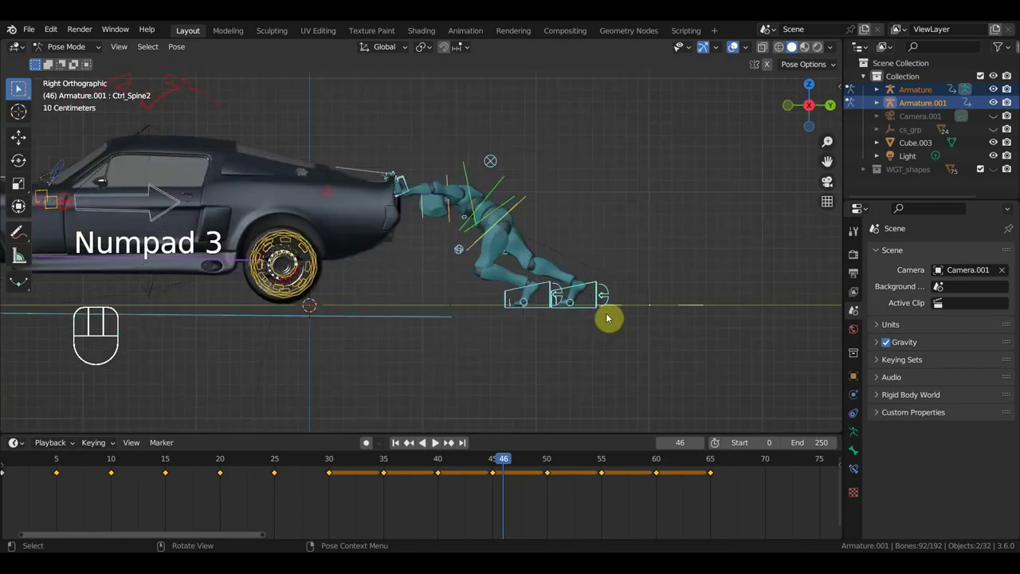
middle_click(620, 510)
middle_click(550, 359)
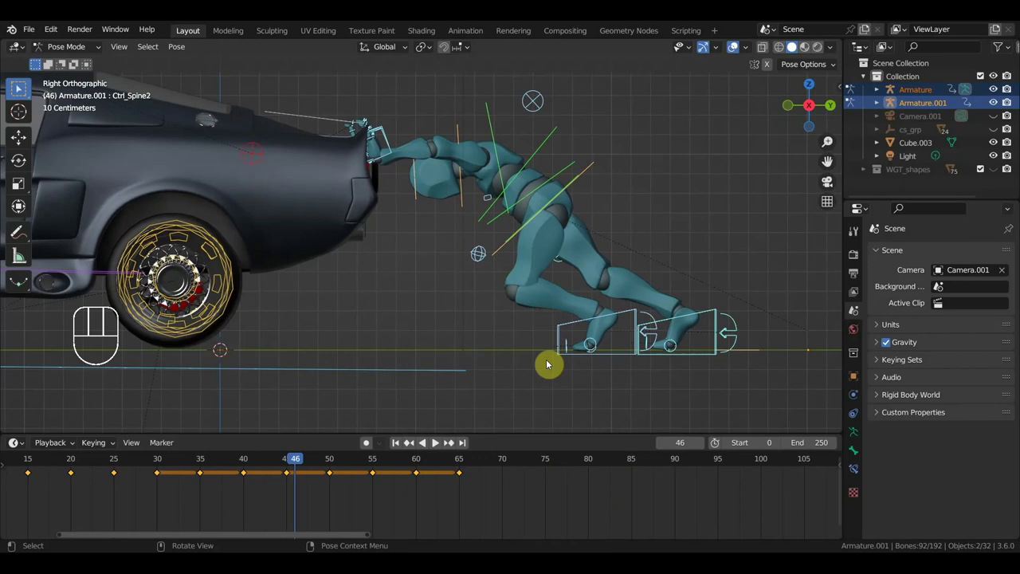
At frame 65 shift two upper body controls slightly, then move on to frame 70.
left_click(462, 463)
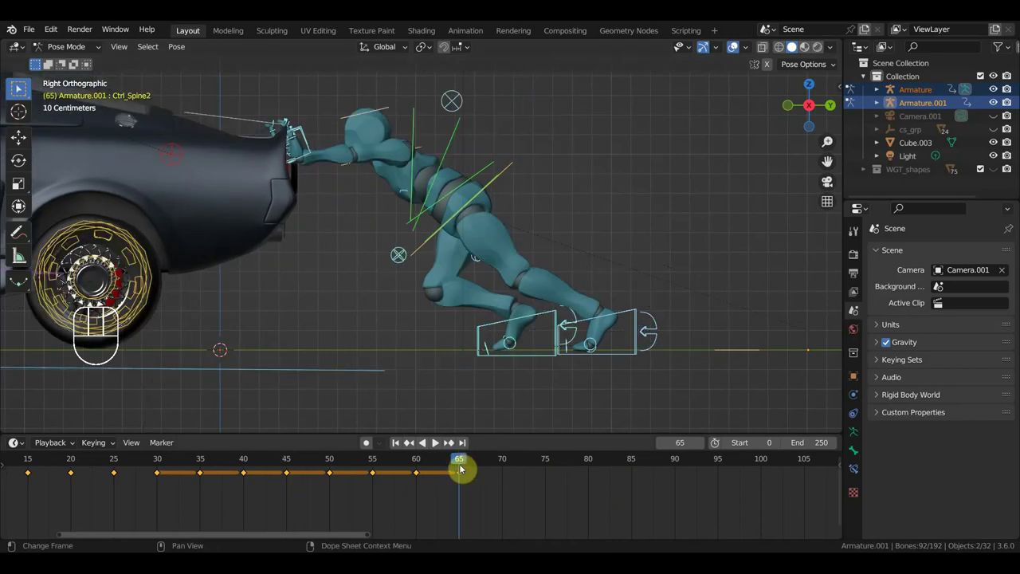
left_click_drag(453, 462, 458, 480)
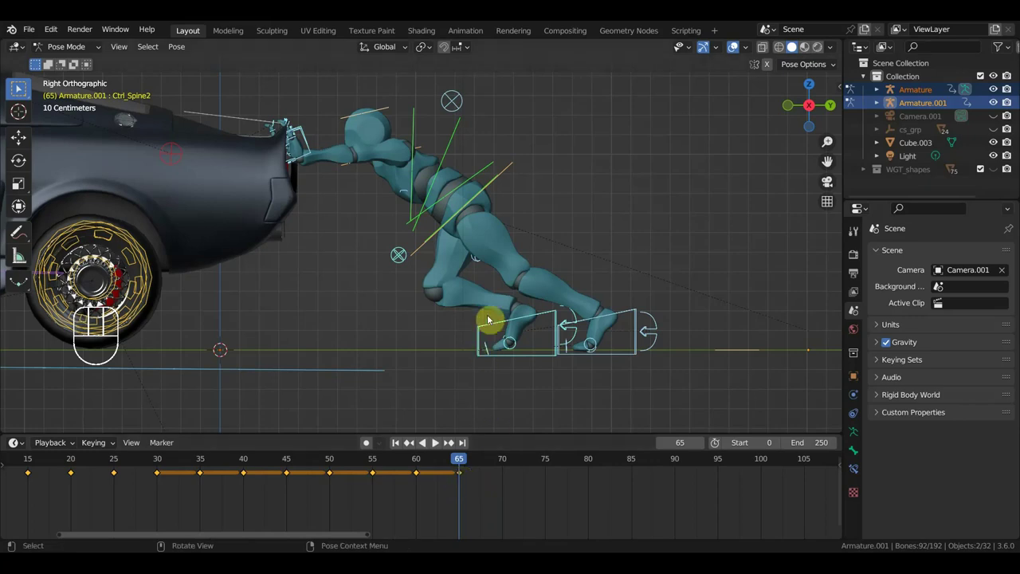
left_click_drag(480, 238, 548, 245)
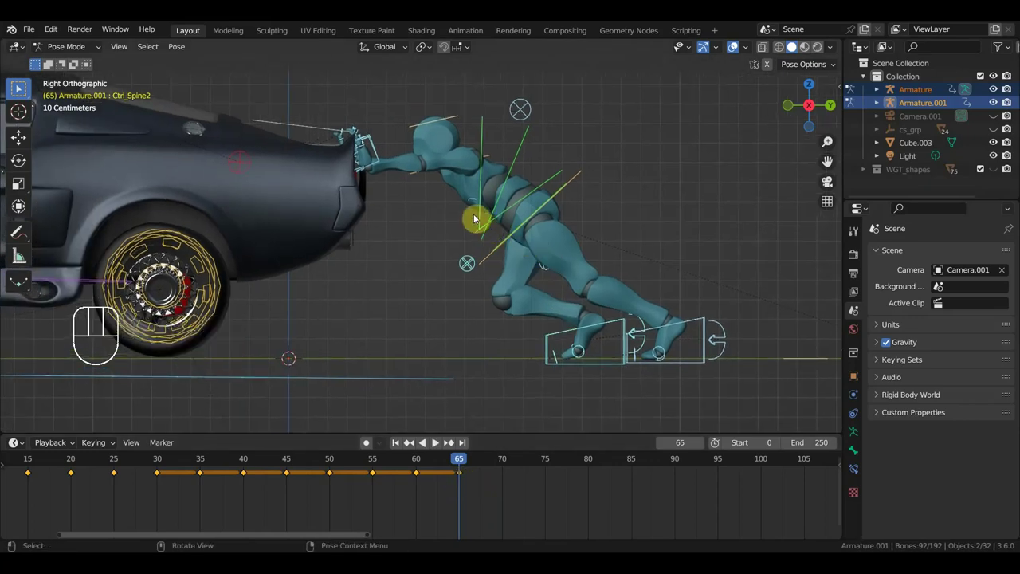
left_click_drag(475, 217, 517, 206)
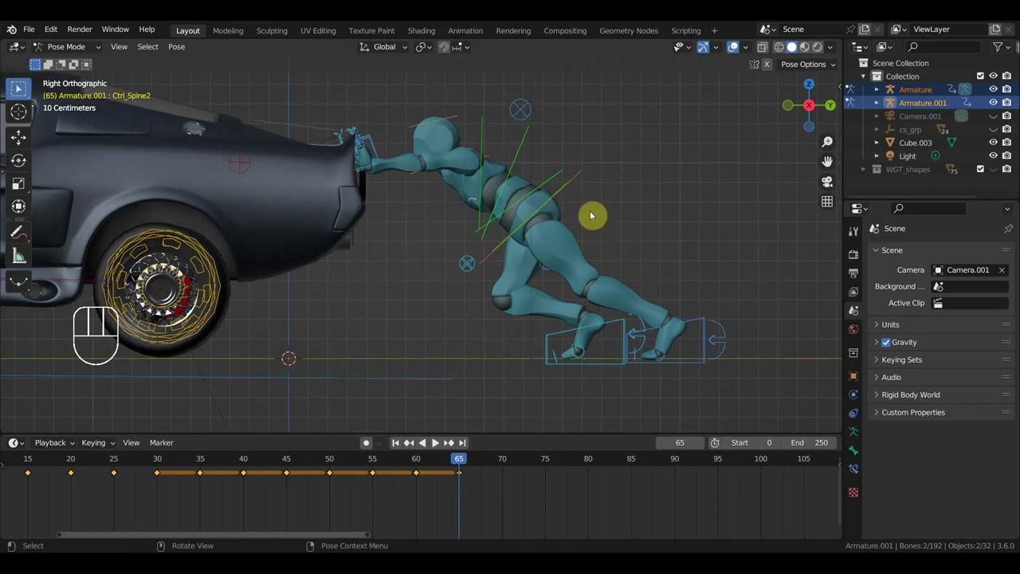
key("g")
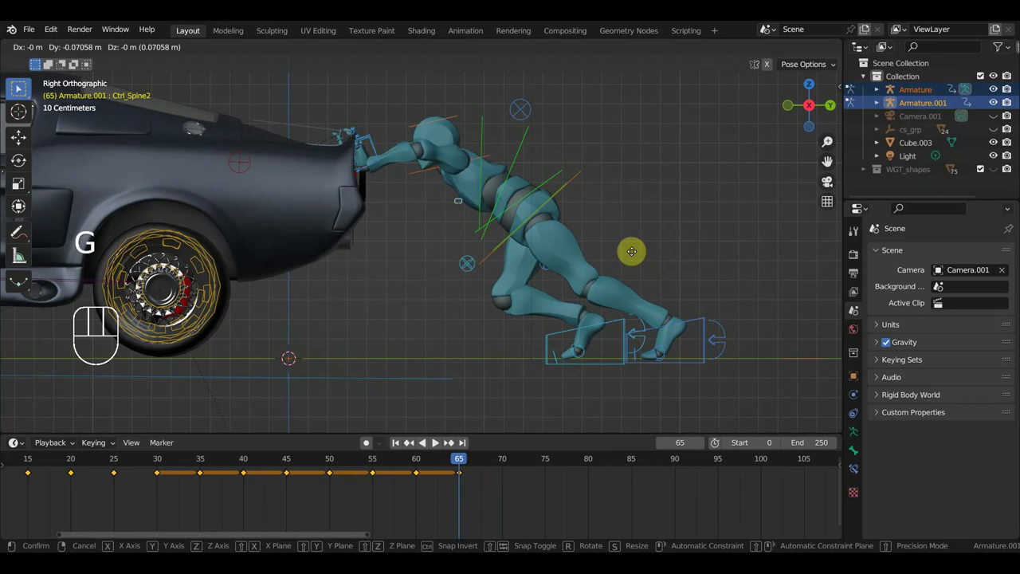
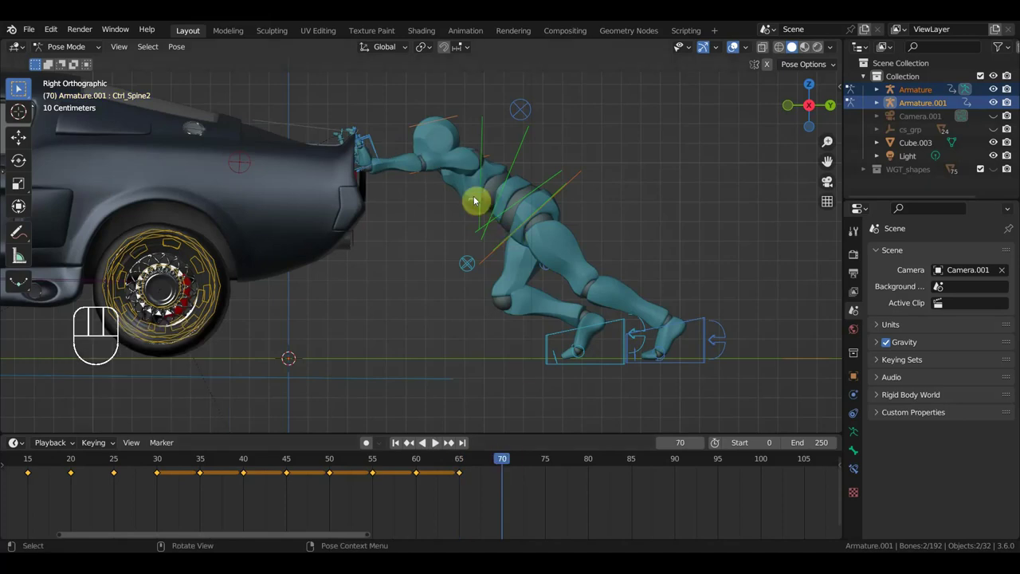
key("g")
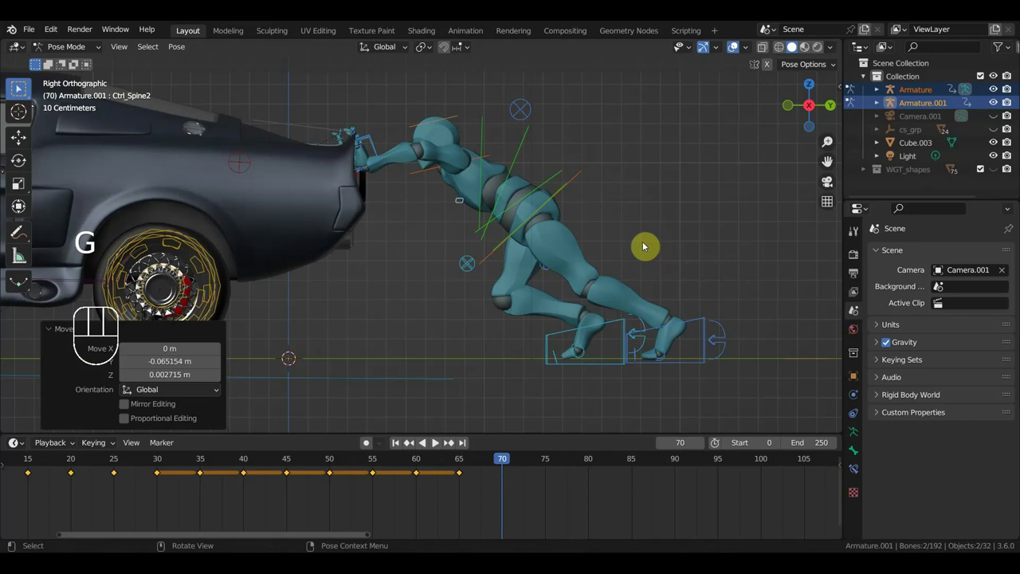
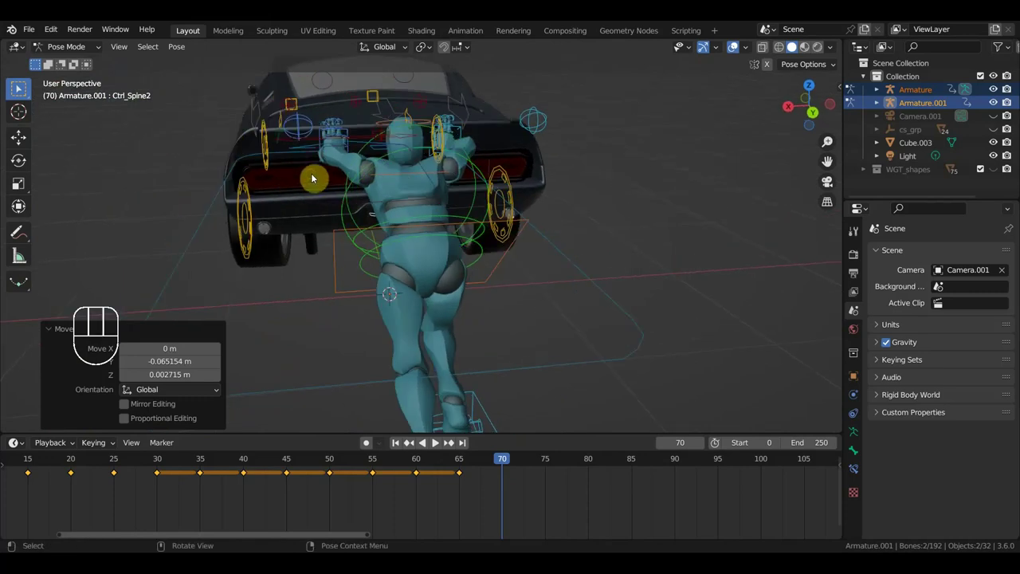
From a side view, tilt the torso bone into a more upright lean against the car at frame 70.
left_click_drag(345, 186, 457, 163)
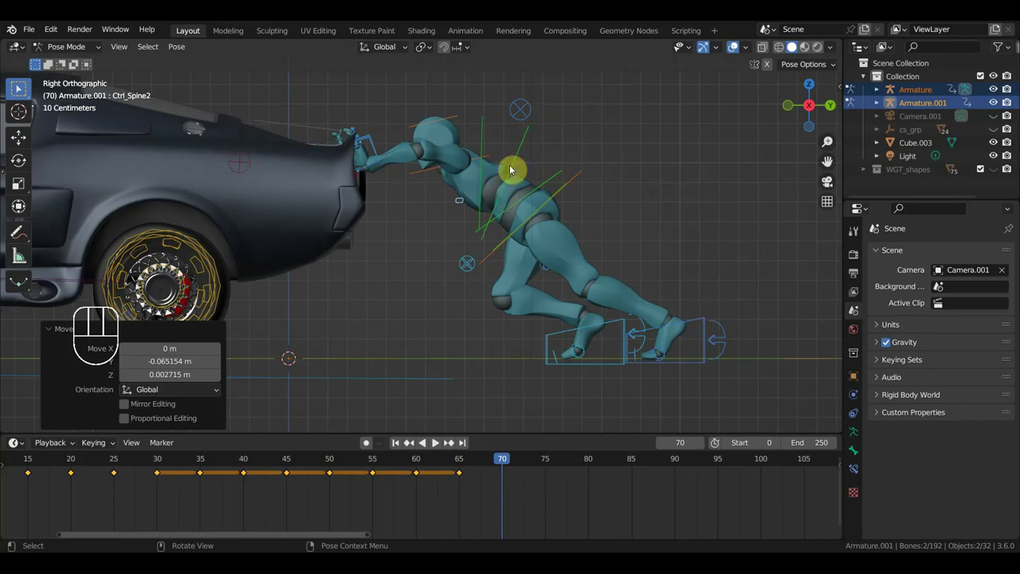
key("r")
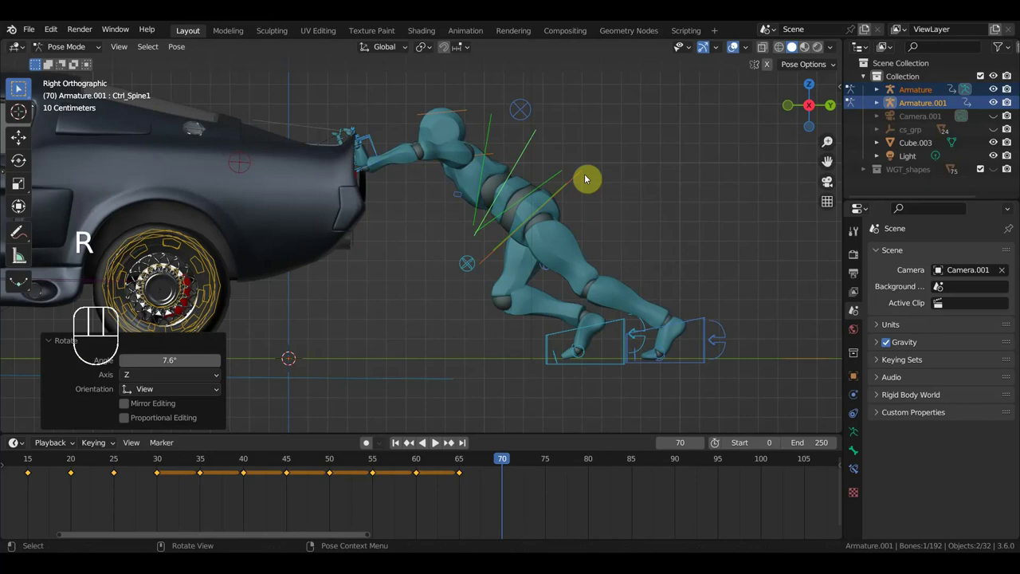
key("r")
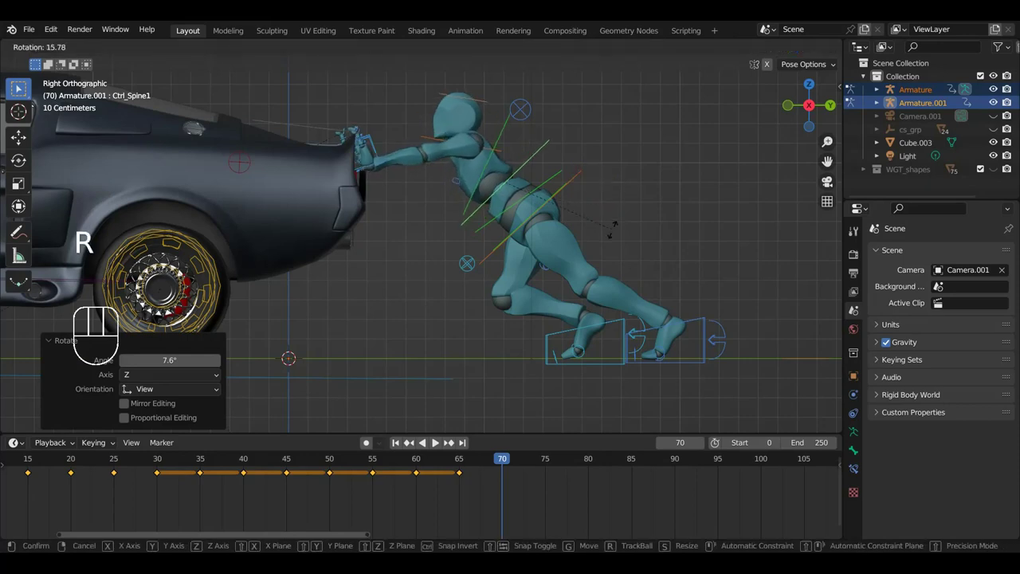
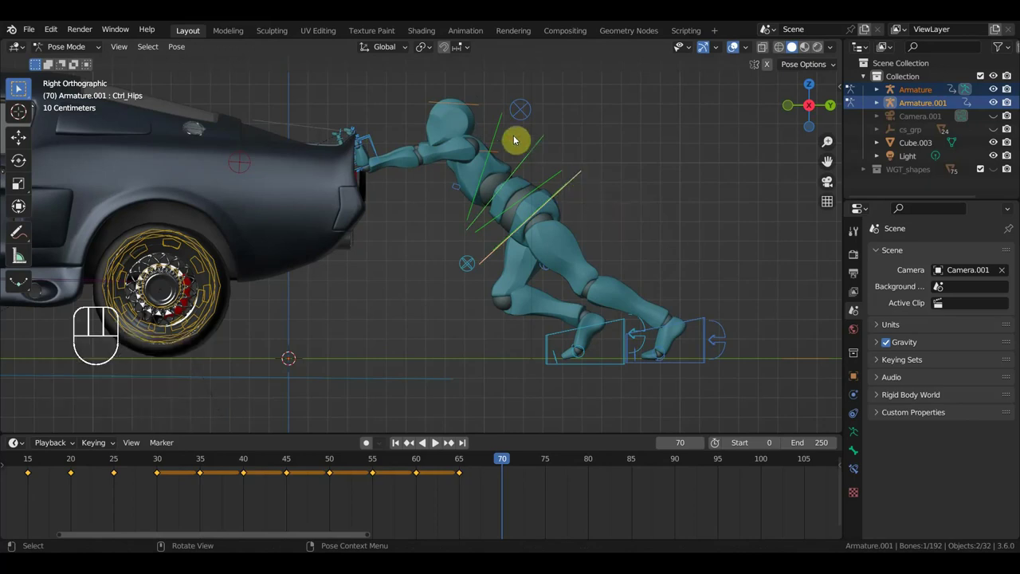
left_click(21, 147)
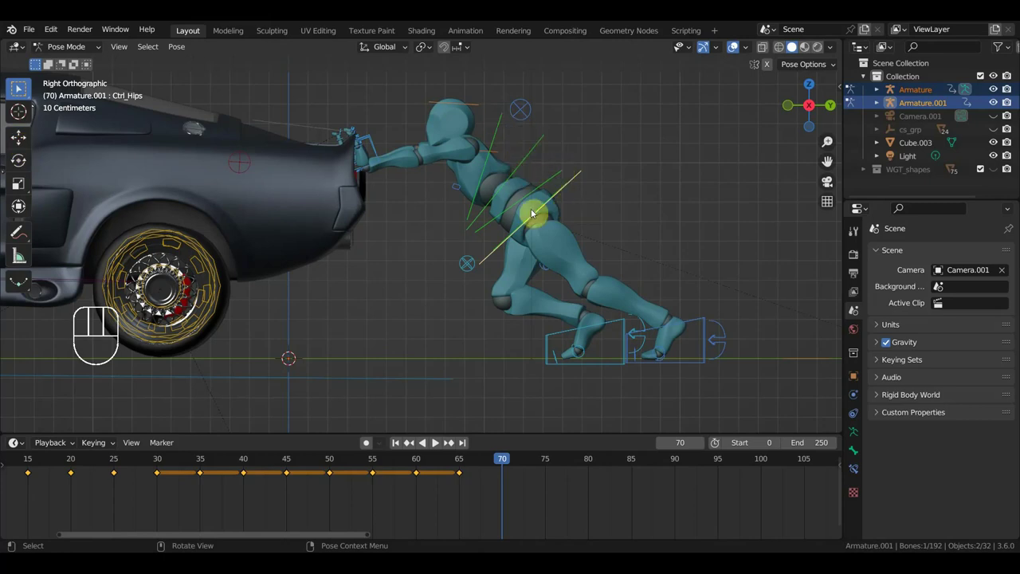
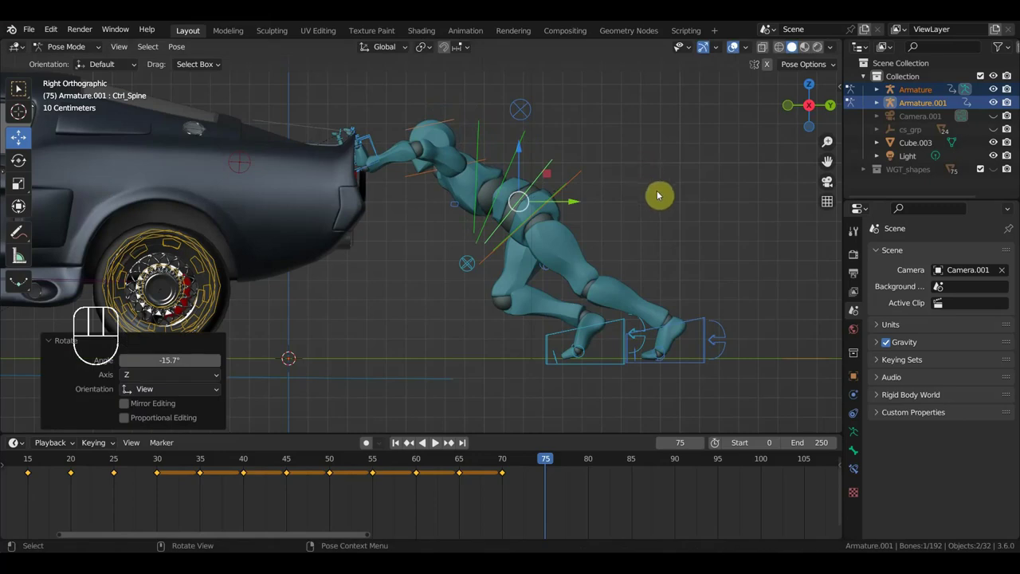
Key the whole rig's pose at frame 75 and move the playhead to frame 80.
key("a")
key("i")
left_click_drag(550, 463, 593, 489)
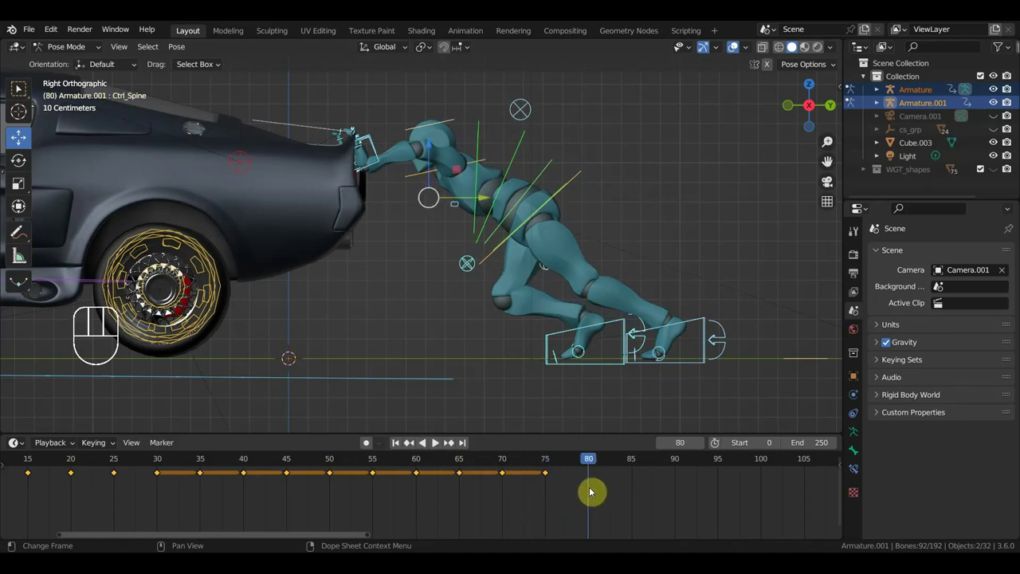
At frame 80 nudge the hand control on the car and tilt the chest to lean the upper body.
left_click(584, 176)
left_click_drag(372, 131, 381, 153)
left_click_drag(218, 380, 232, 380)
left_click(254, 384)
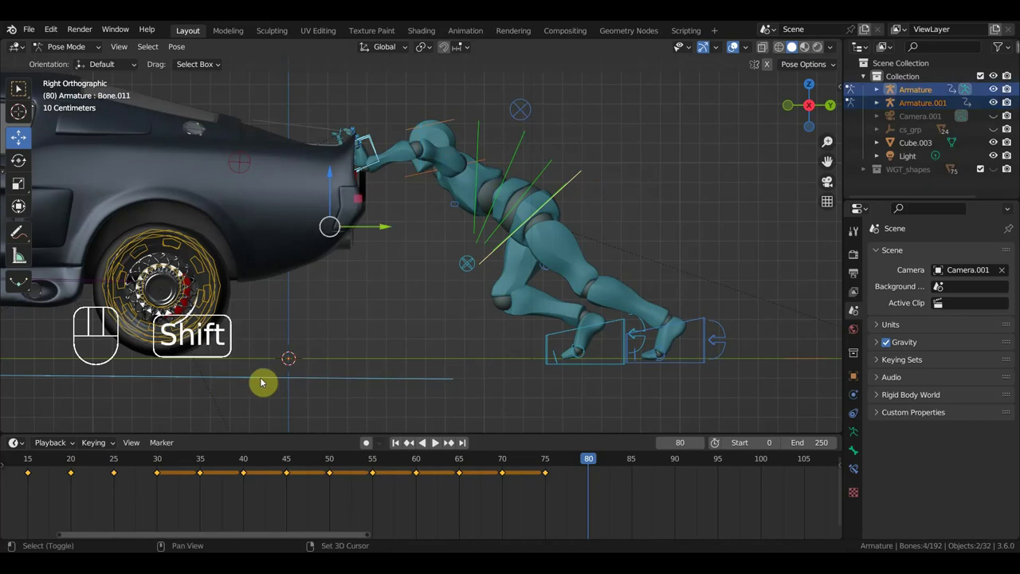
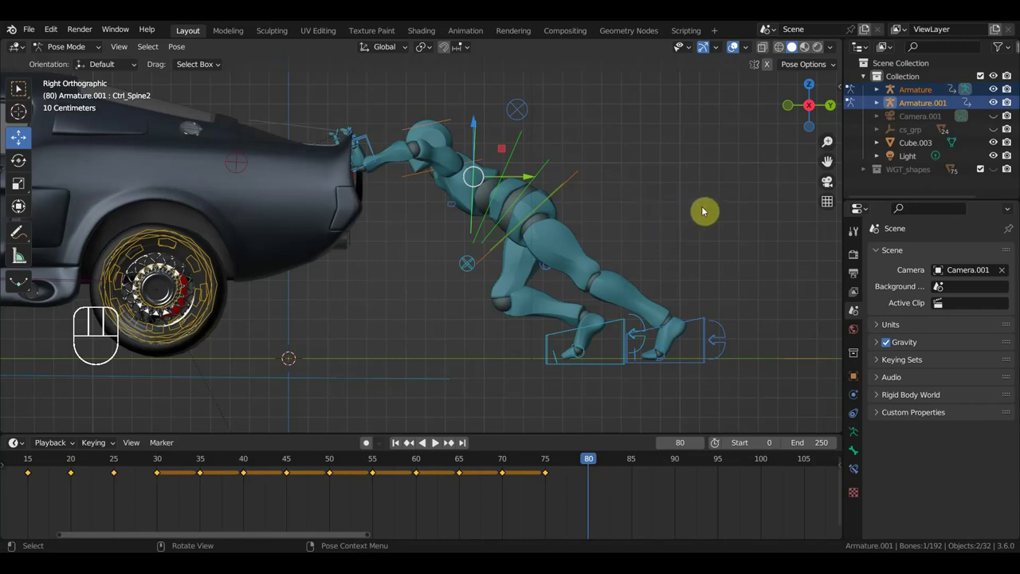
key("r")
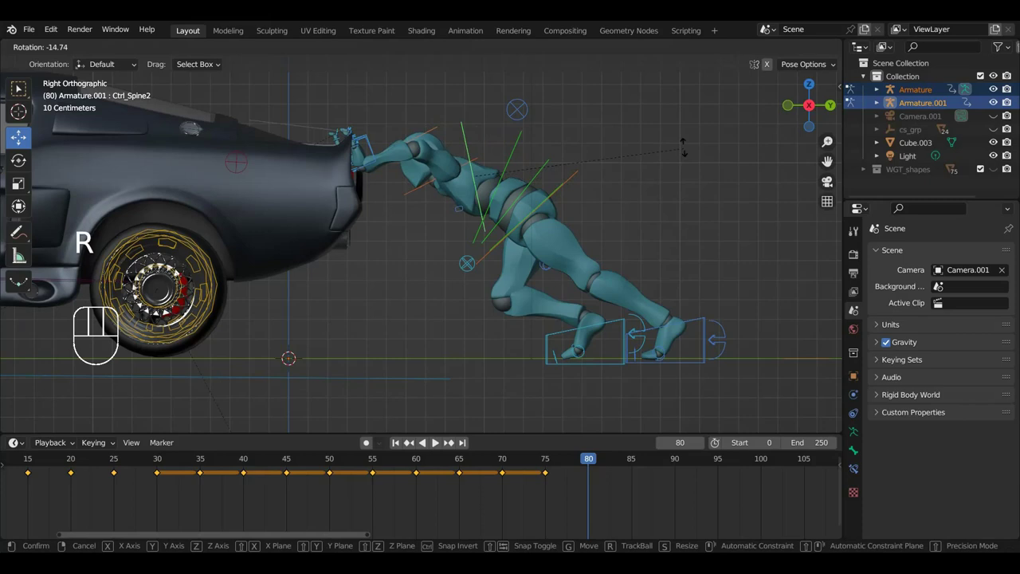
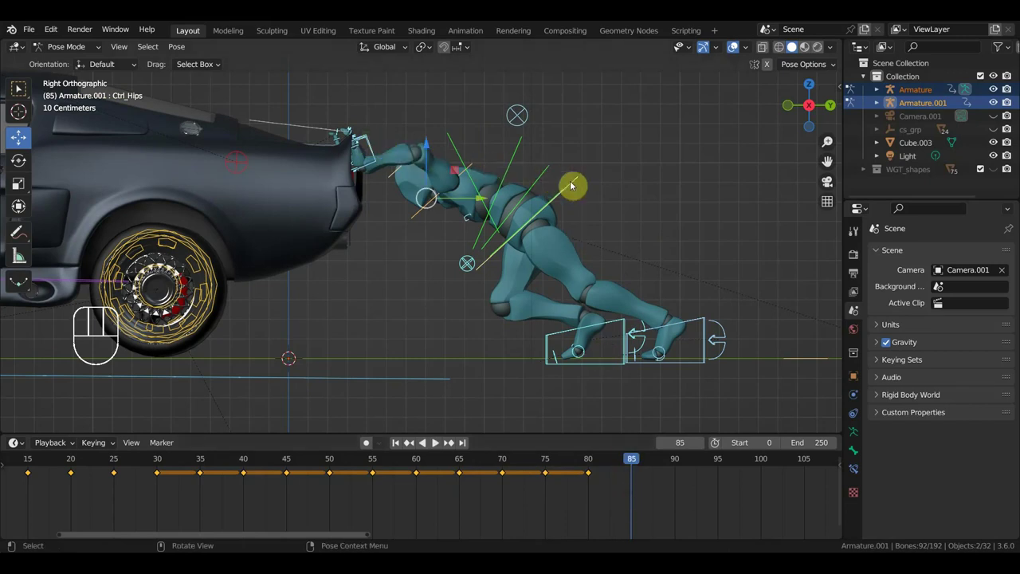
Adjust the chest and hand controls and move the front foot forward into a step at frame 85.
left_click(578, 180)
left_click_drag(365, 126, 379, 145)
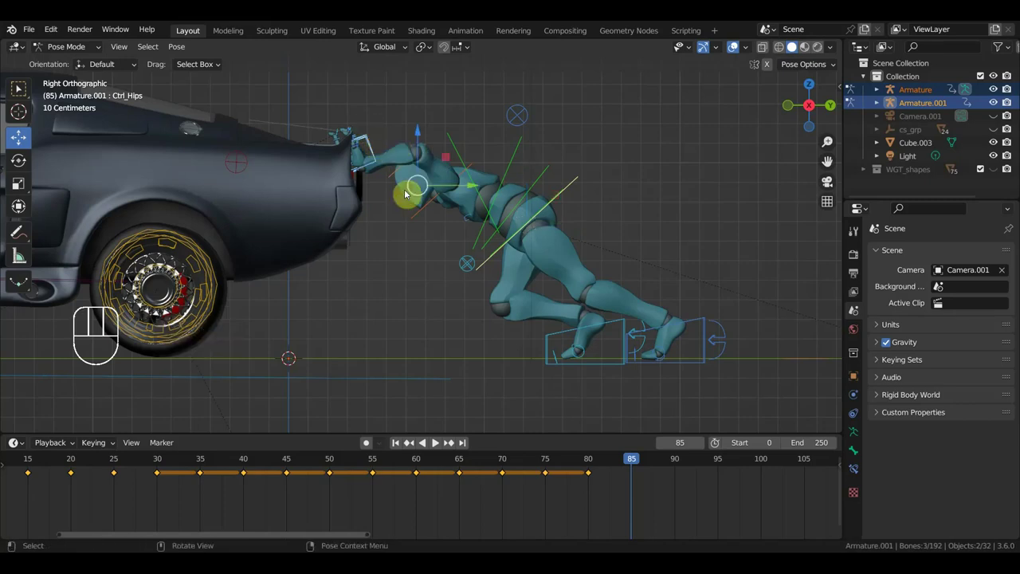
left_click(331, 383)
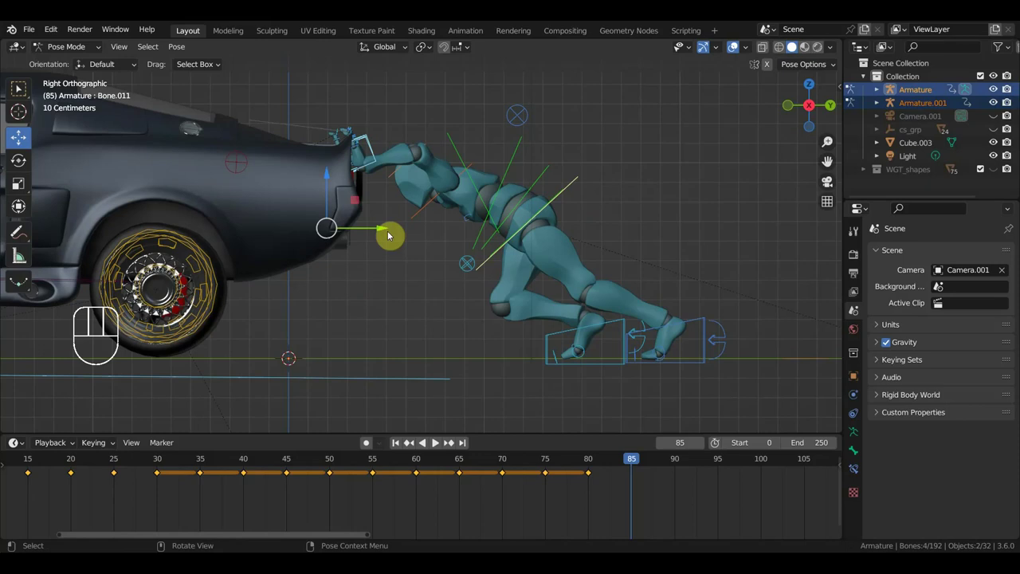
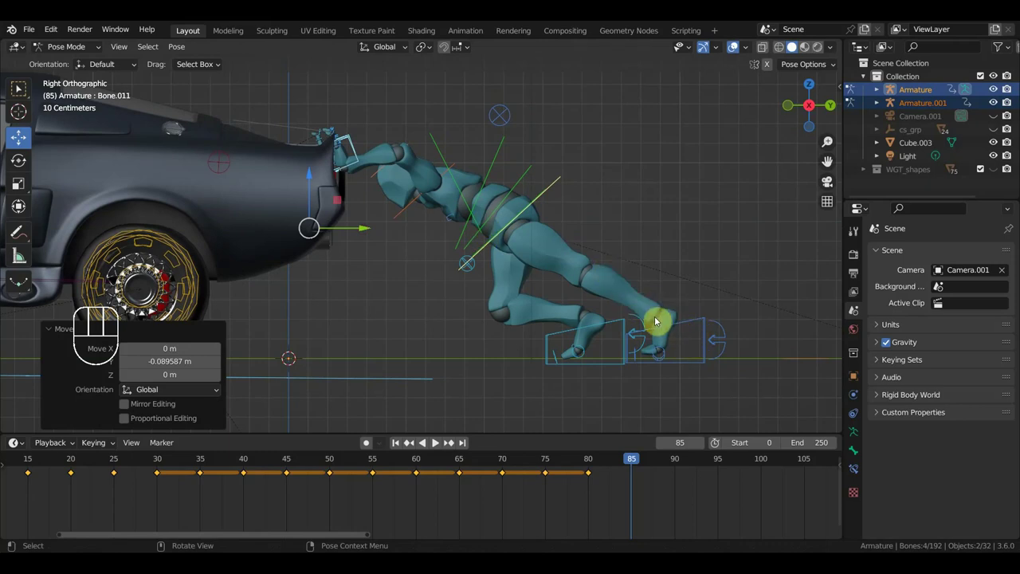
left_click(703, 320)
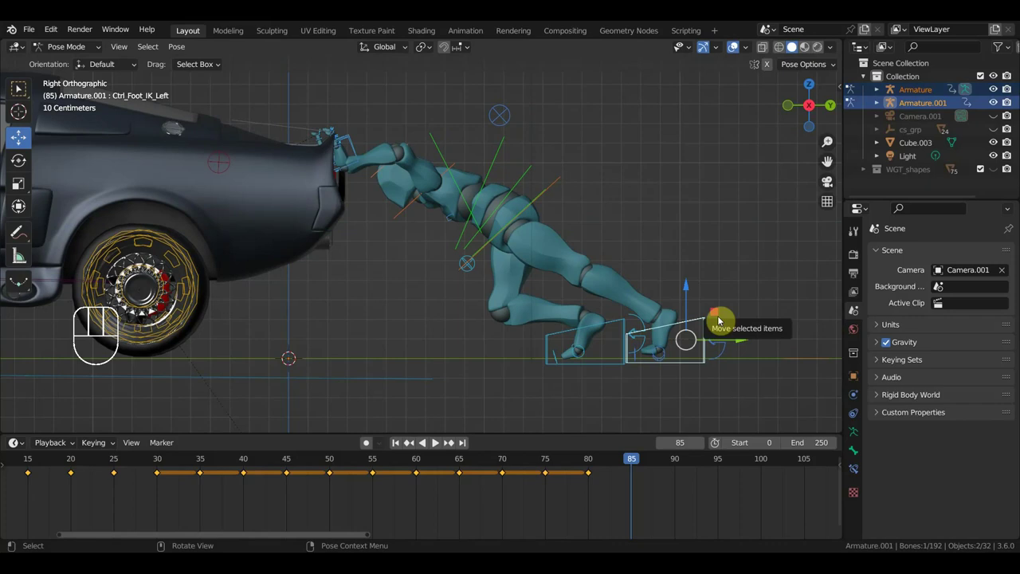
key("g")
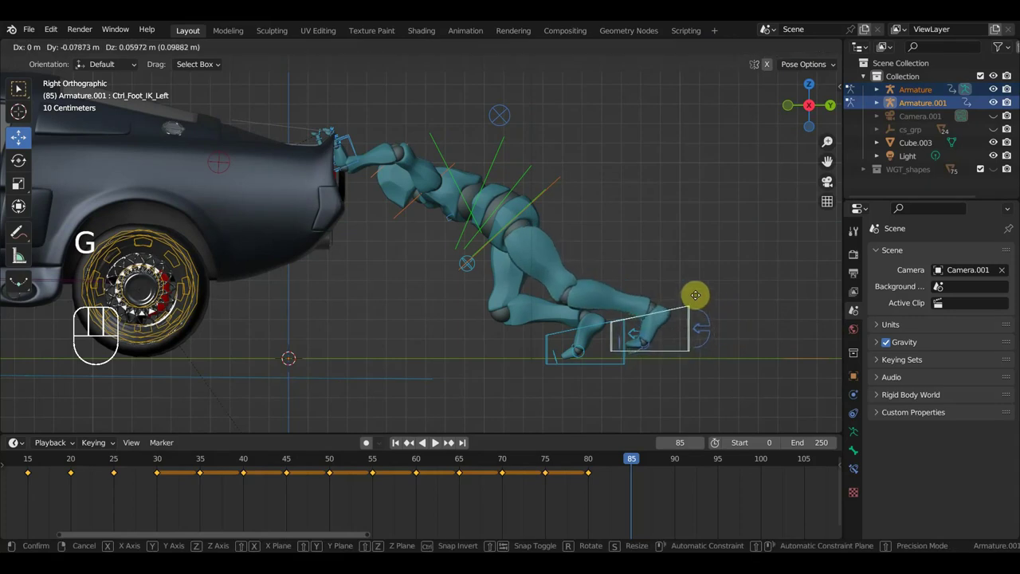
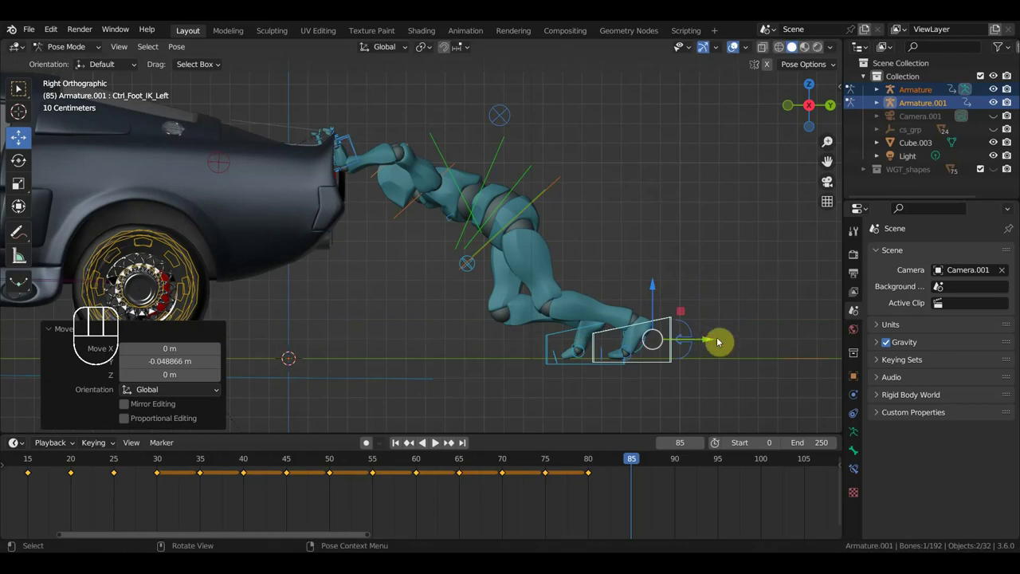
Key location and rotation for the whole rig at frame 85.
key("a")
key("i")
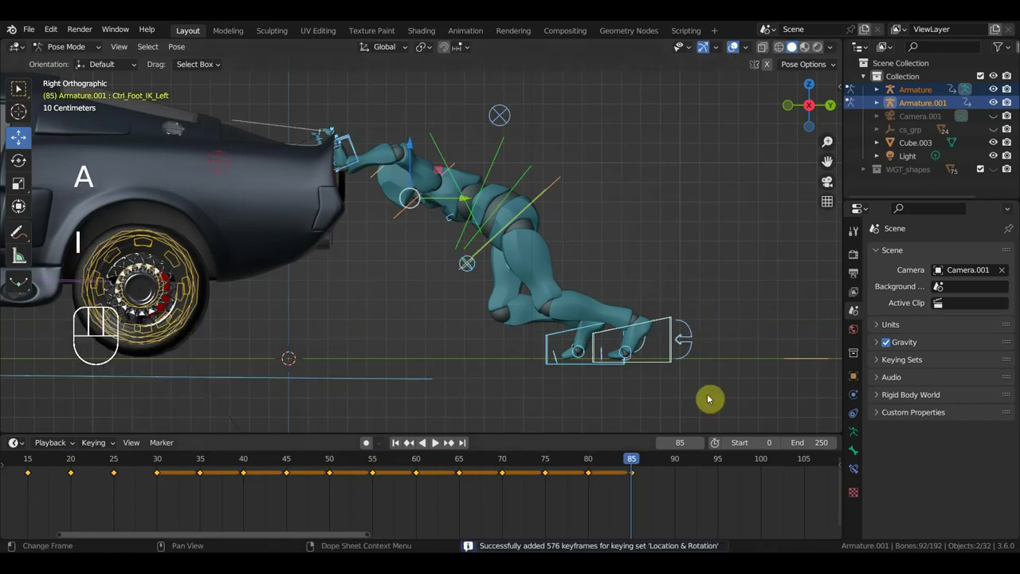
Review the new frames and select the foot control for the step at frame 90.
left_click_drag(626, 462, 675, 498)
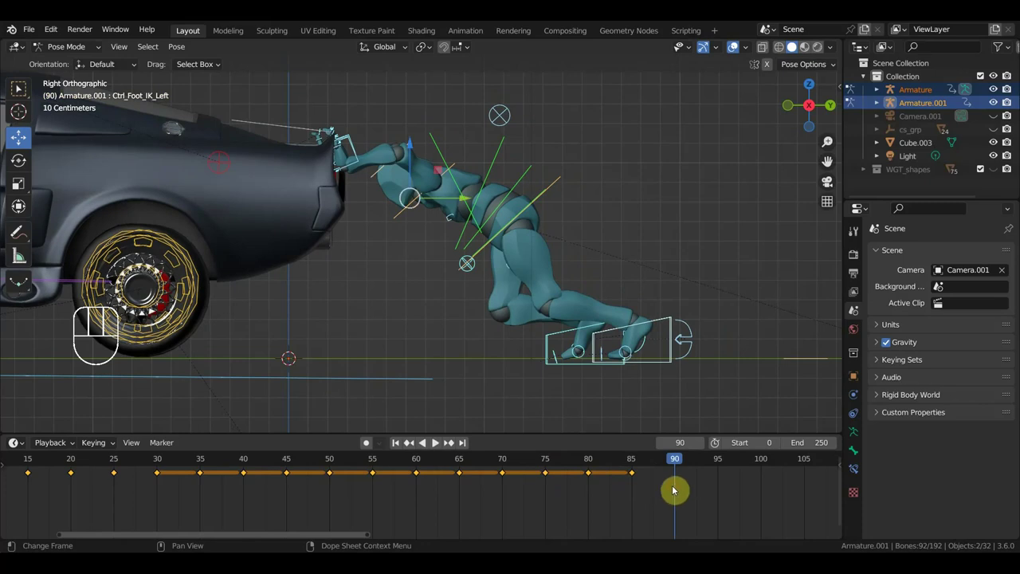
left_click(674, 324)
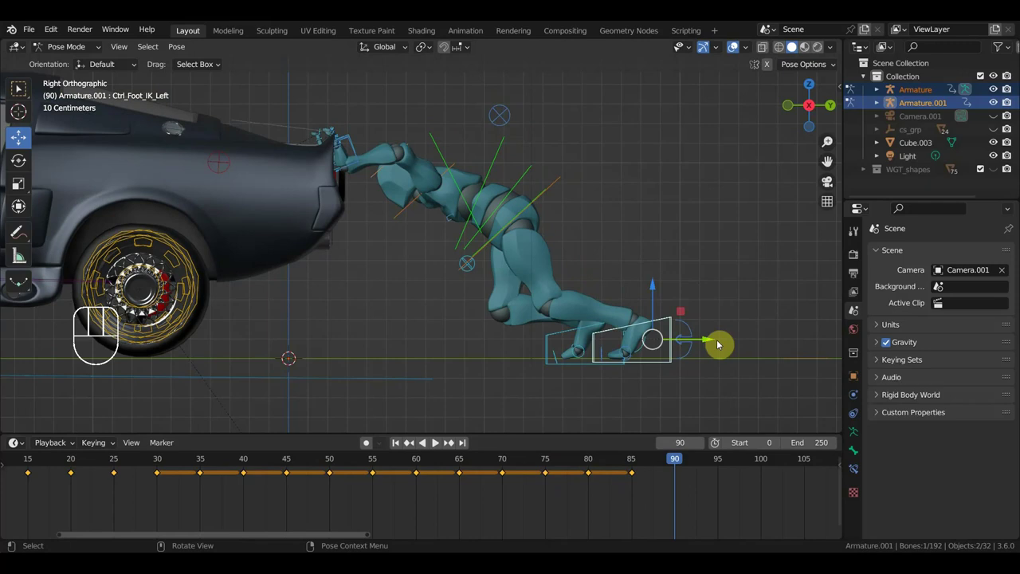
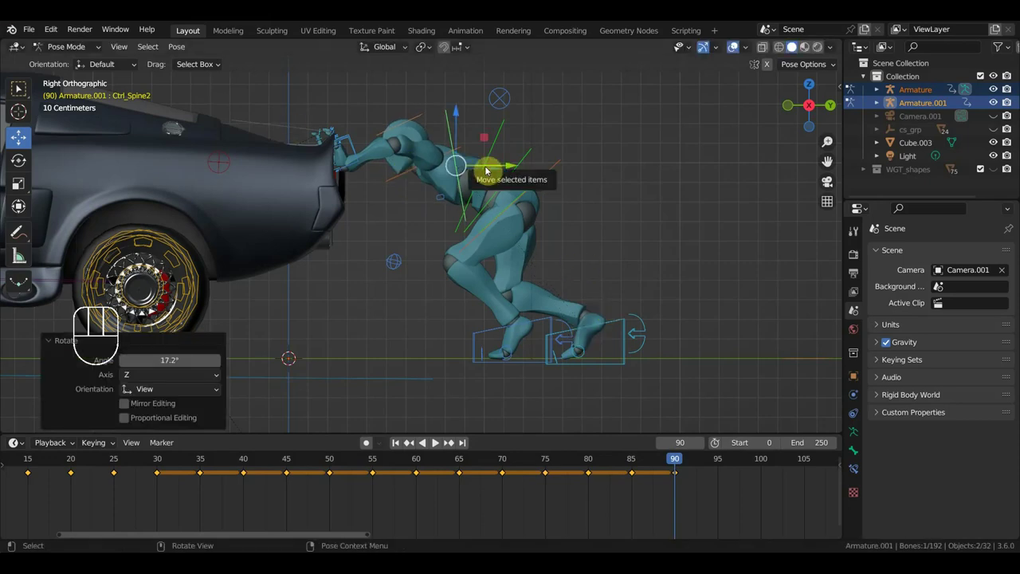
Key the whole rig's pose at frame 90 and review the motion.
key("a")
key("i")
left_click_drag(694, 461, 712, 463)
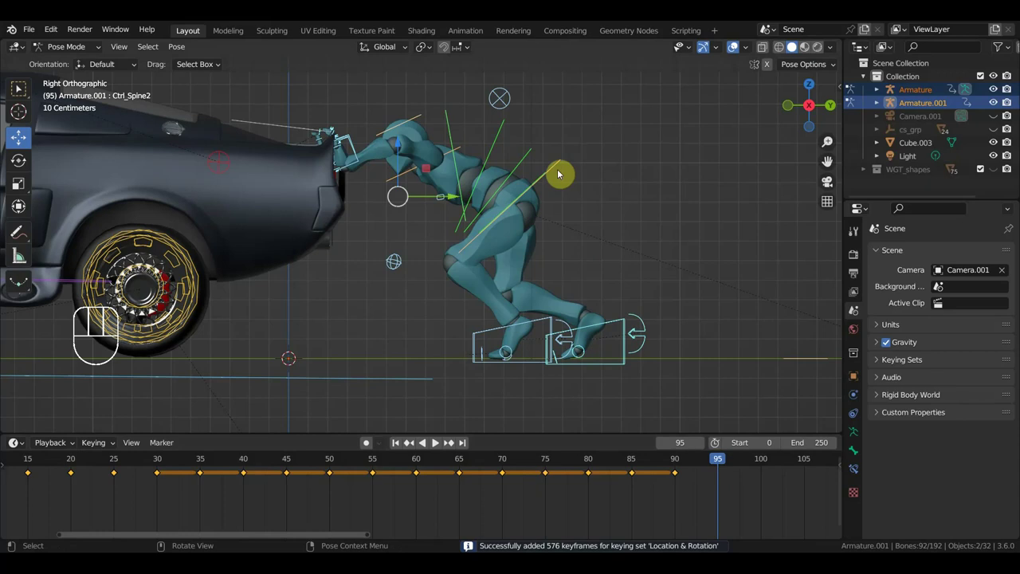
Shift the mannequin's chest toward the car and key the whole rig at frame 95.
left_click(561, 165)
left_click_drag(349, 131, 357, 147)
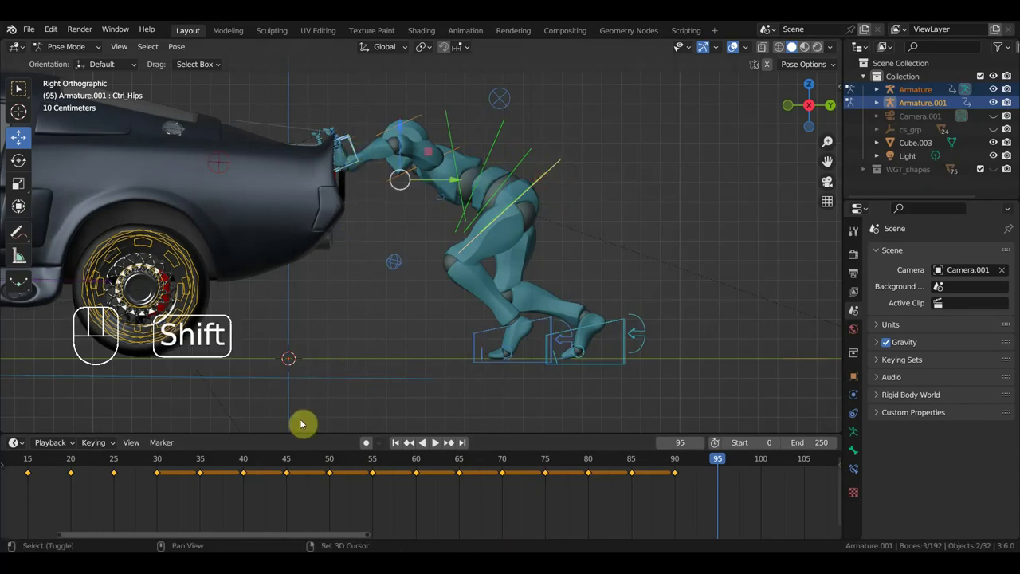
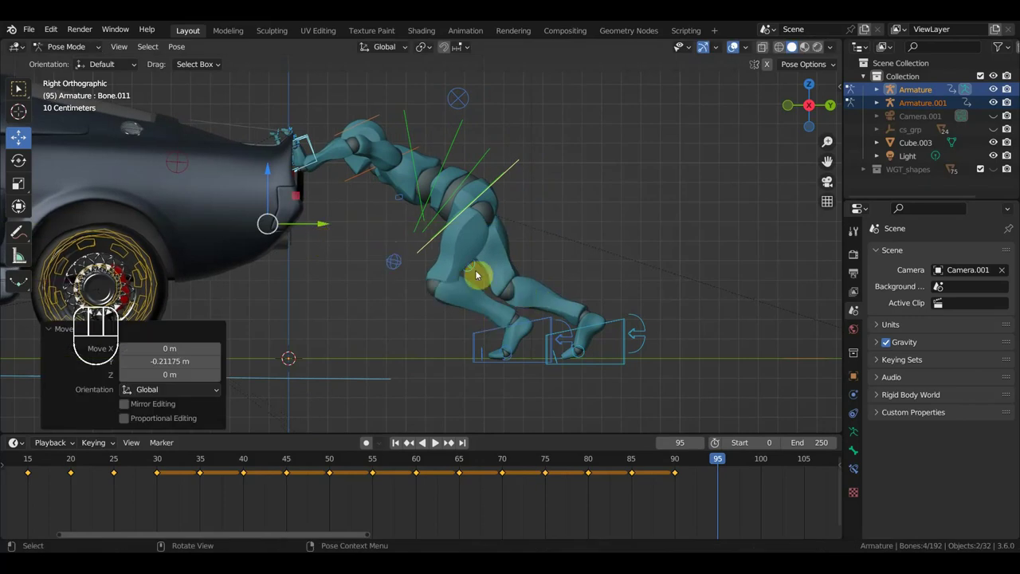
key("a")
key("i")
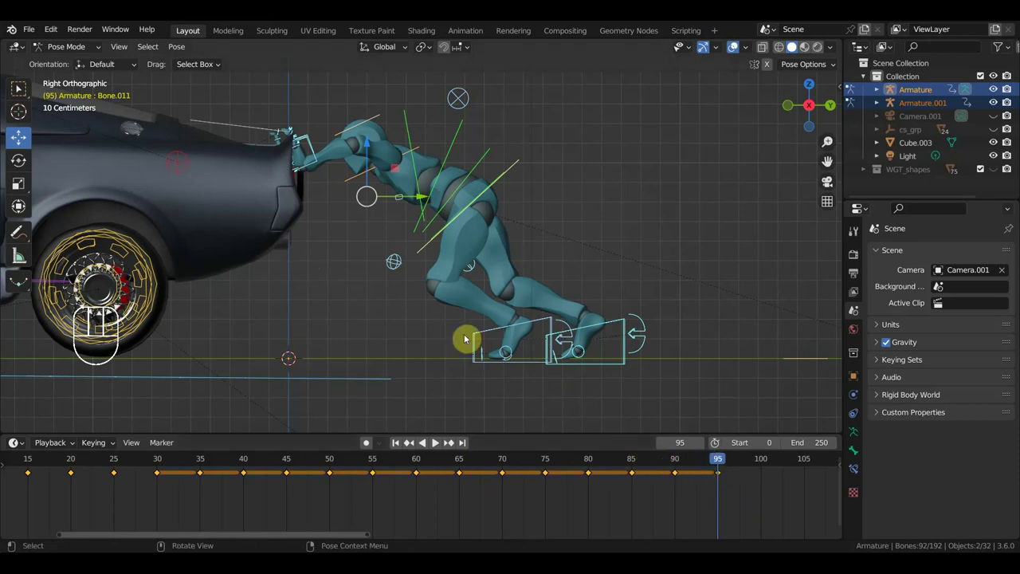
left_click_drag(722, 461, 763, 470)
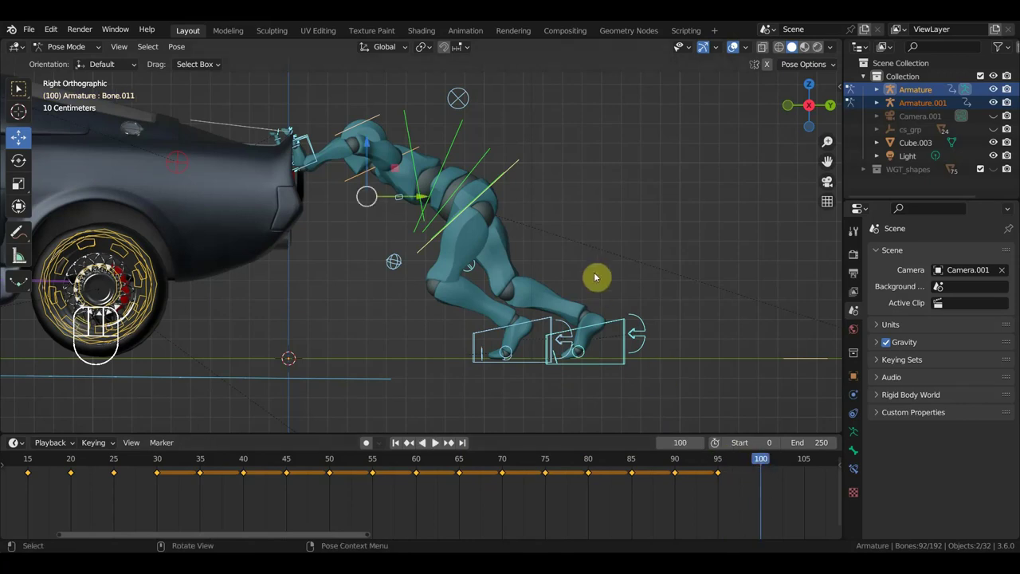
left_click(516, 166)
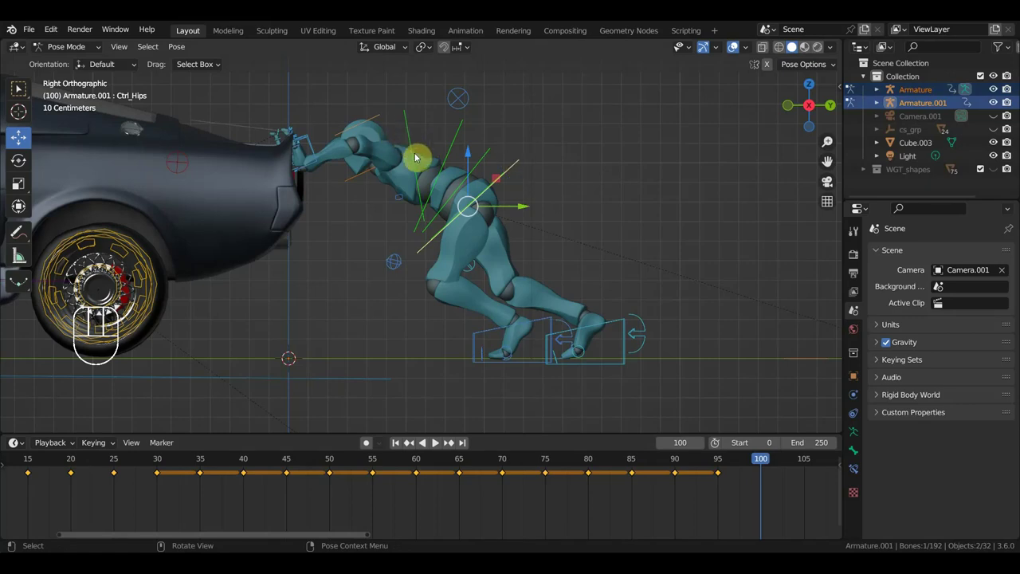
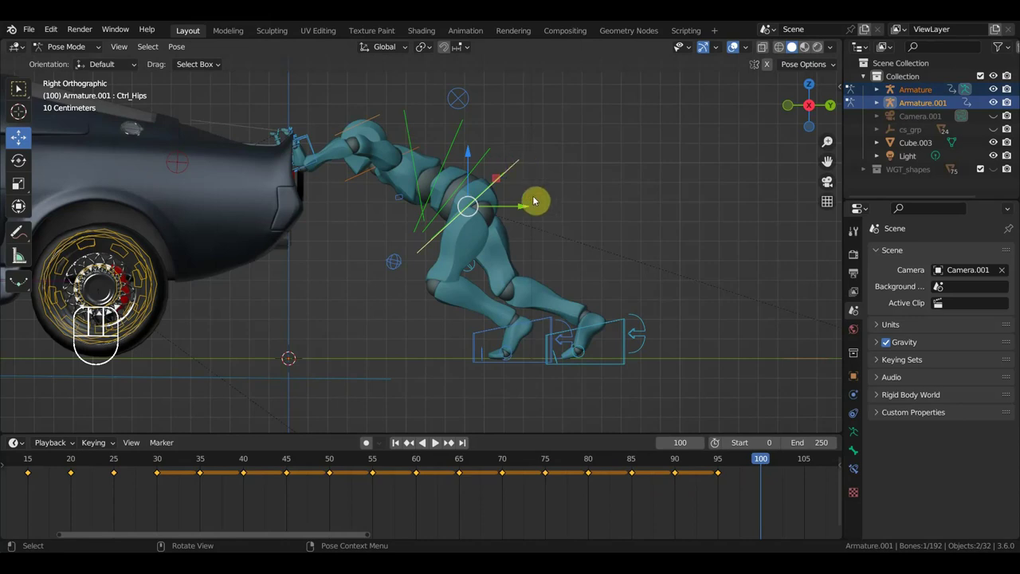
left_click_drag(302, 132, 316, 147)
left_click(320, 378)
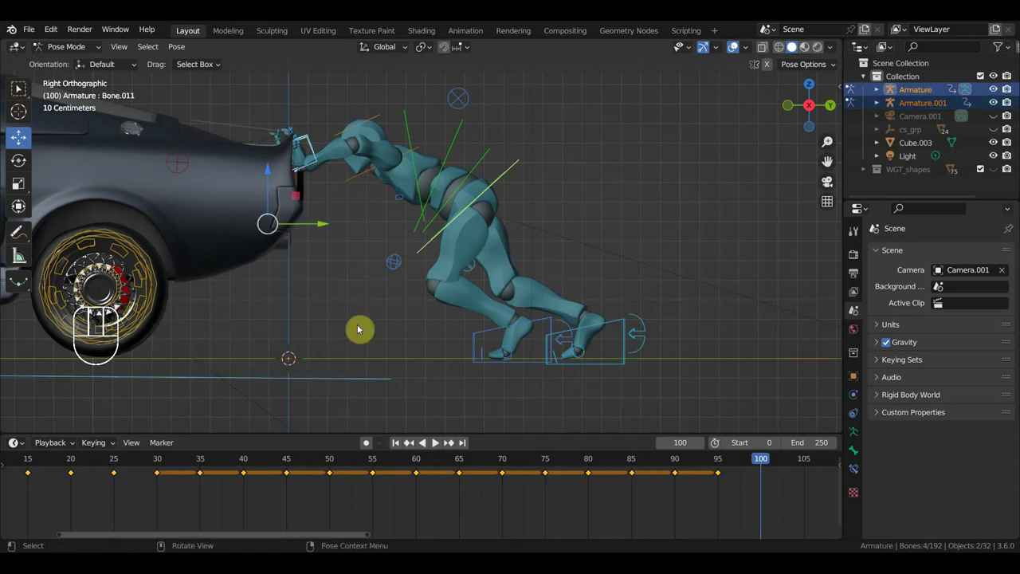
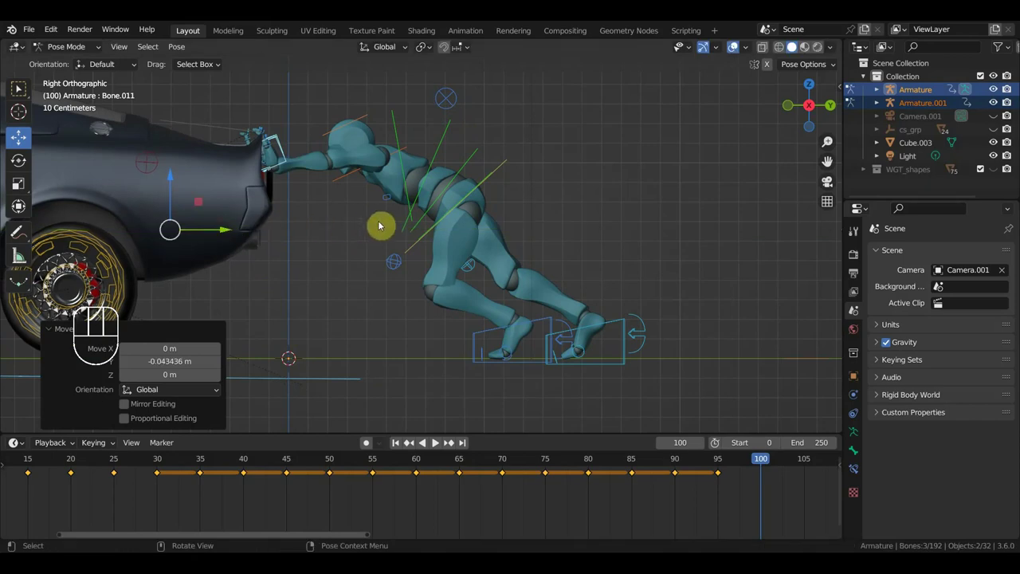
left_click_drag(389, 207, 406, 196)
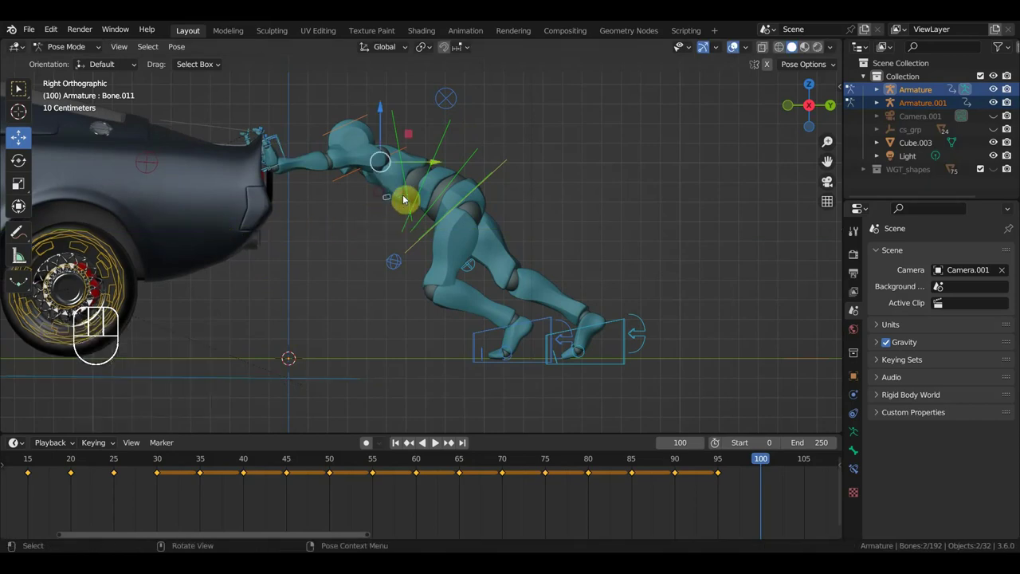
left_click_drag(524, 192, 484, 224)
left_click_drag(370, 199, 391, 194)
Twist and tilt the chest bone from back and top views, checking the lean from behind the car.
left_click_drag(460, 209, 583, 287)
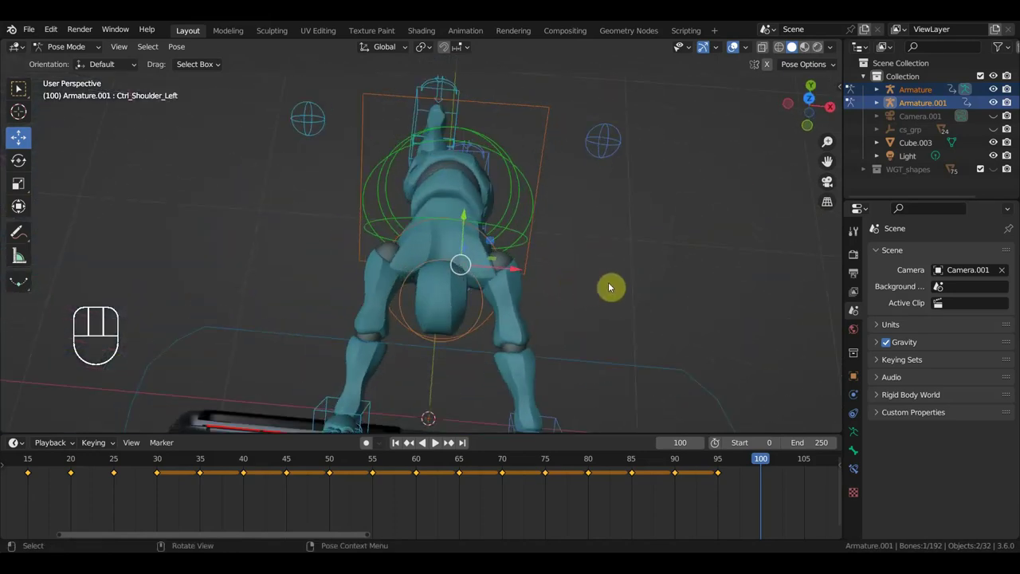
key("r")
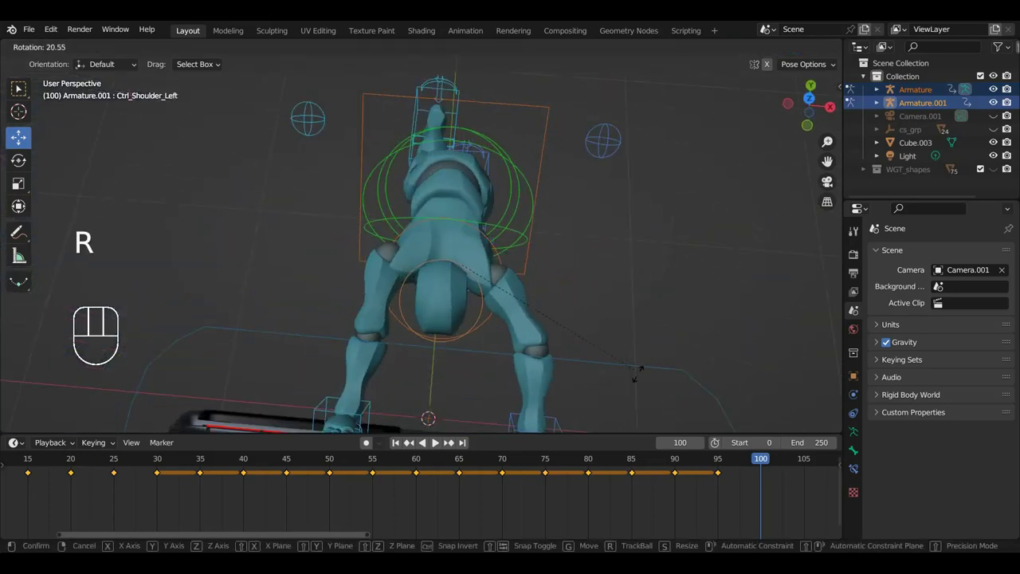
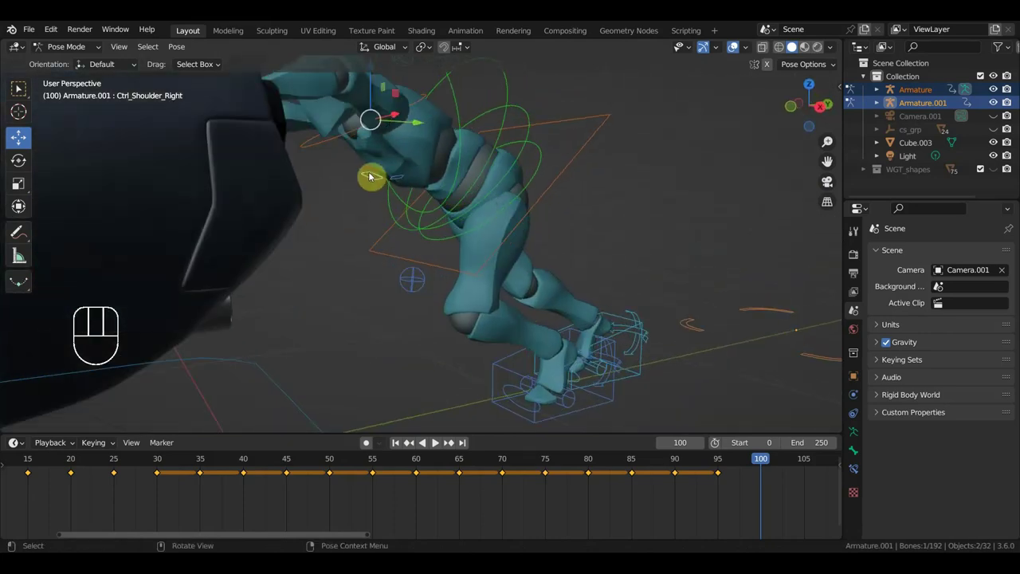
key("r")
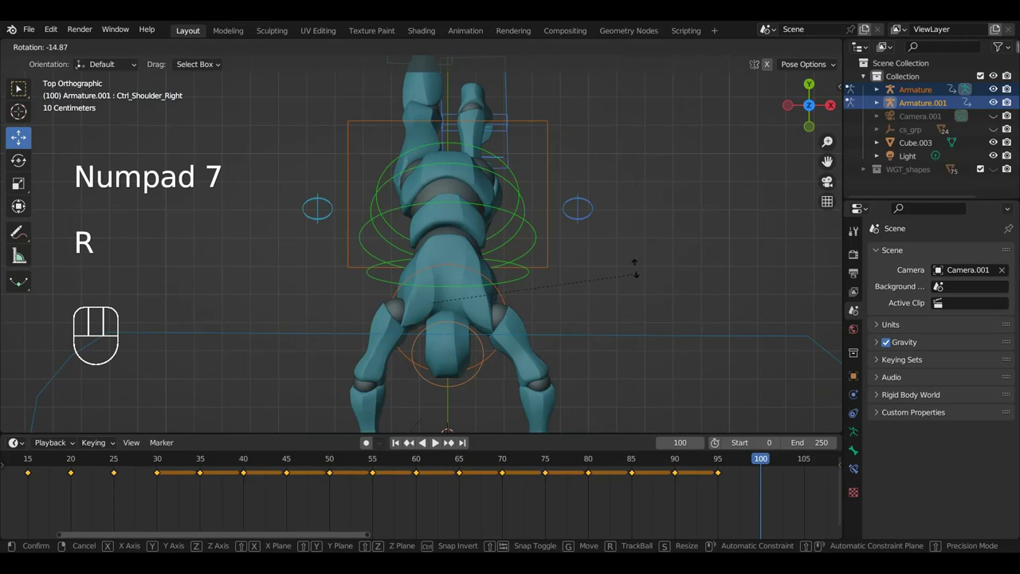
left_click_drag(670, 276, 518, 160)
left_click_drag(482, 207, 510, 192)
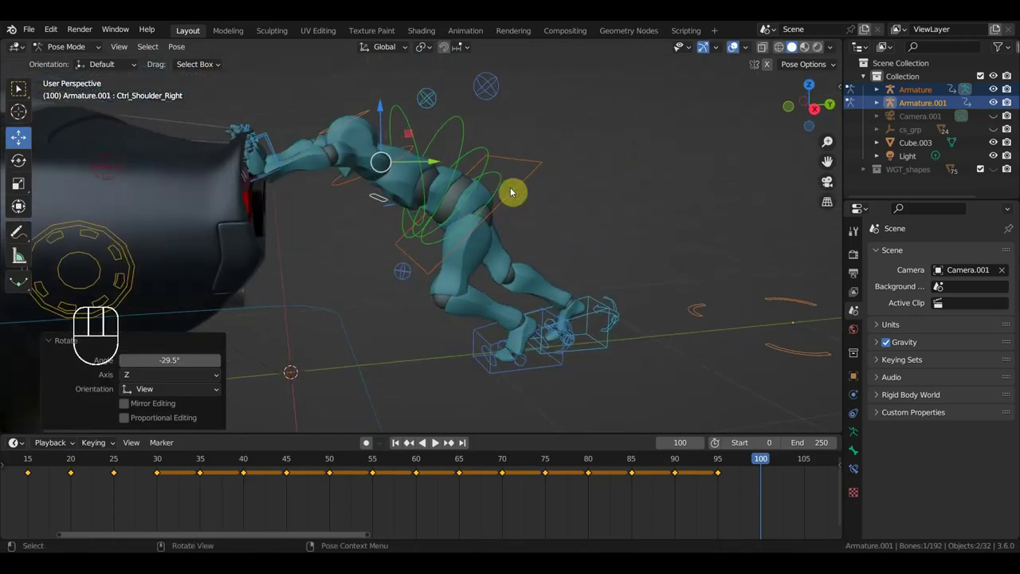
left_click_drag(354, 190, 444, 216)
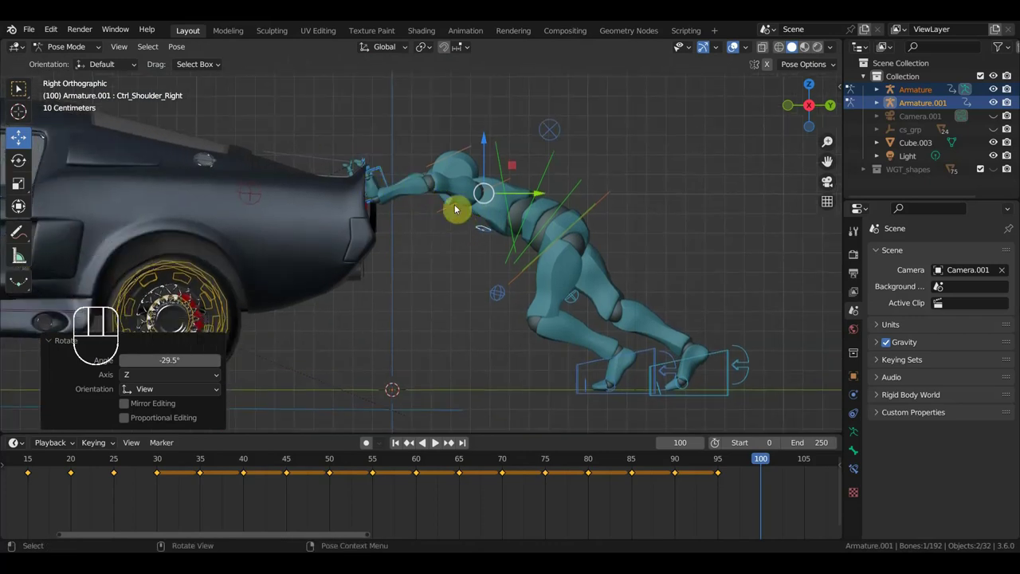
left_click_drag(602, 156, 617, 167)
left_click_drag(610, 169, 474, 194)
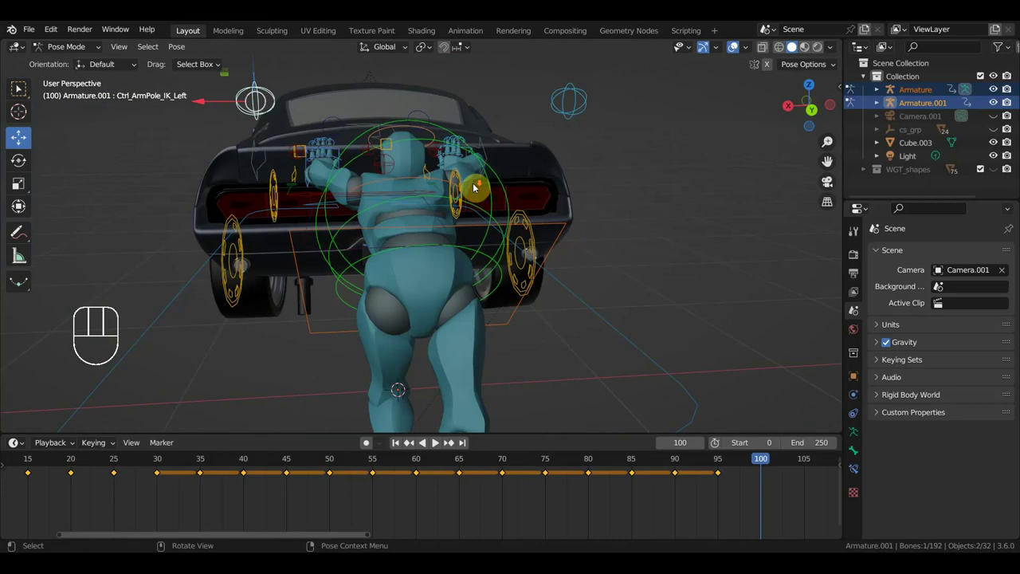
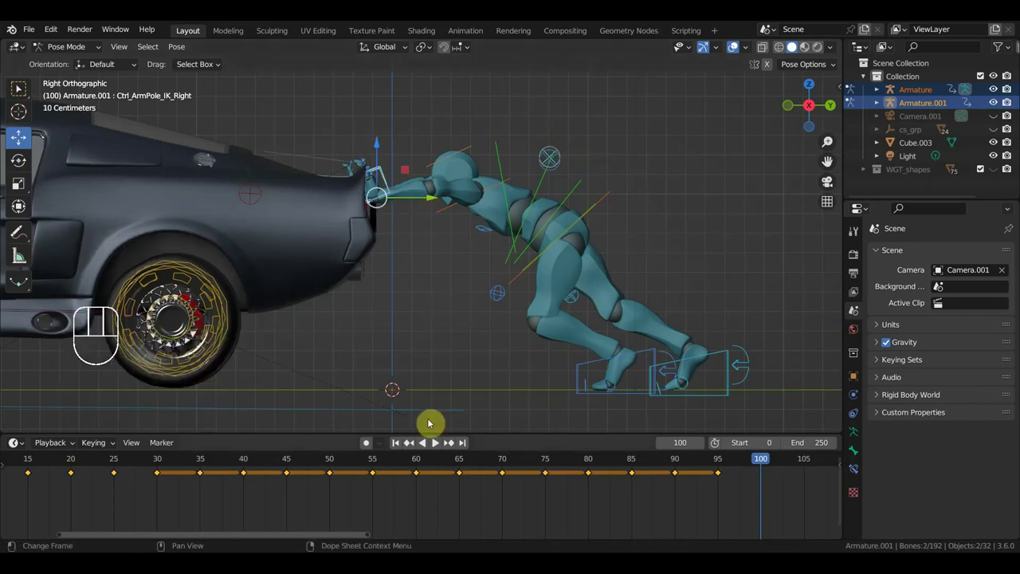
Adjust the hand and chest tilt, then key the whole rig's Location & Rotation at frame 100.
left_click(350, 412)
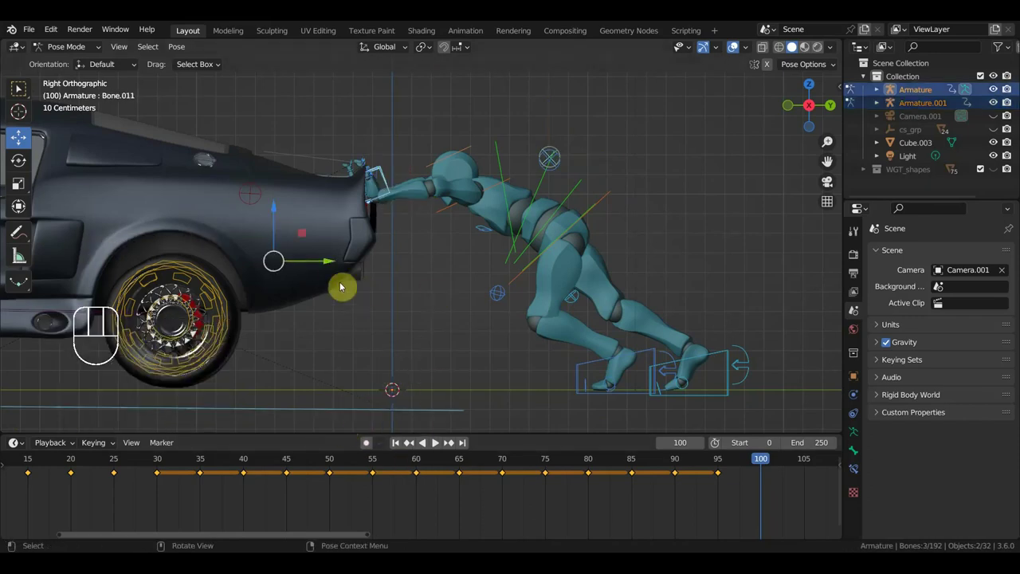
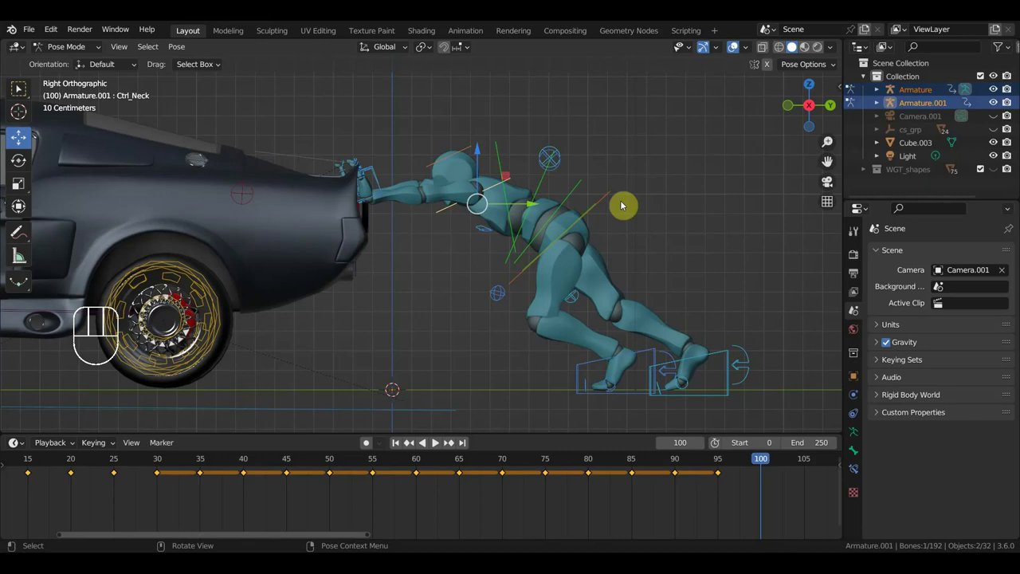
key("r")
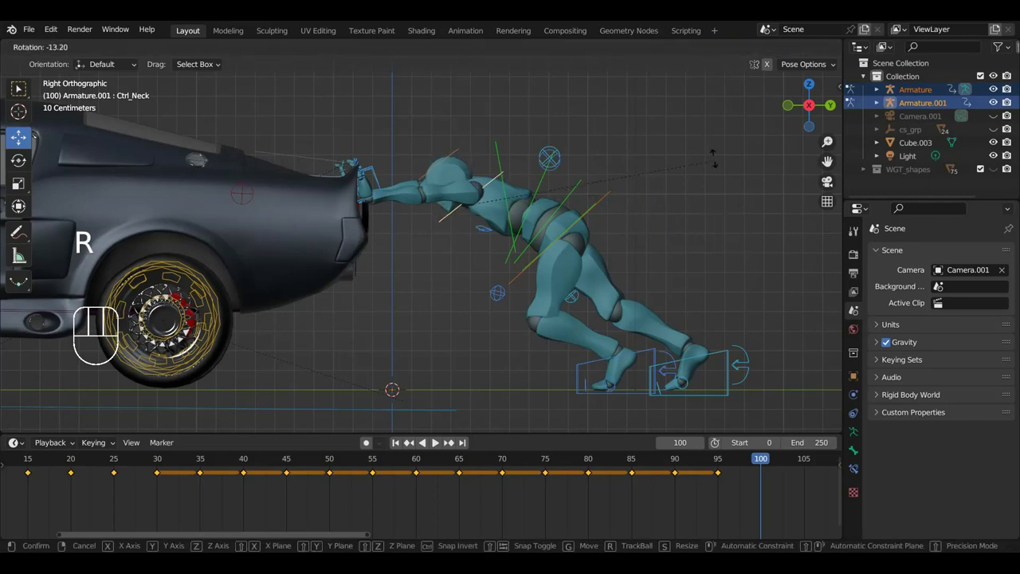
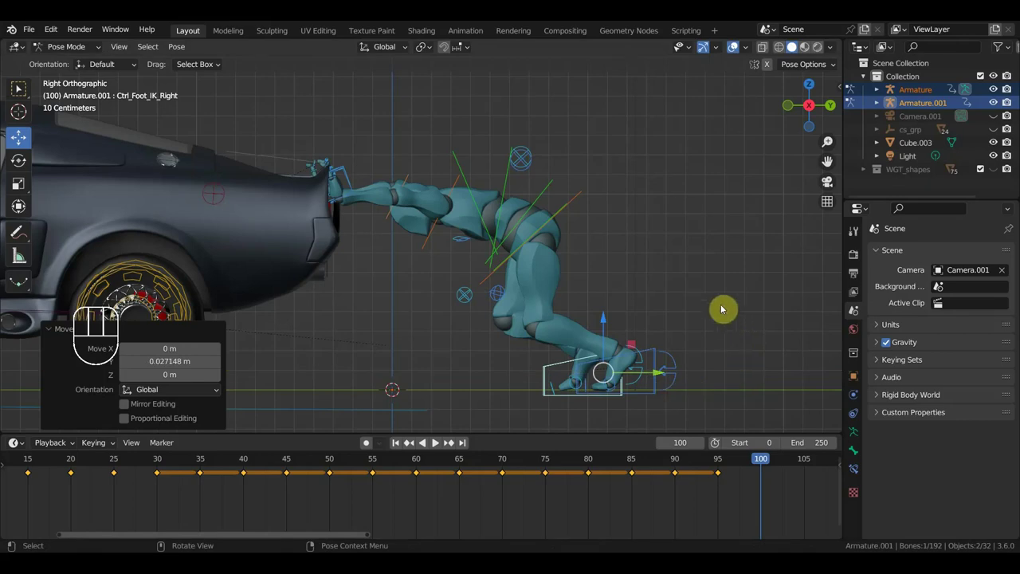
key("a")
key("i")
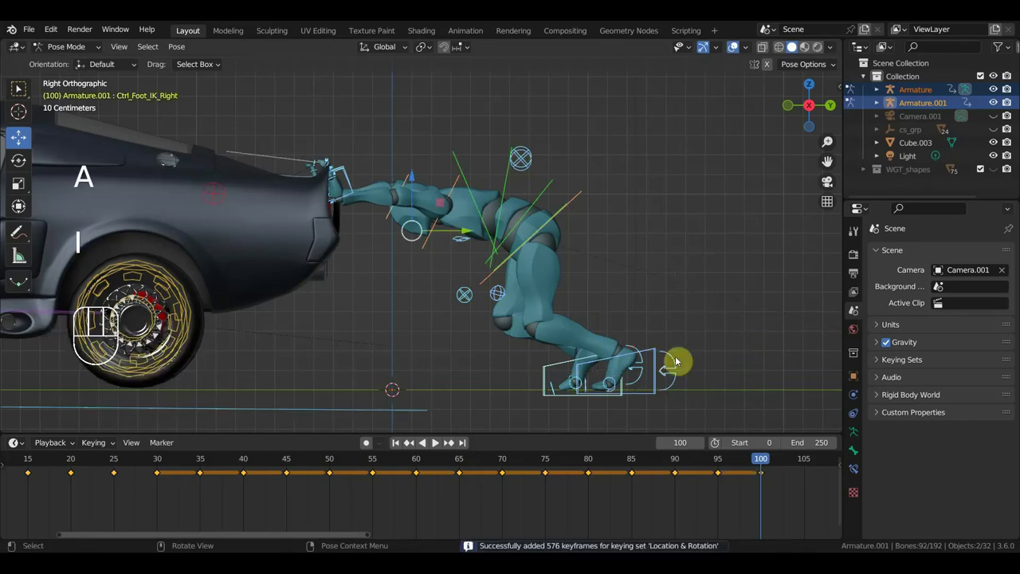